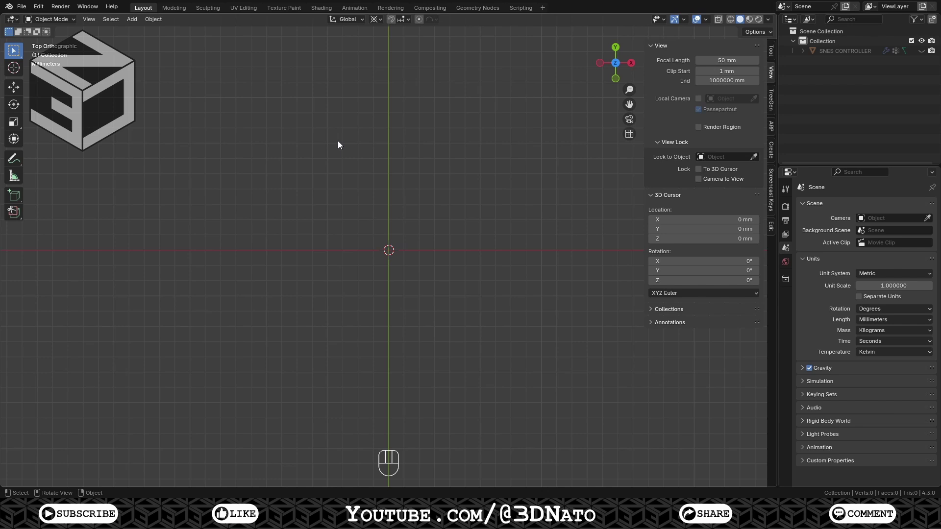
- Add a 2.5 mm 16-vertex circle, move it to X −14 mm and duplicate its ring
key(shift+a)
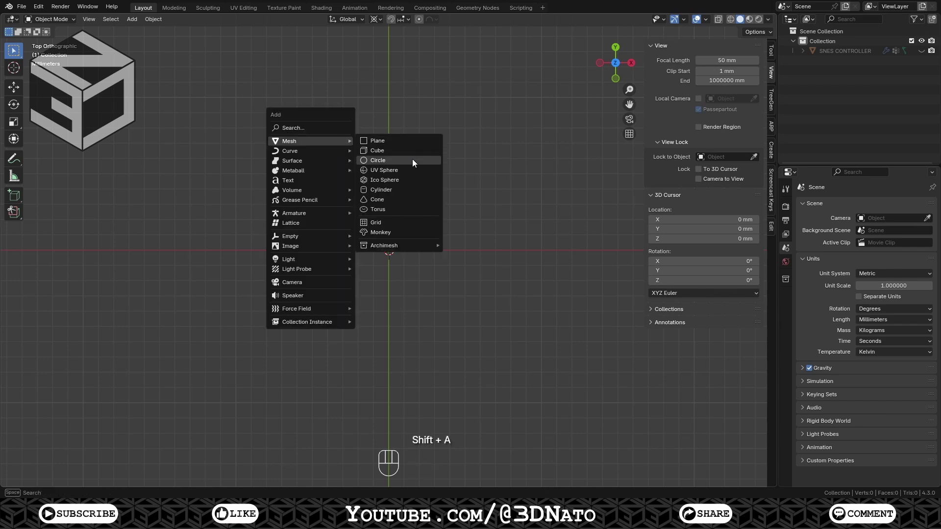
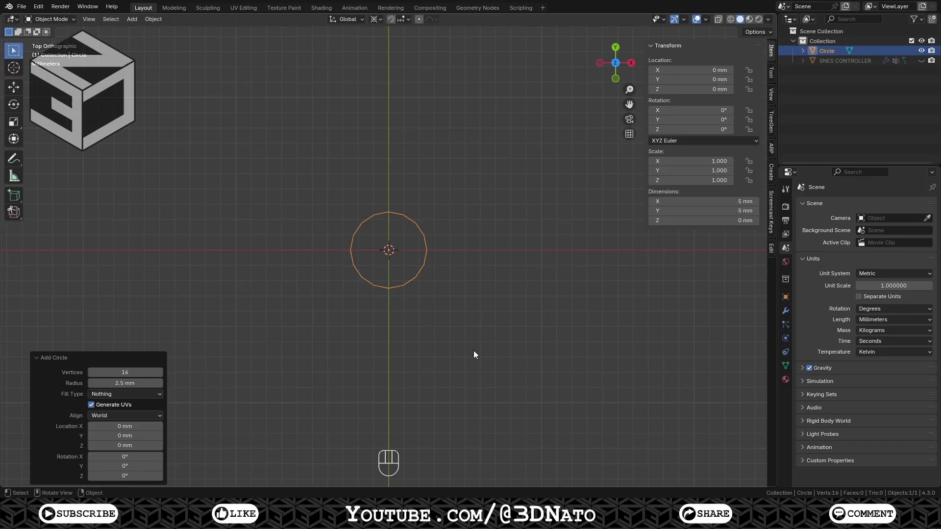
key(Tab)
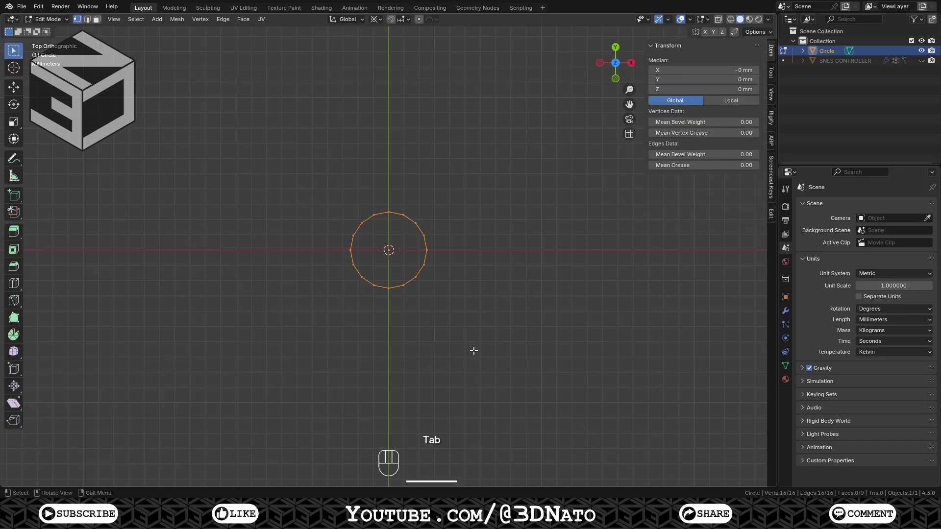
key(g)
key(x)
key(KP_Subtract)
key(KP_1)
key(KP_4)
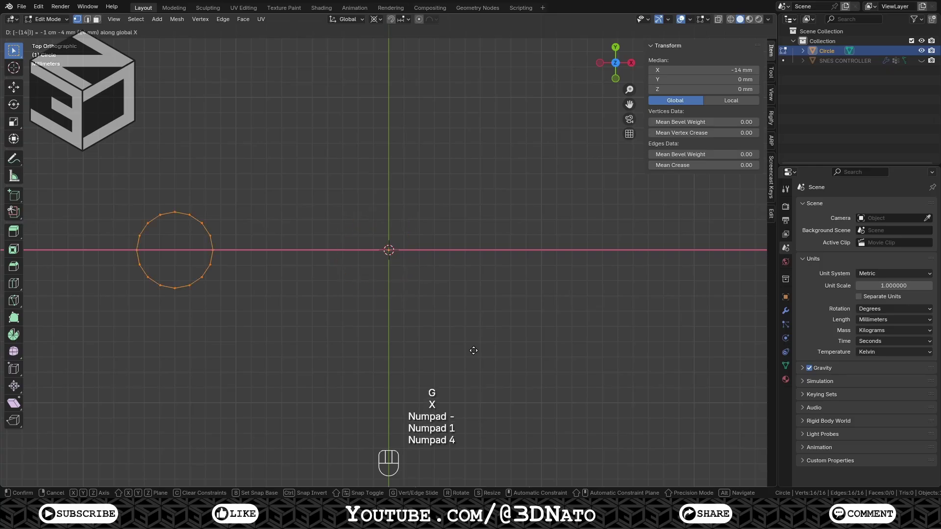
key(KP_Enter)
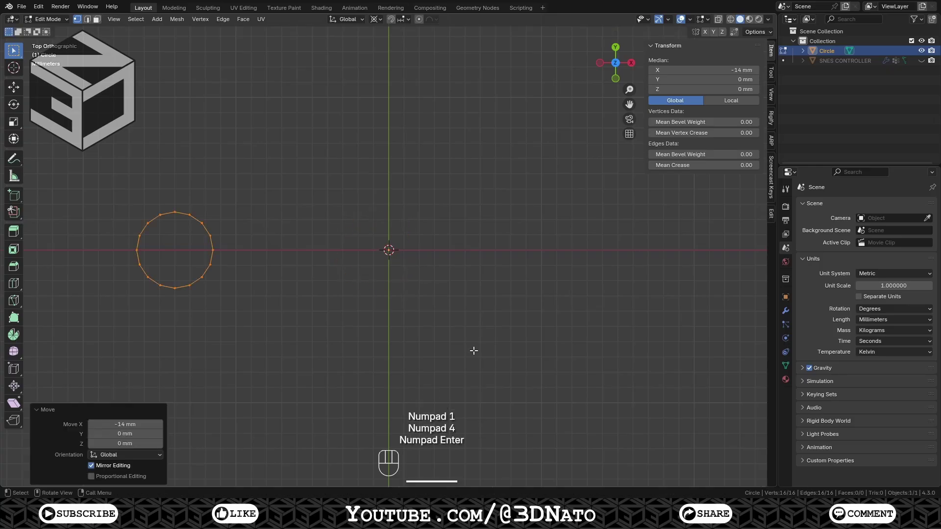
key(shift+d)
- Place the duplicated circle next along the X row
drag(471, 308, 598, 180)
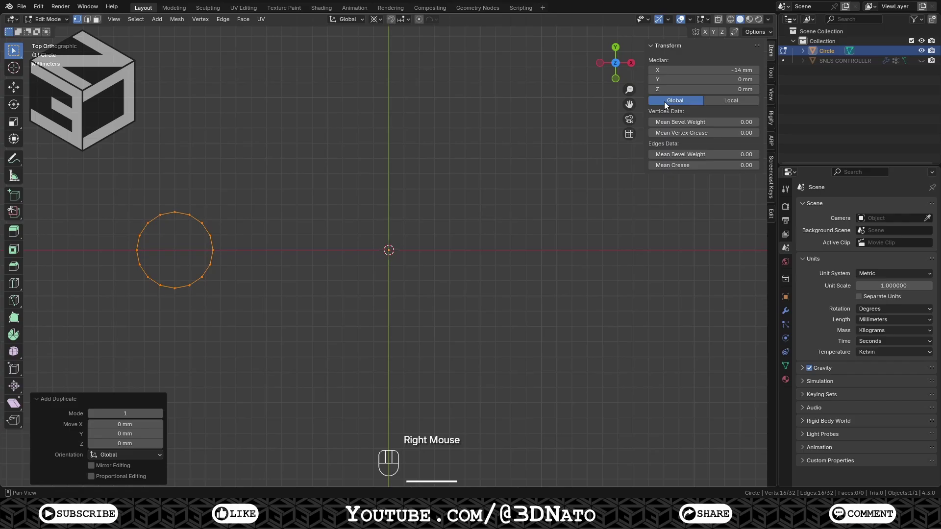
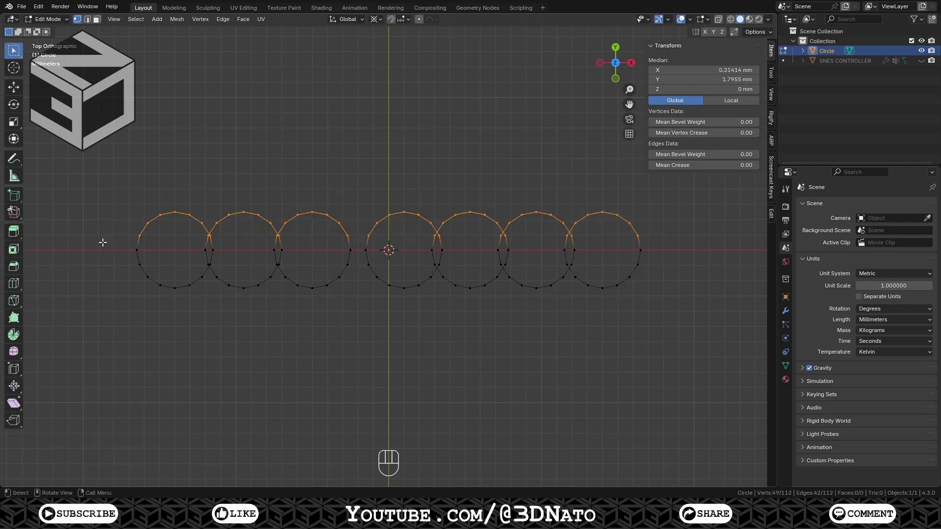
- Delete the upper halves of the circles and merge the first join at its centre
key(x)
click(197, 221)
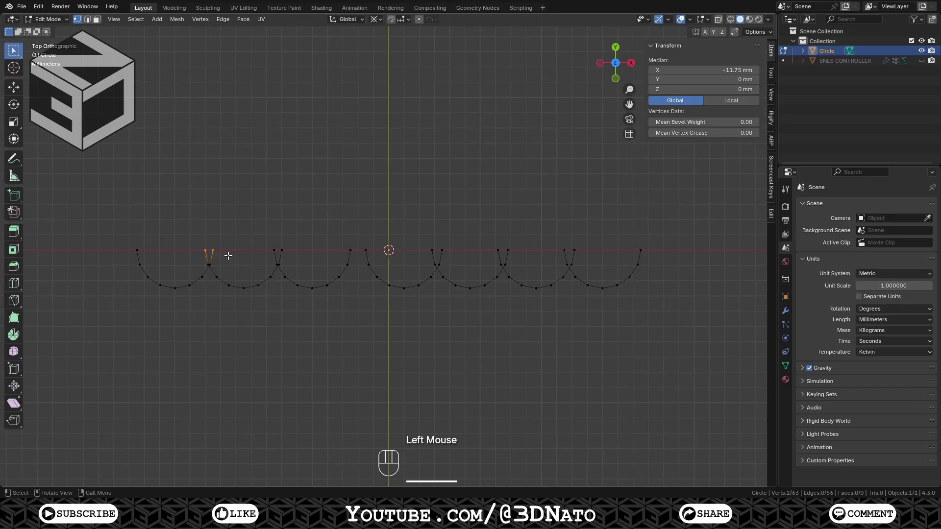
key(m)
click(200, 254)
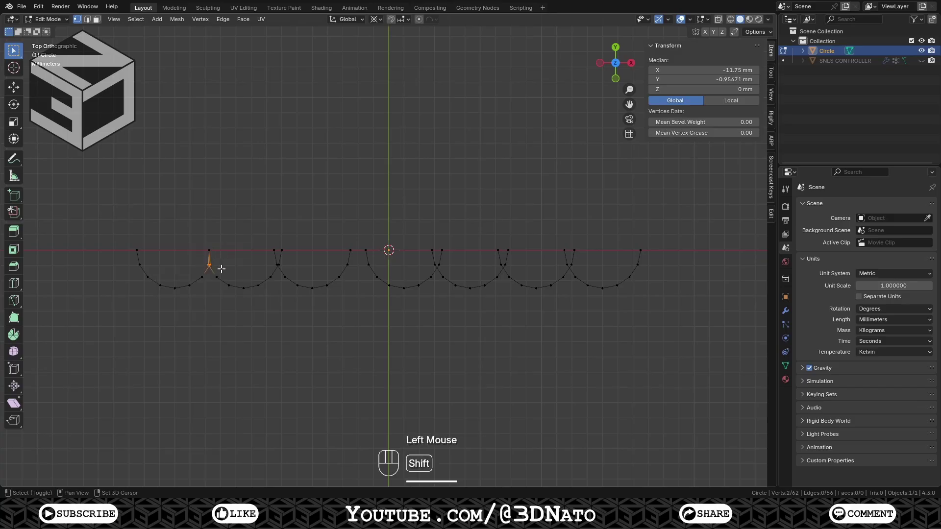
- Merge the vertices at each remaining join into single points along the arc chain
key(shift+r)
click(267, 234)
key(shift+r)
click(273, 258)
key(shift+r)
click(426, 239)
key(shift+r)
click(429, 254)
key(shift+r)
click(492, 234)
key(shift+r)
click(495, 254)
key(shift+r)
click(554, 233)
key(shift+r)
click(561, 253)
key(shift+r)
- Dissolve six extra vertices, leaving a 47-vertex scalloped outline
click(324, 282)
click(347, 262)
click(370, 262)
click(391, 284)
click(618, 284)
click(636, 262)
key(x)
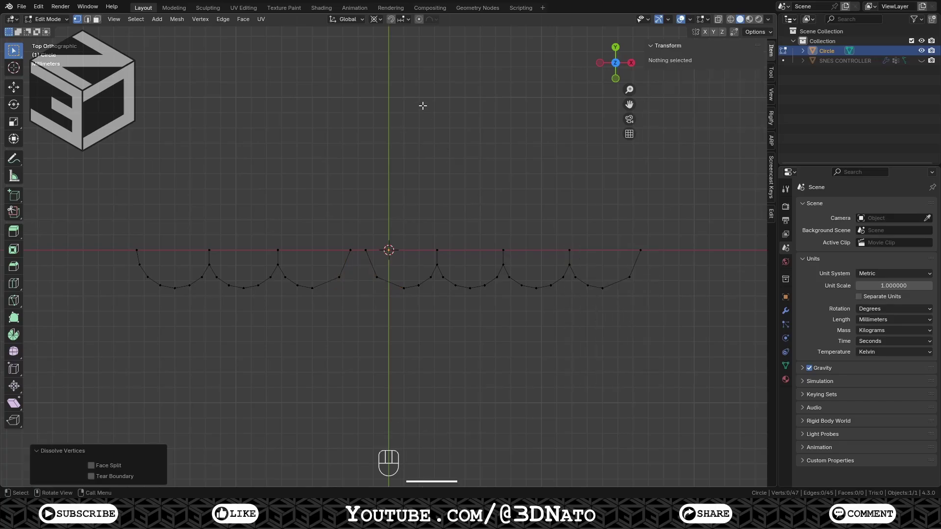
- With vertex snapping on, snap the centre-gap end vertex to X −2.5 mm, Y 0 for a square corner
click(395, 19)
drag(408, 21, 323, 287)
click(339, 273)
key(g)
key(x)
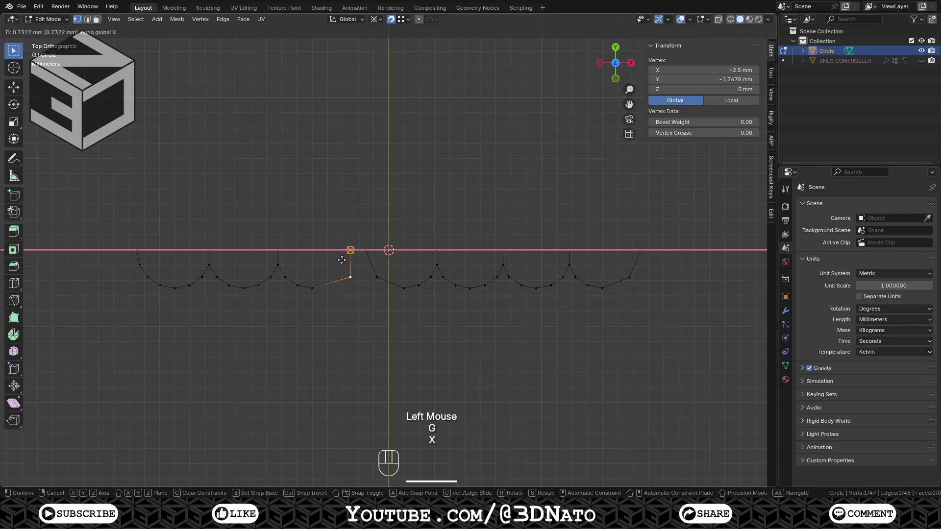
drag(346, 249, 346, 249)
key(g)
key(y)
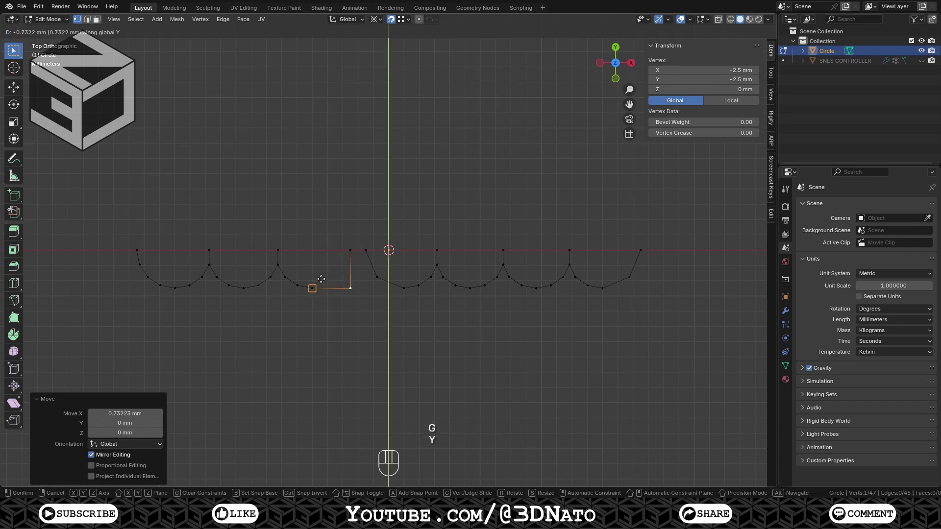
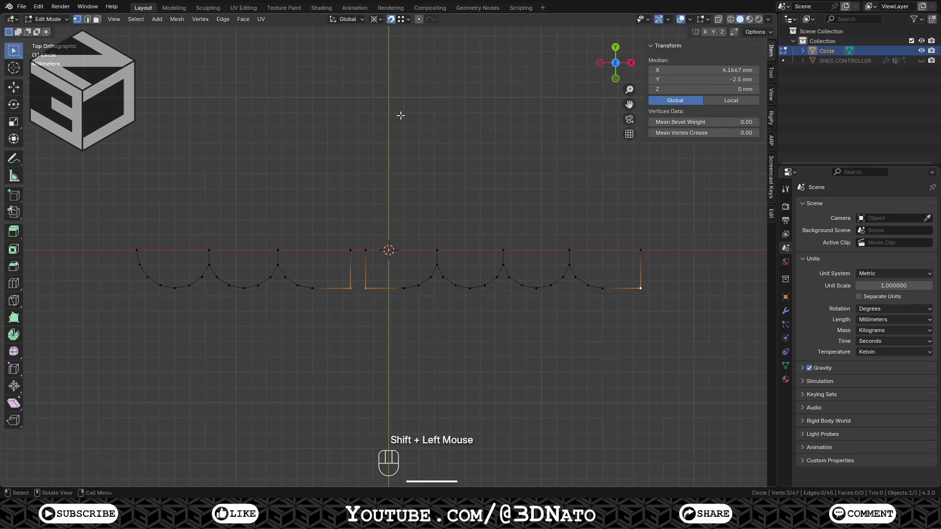
- Turn snapping off and bevel the corner vertices to 0.827 mm
click(395, 20)
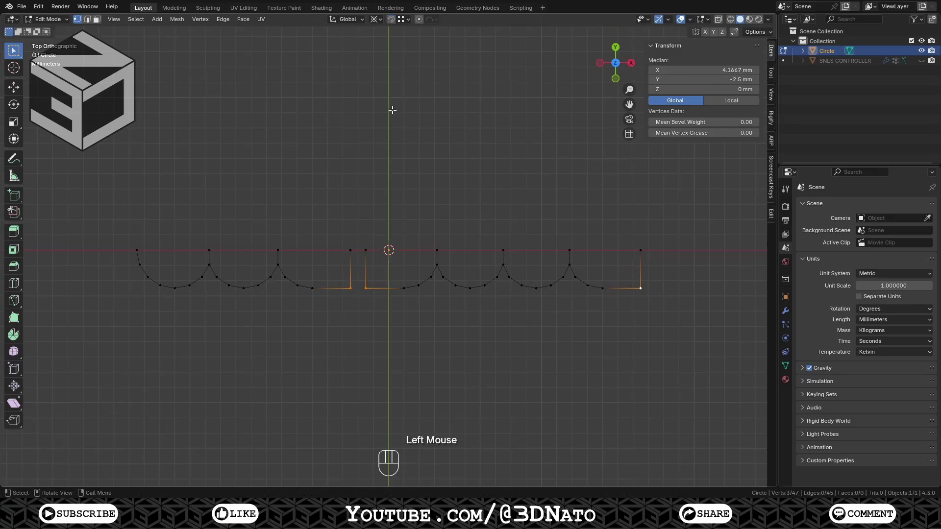
key(ctrl+b)
click(437, 86)
click(112, 301)
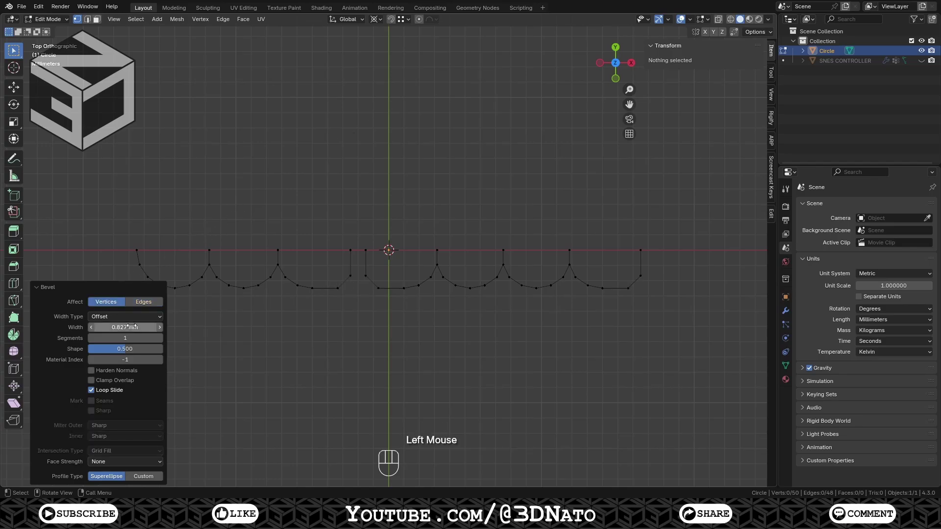
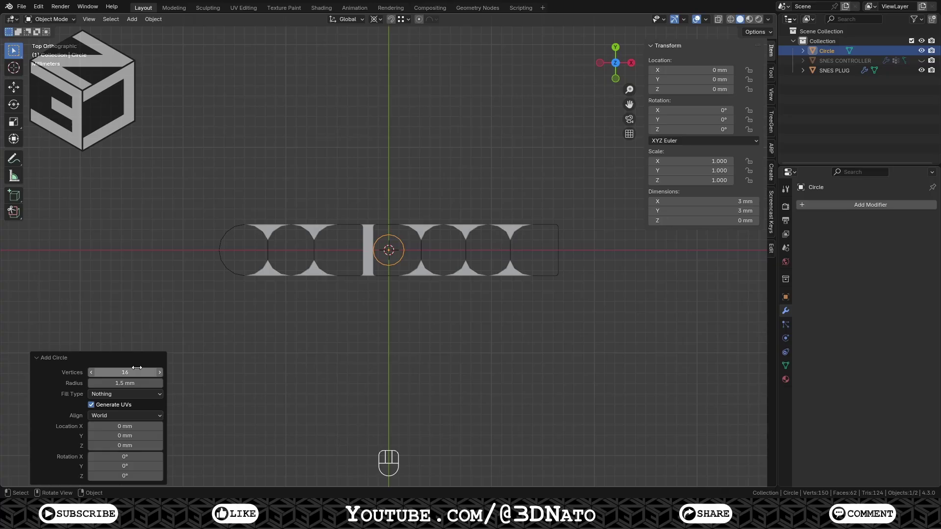
- Move the 1.5 mm circle 14 mm to the left along X
key(g)
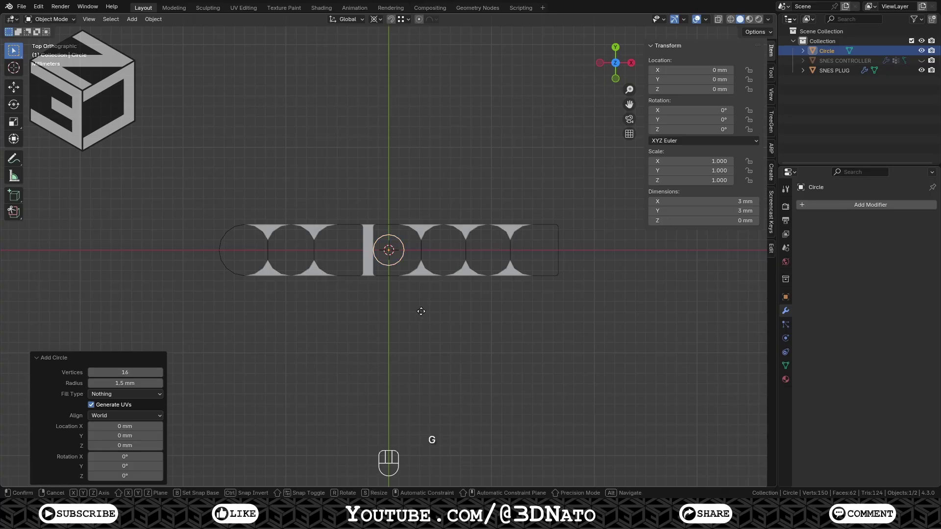
key(x)
key(KP_Subtract)
key(KP_1)
key(KP_4)
key(KP_Enter)
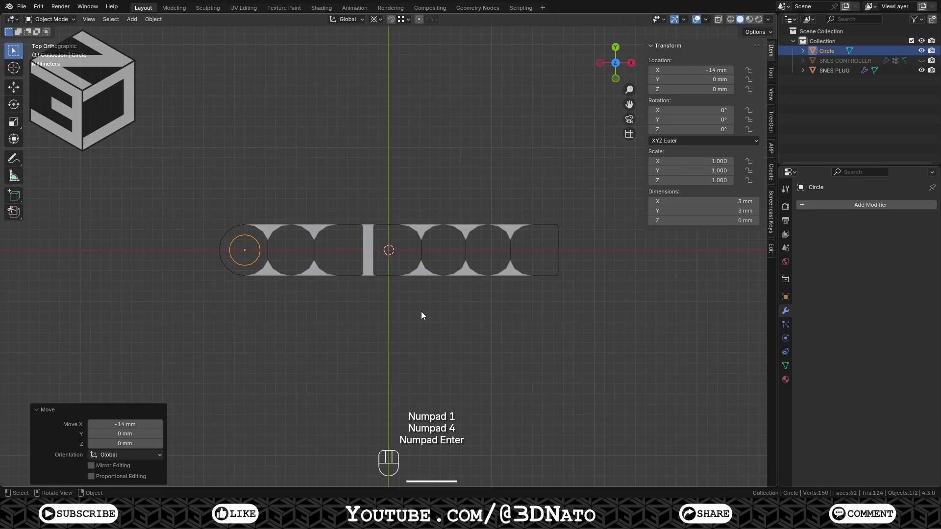
- Join the circle into SNES PLUG and frame it for vertex editing
click(422, 234)
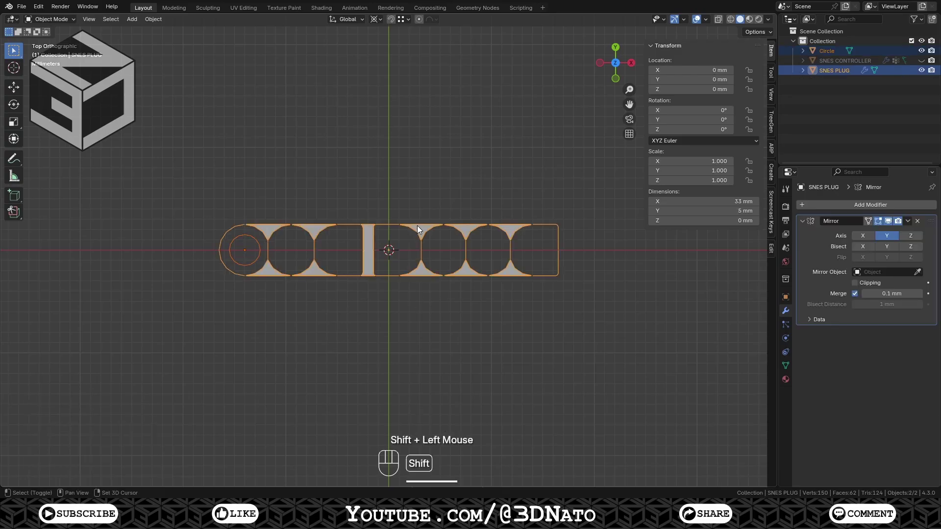
key(ctrl+j)
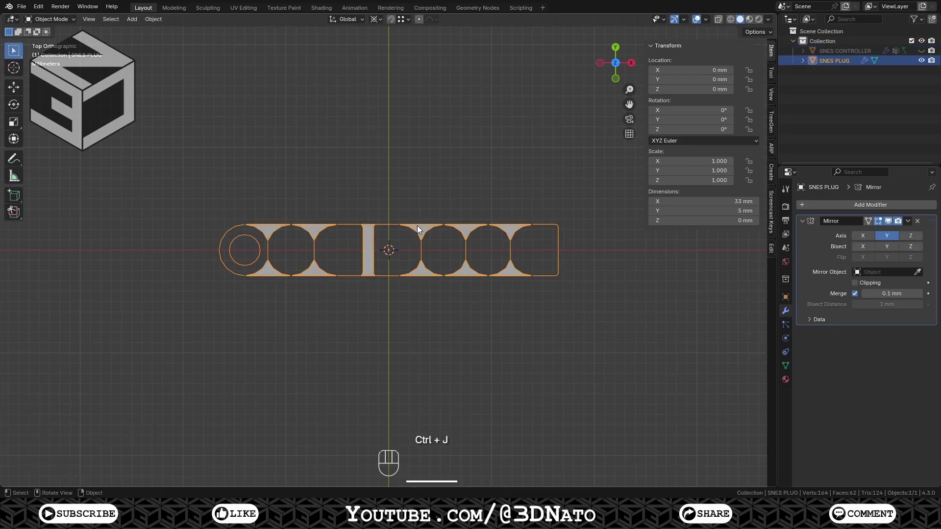
key(Tab)
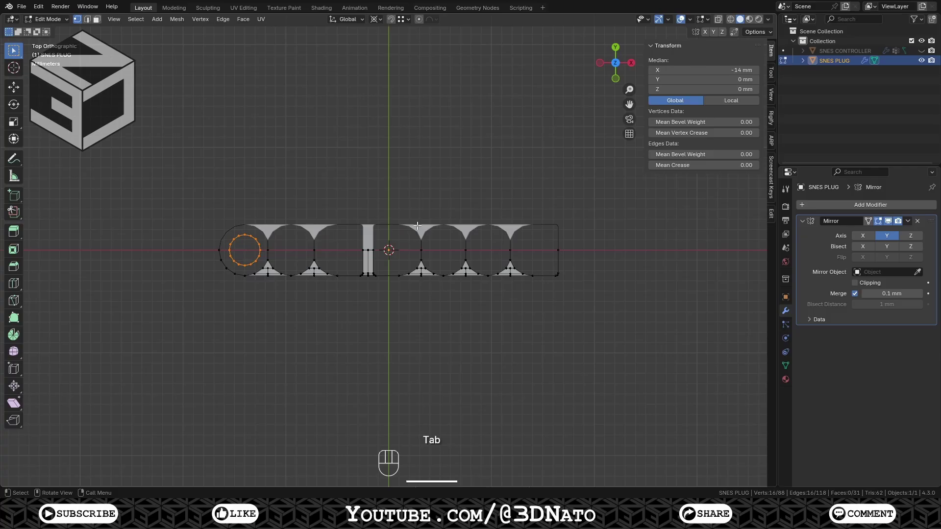
key(KP_Decimal)
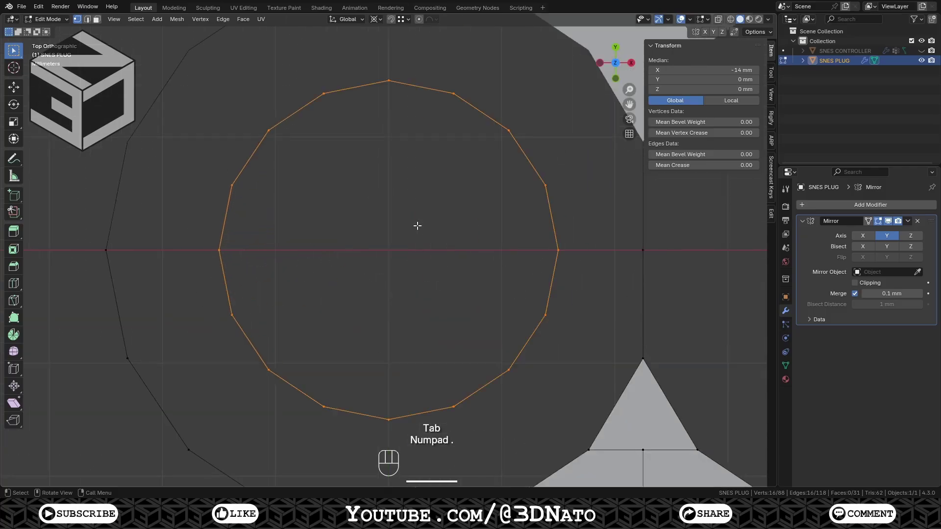
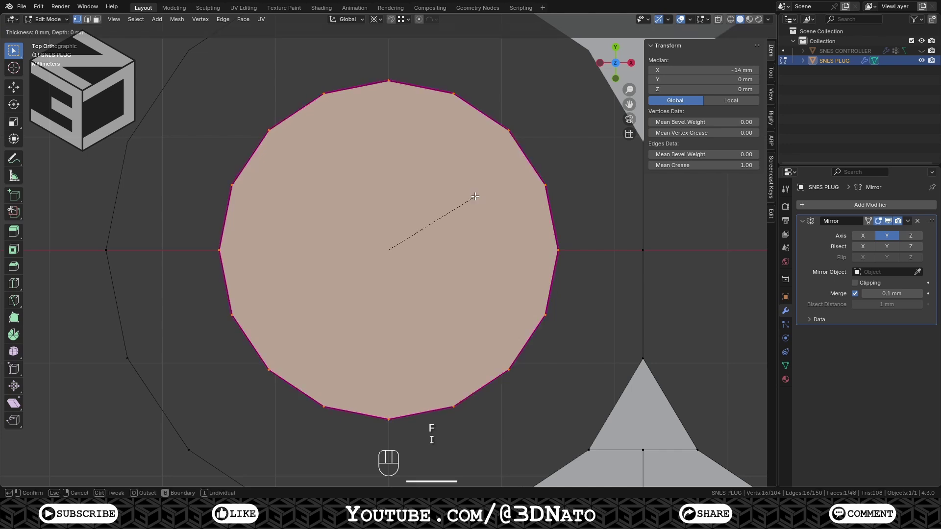
- Inset the pin circle into a ring and grid-fill its centre with an aligned pattern
key(KP_Decimal)
key(KP_7)
key(KP_5)
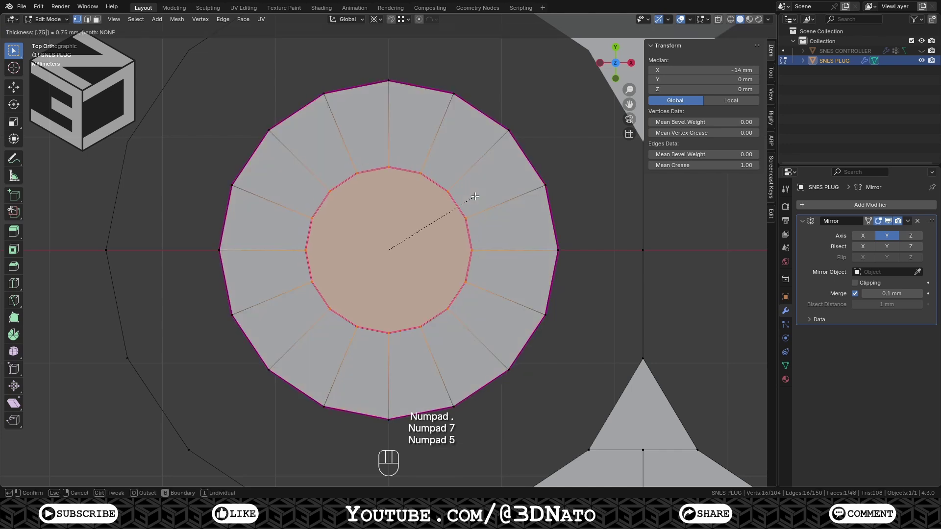
key(KP_Enter)
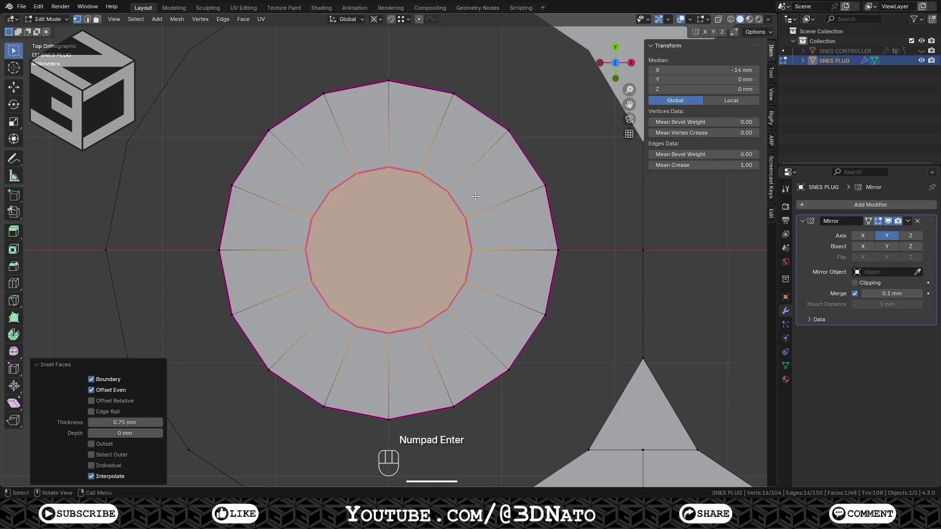
key(x)
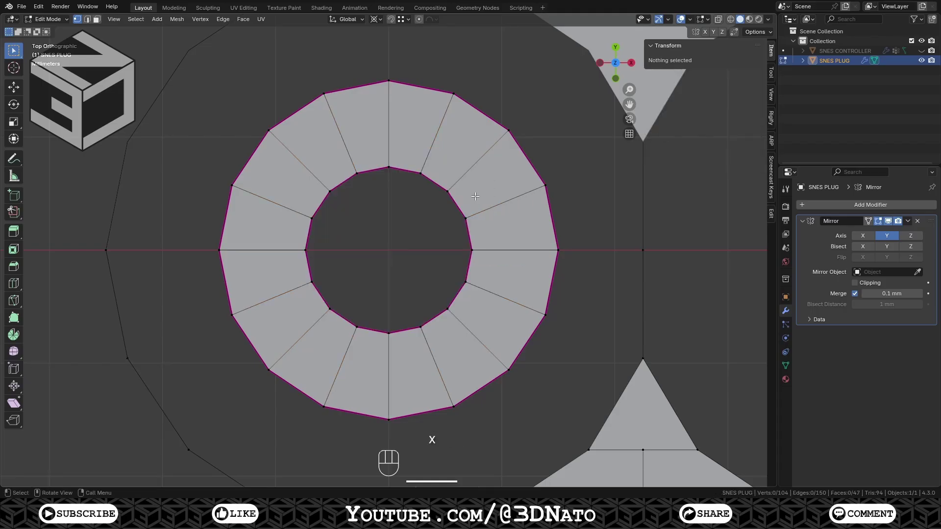
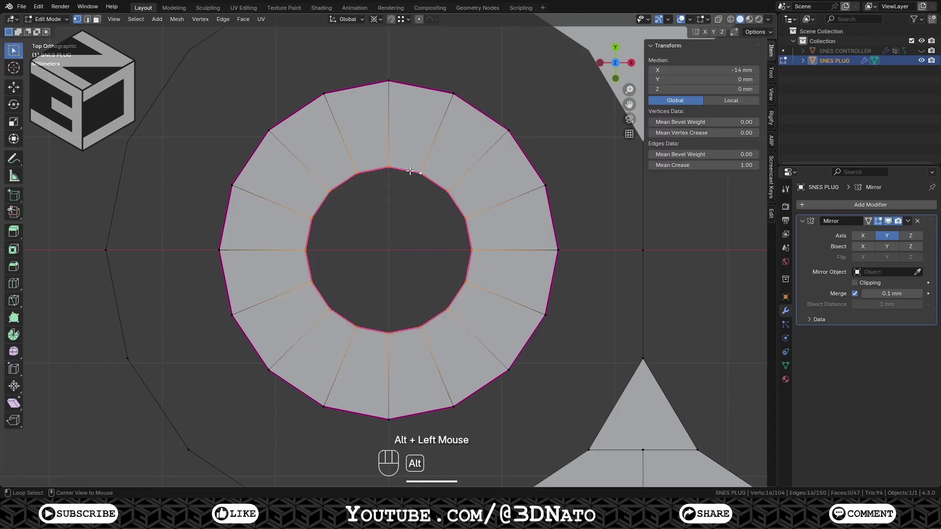
key(F3)
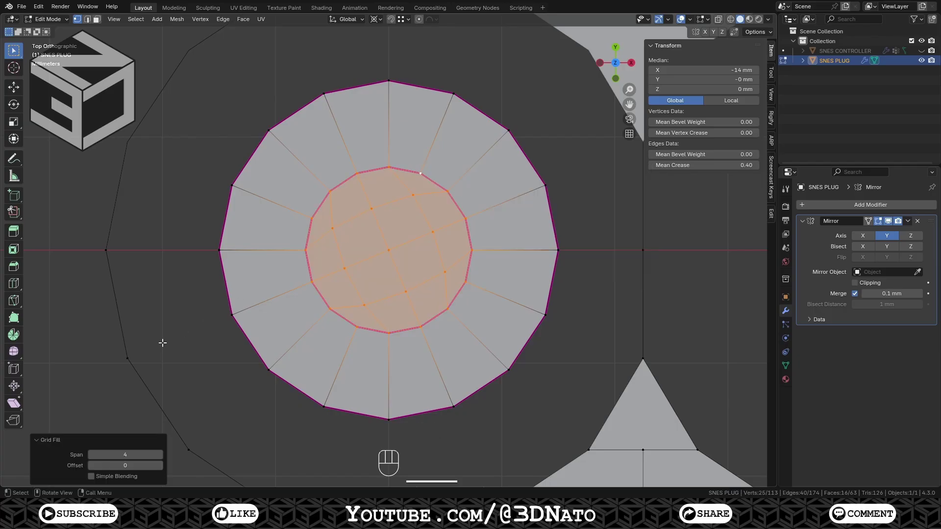
click(94, 470)
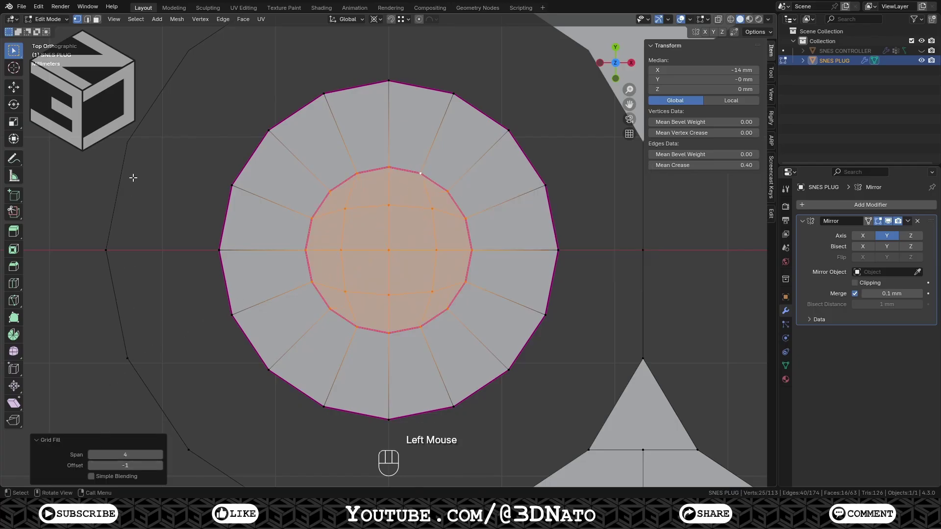
- Delete the upper half of the socket face
drag(147, 50, 224, 95)
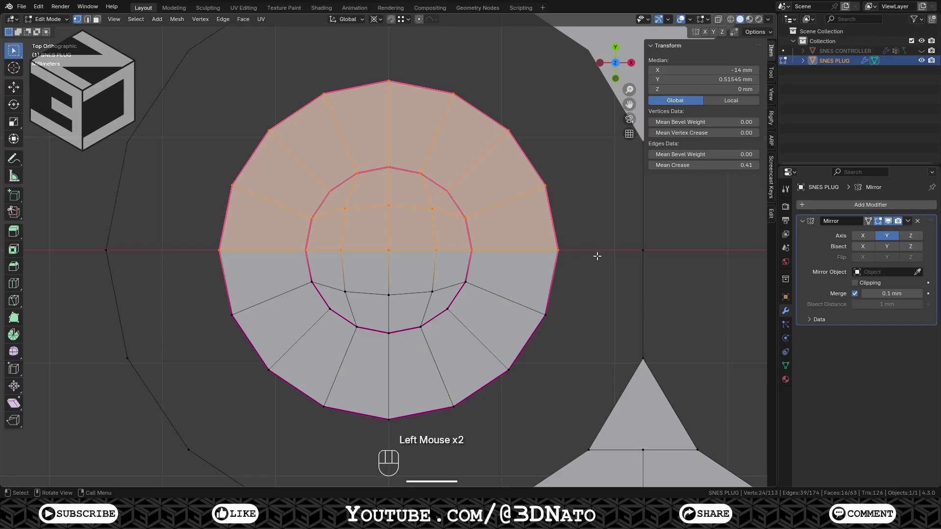
key(x)
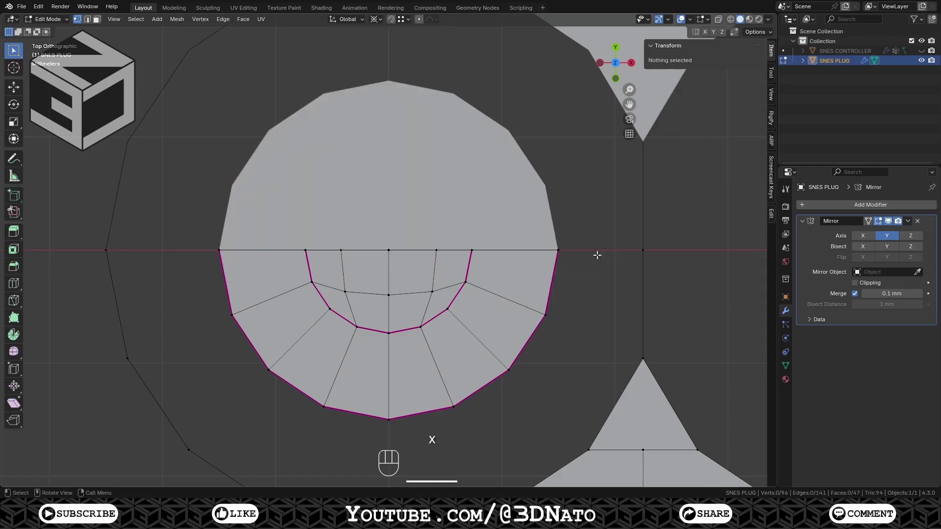
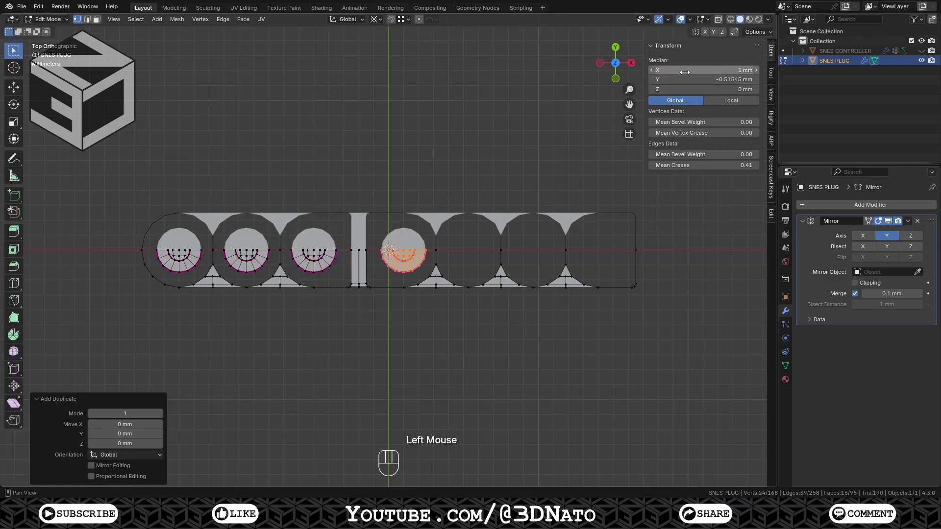
- Duplicate the half socket into the remaining holes and select the left end outline and ring
key(shift+d)
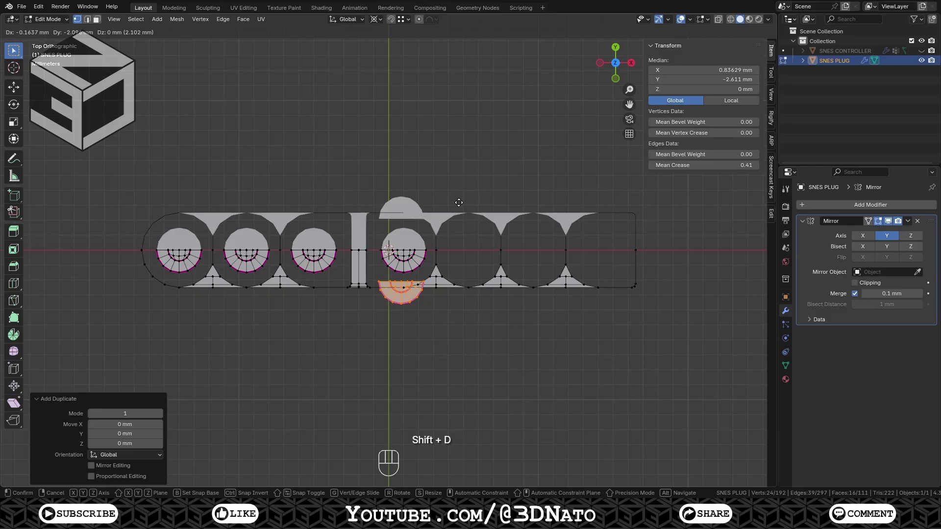
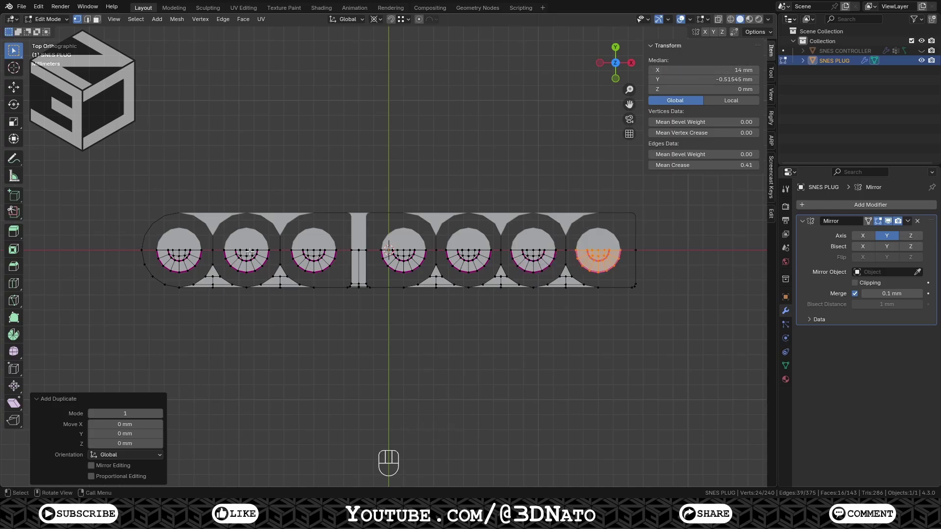
click(137, 246)
click(213, 248)
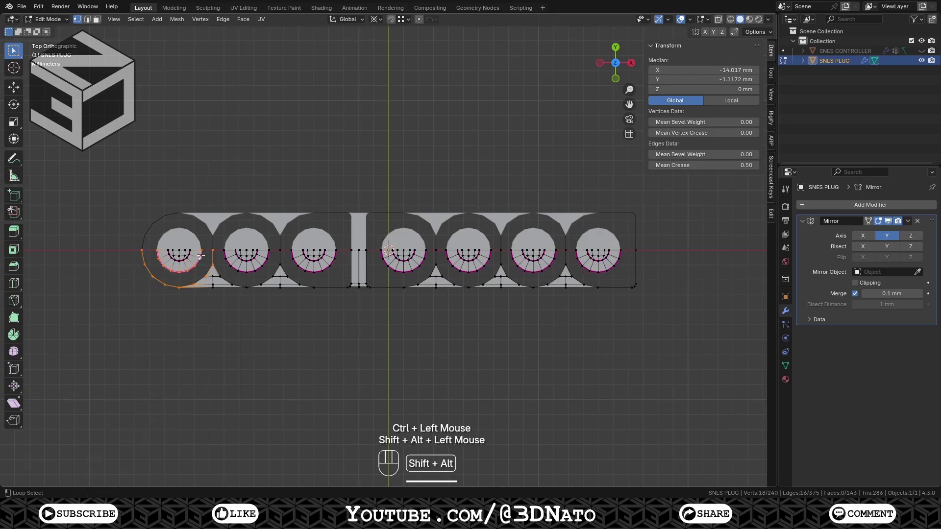
- Bridge the socket rings to the outline, recalculate normals and add a new circle object
right_click(204, 257)
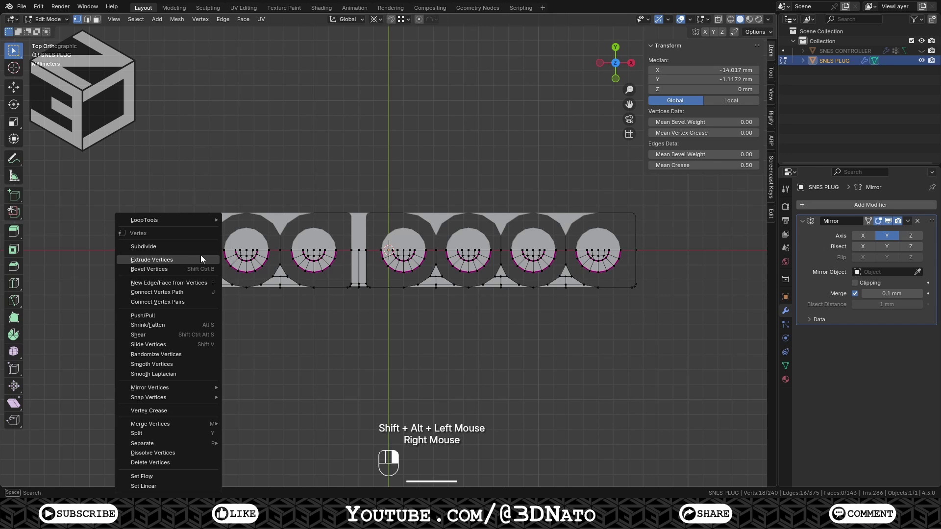
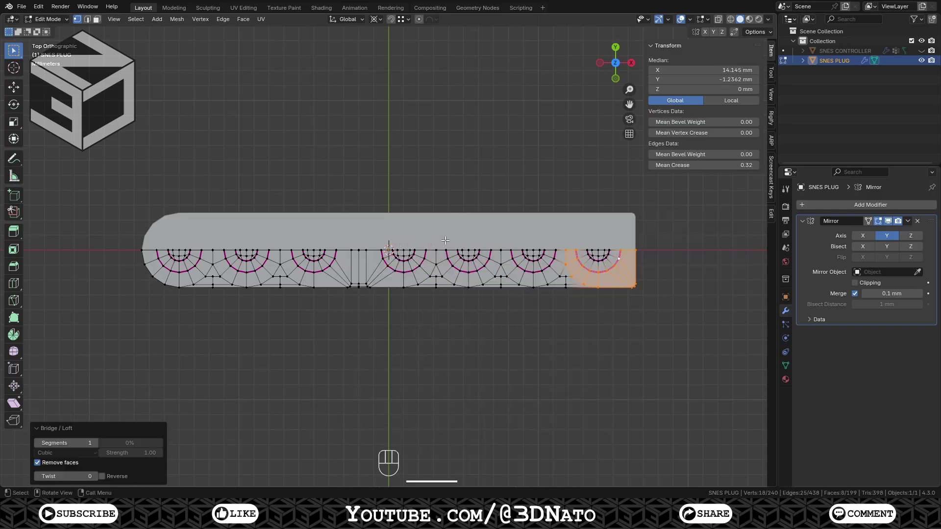
key(shift+n)
key(Tab)
key(shift+a)
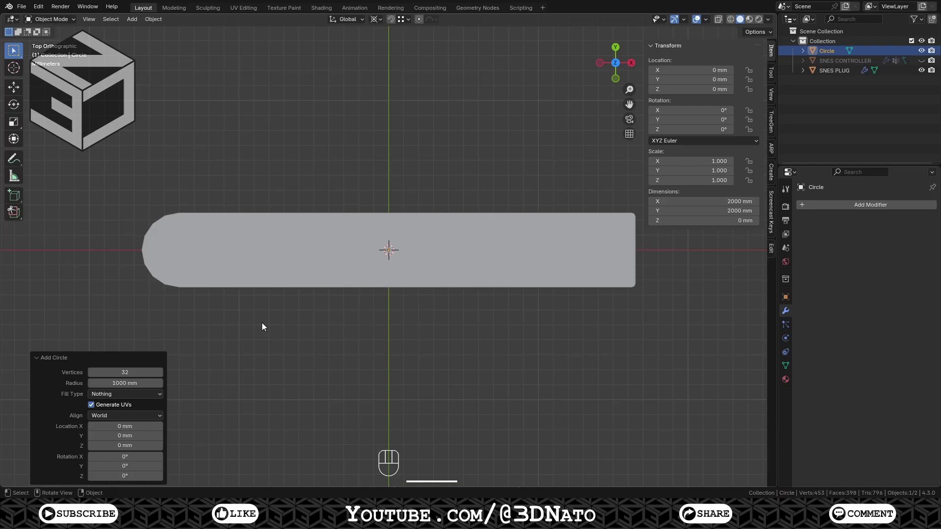
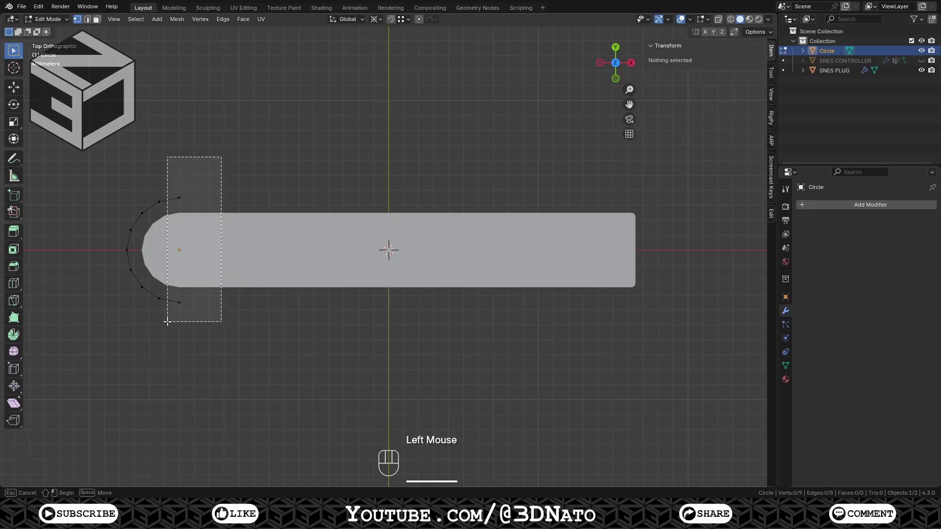
- Extrude the arc ends 31.5 mm along X, fill across and delete the upper half of the outline
key(e)
key(x)
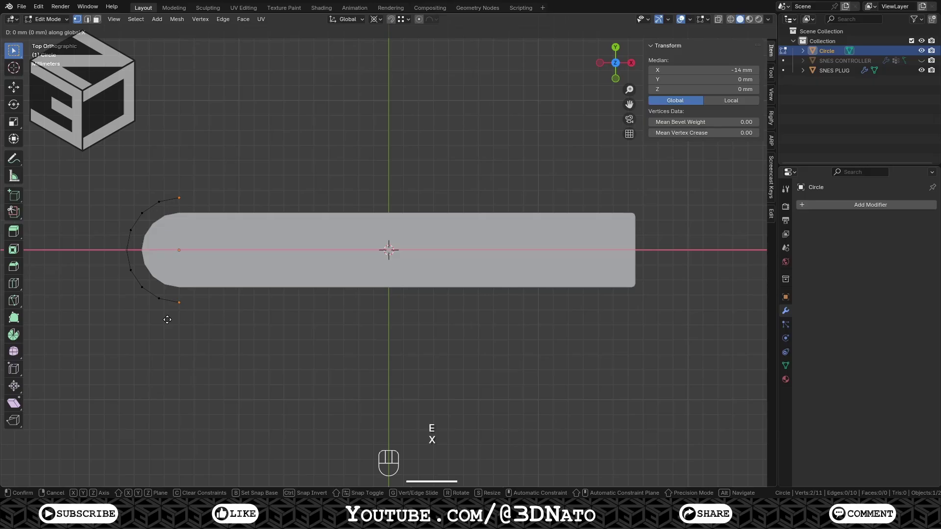
key(KP_3)
key(KP_1)
key(KP_Decimal)
key(KP_5)
key(KP_Enter)
key(f)
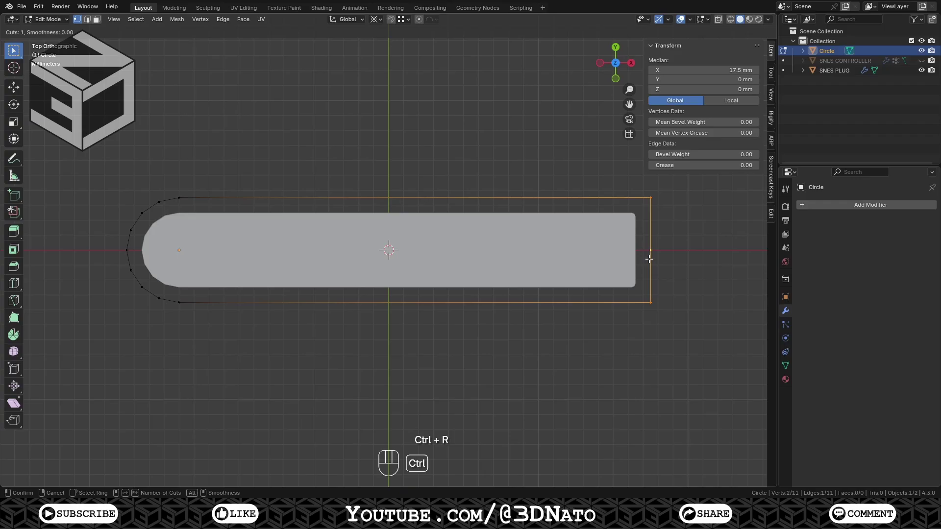
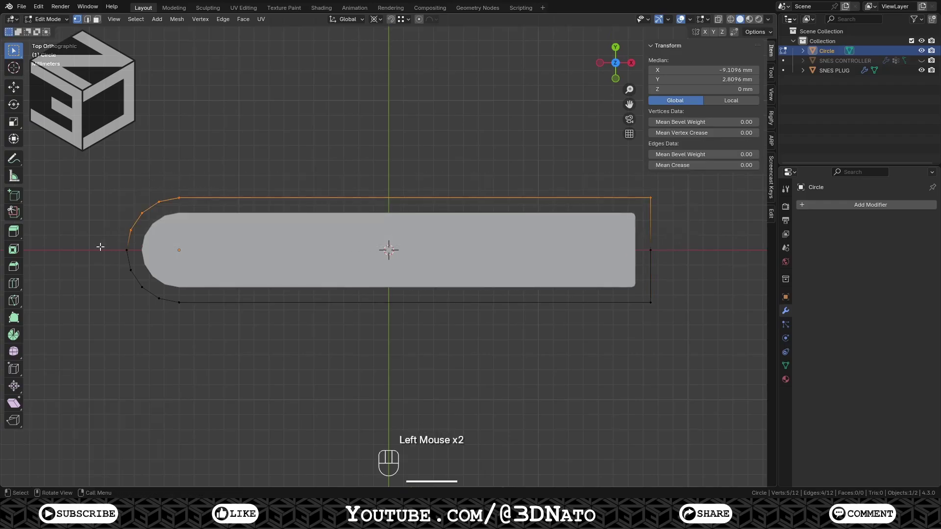
key(x)
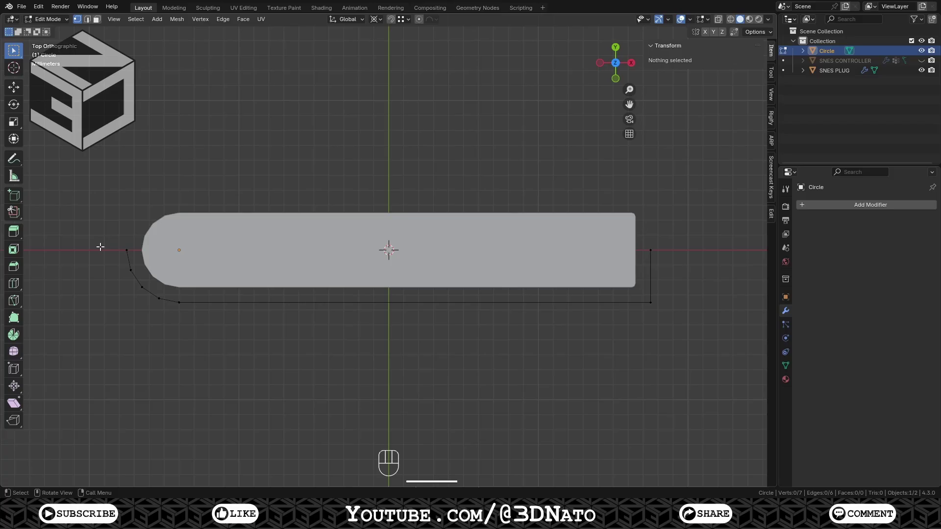
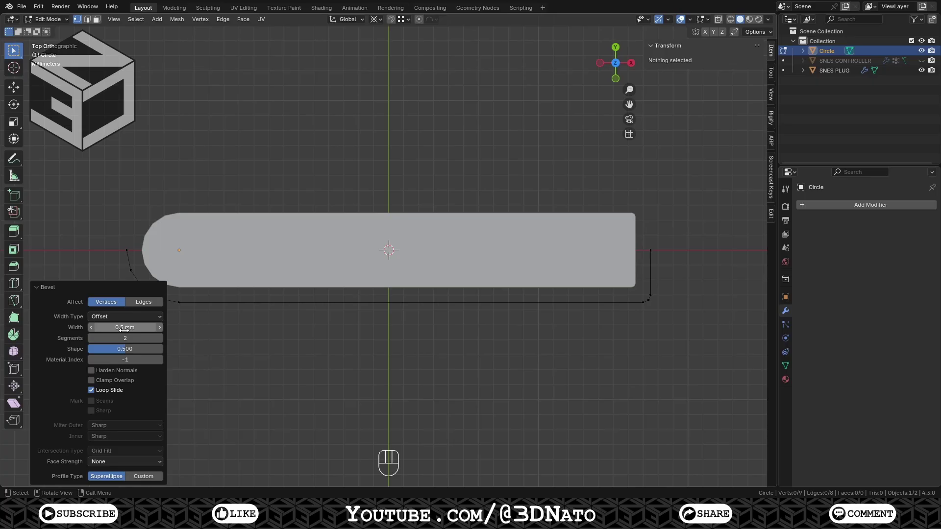
- Loop-cut the bottom edge 14 times and leave Edit Mode
key(ctrl+r)
key(1)
key(4)
click(378, 308)
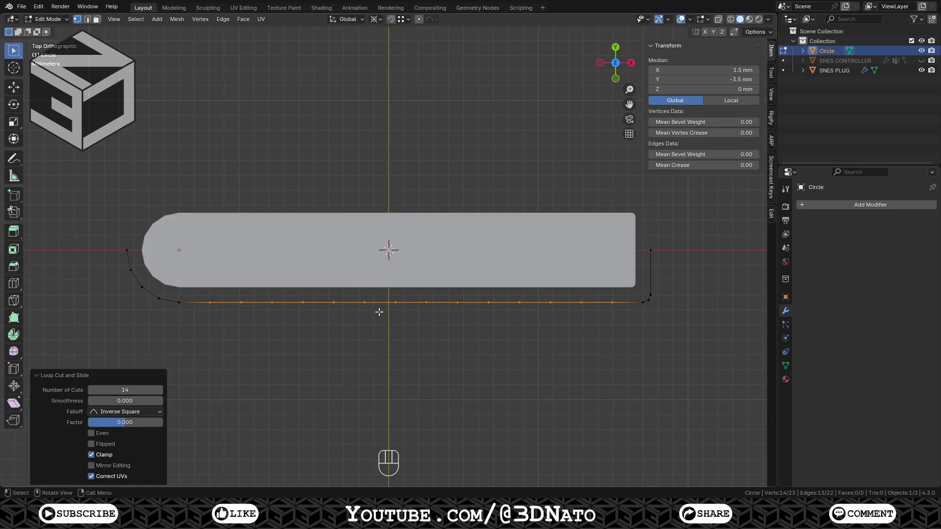
key(Tab)
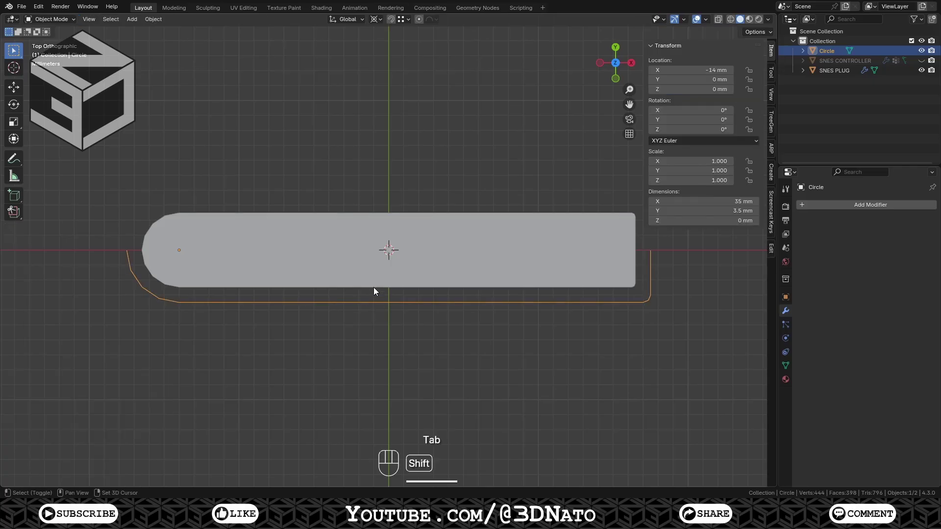
- Join the outline into SNES PLUG, bridge it into the rim, and show the wireframe overlay
click(377, 284)
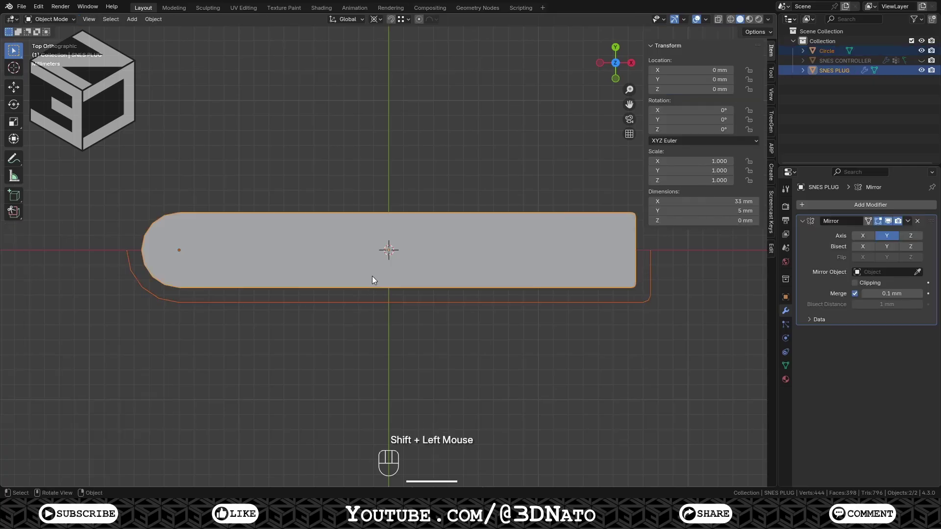
key(ctrl+j)
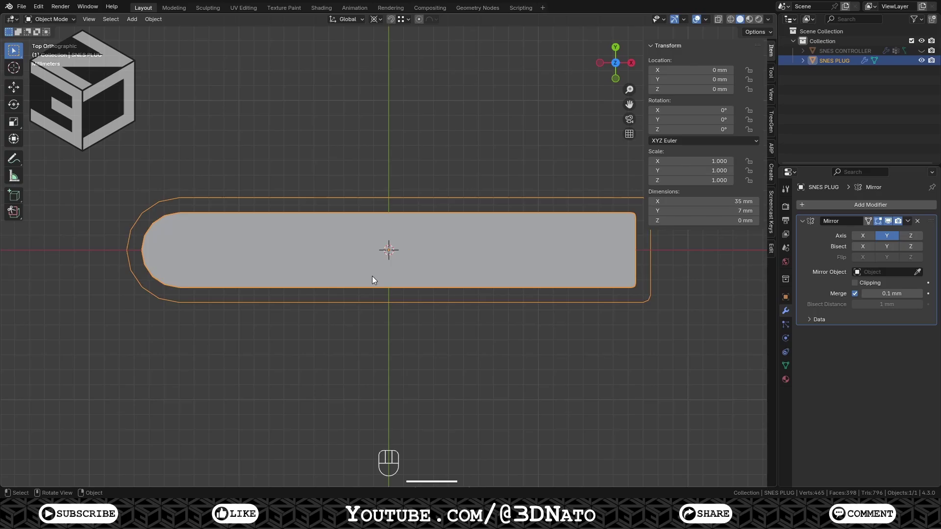
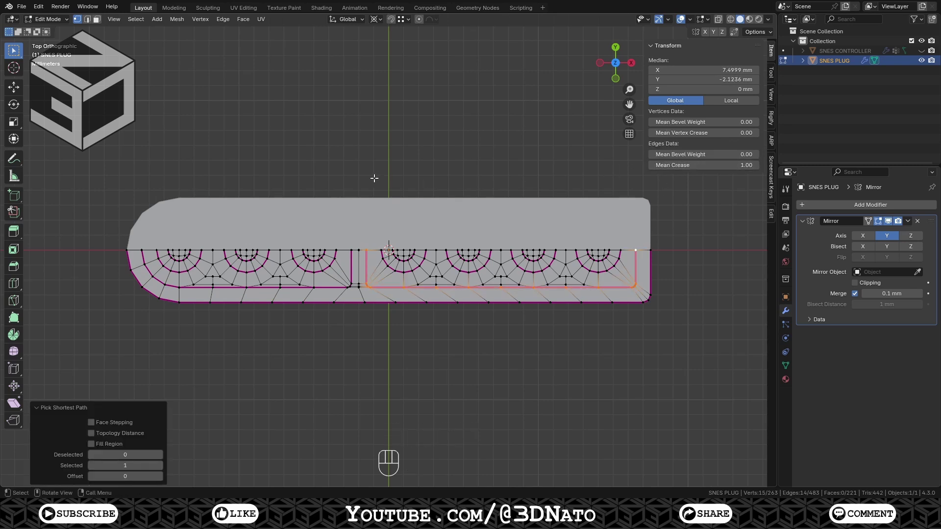
key(Tab)
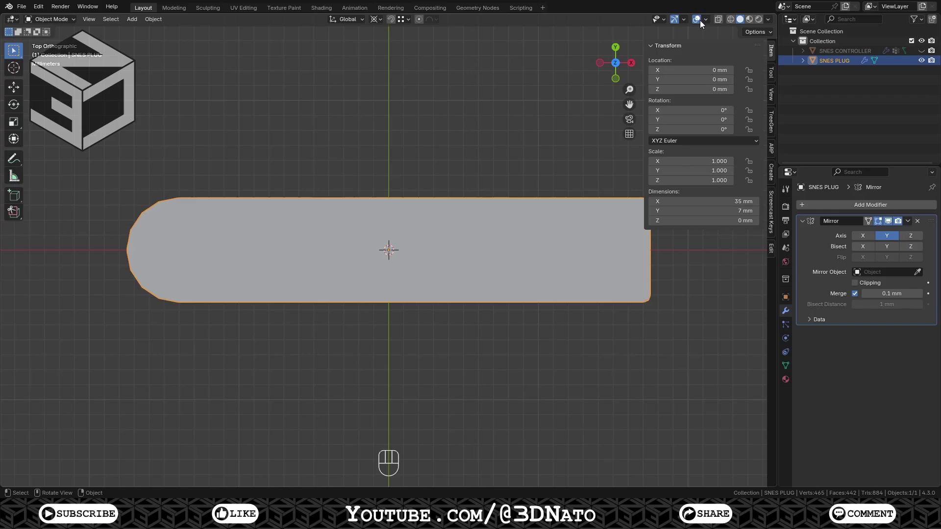
drag(708, 21, 603, 179)
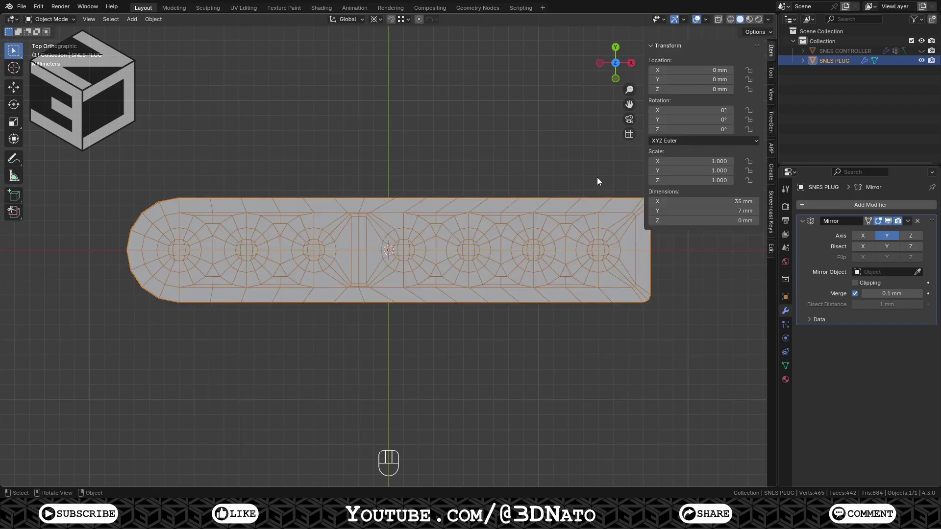
- Add a plane over the pin face, apply its transforms, and inset its face by 1 mm
key(shift+a)
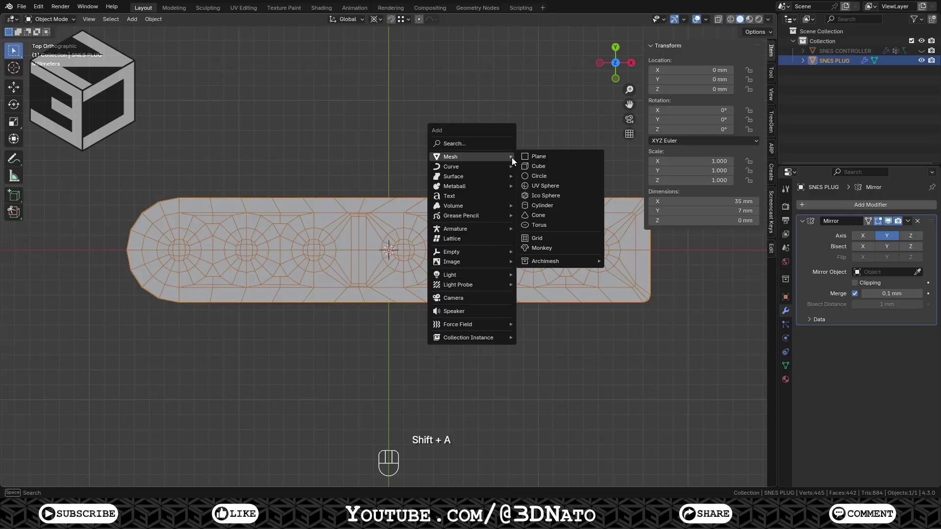
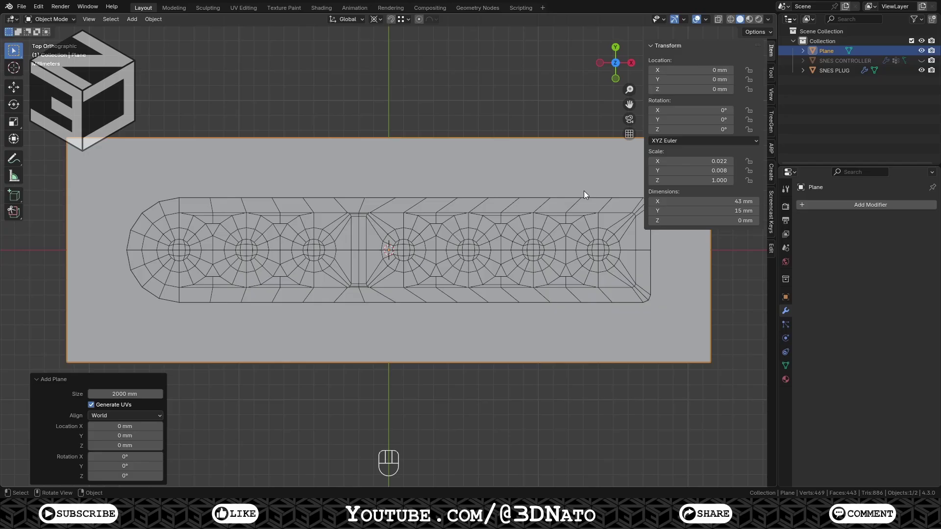
key(ctrl+a)
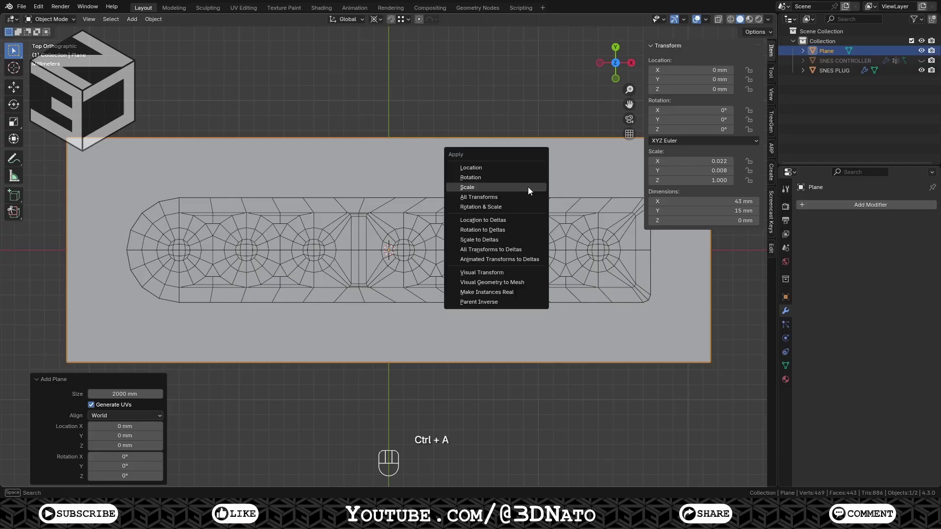
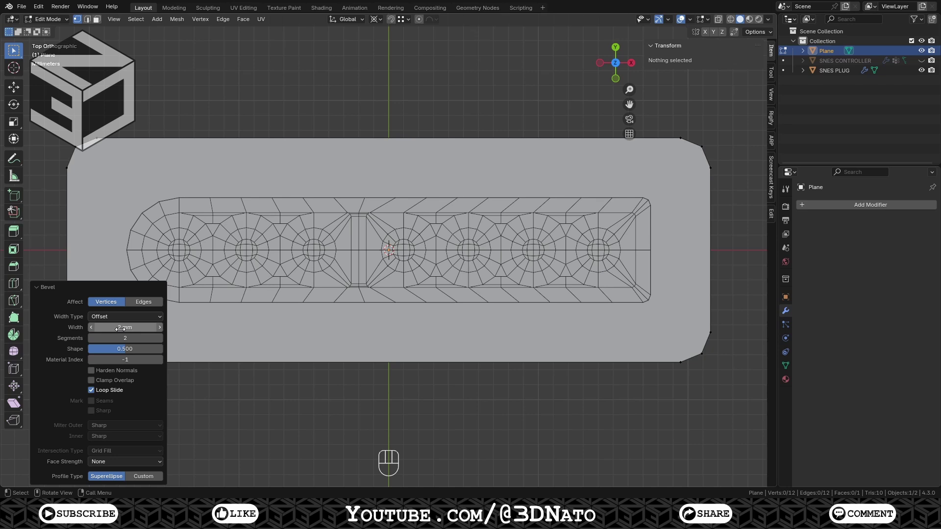
key(a)
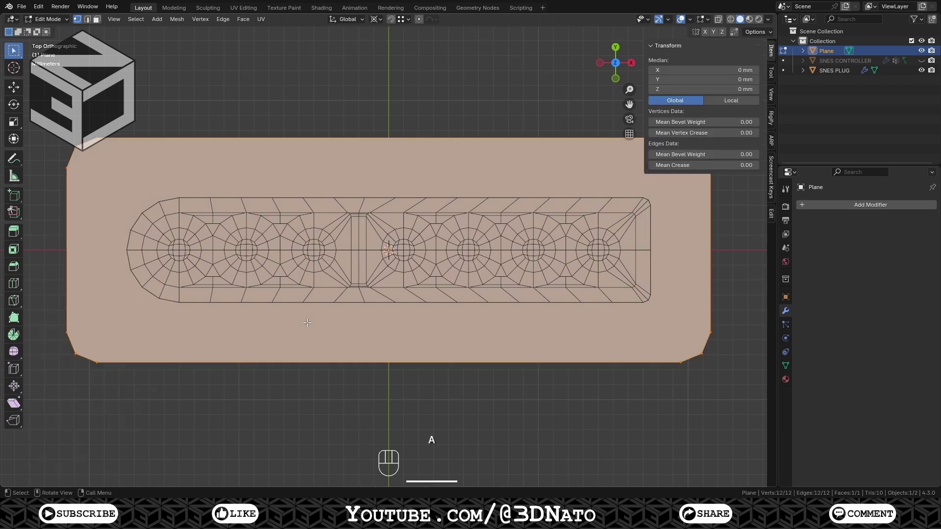
key(i)
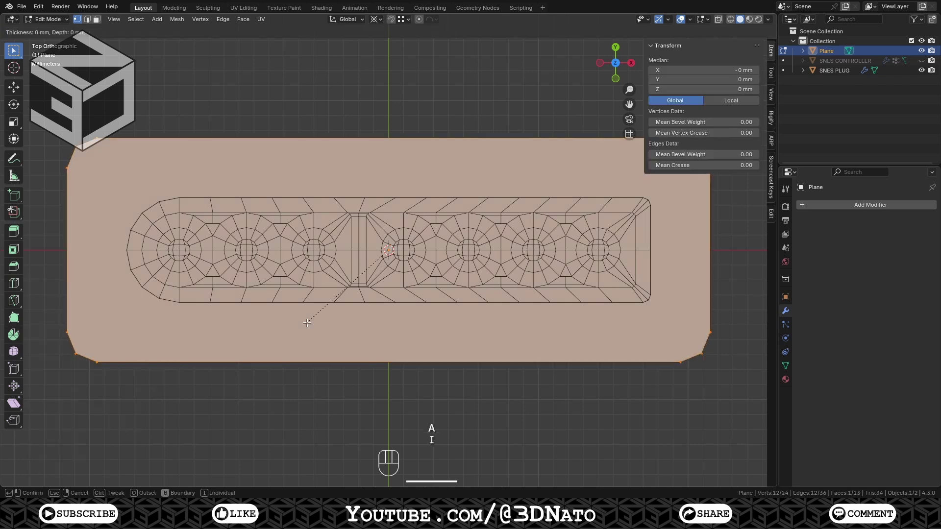
key(KP_1)
key(KP_Enter)
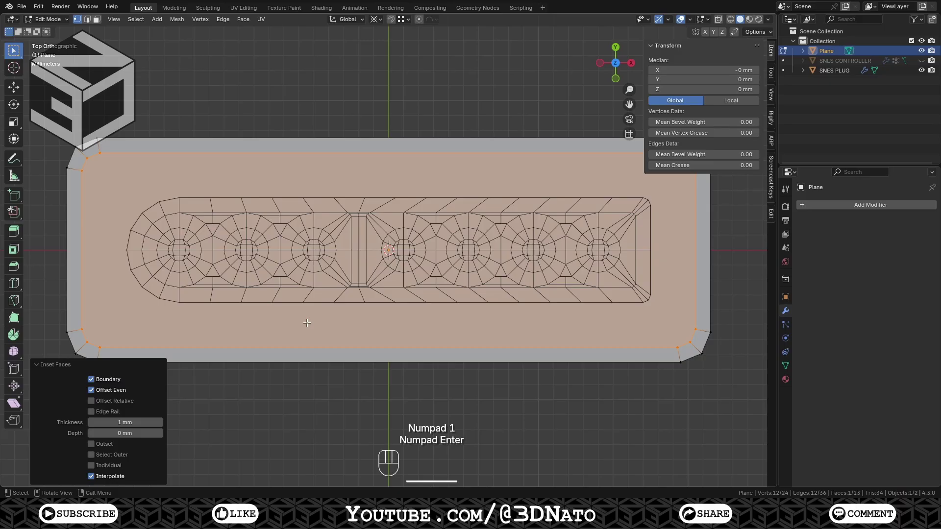
- Delete the rim's centre face and add 15 evenly spaced loop cuts along its sides
key(x)
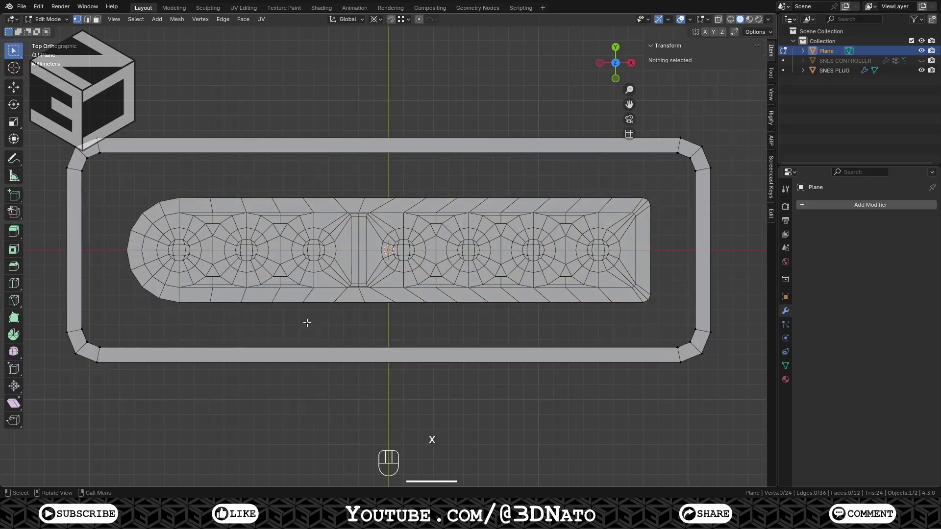
key(ctrl+r)
key(1)
key(5)
click(384, 151)
right_click(384, 151)
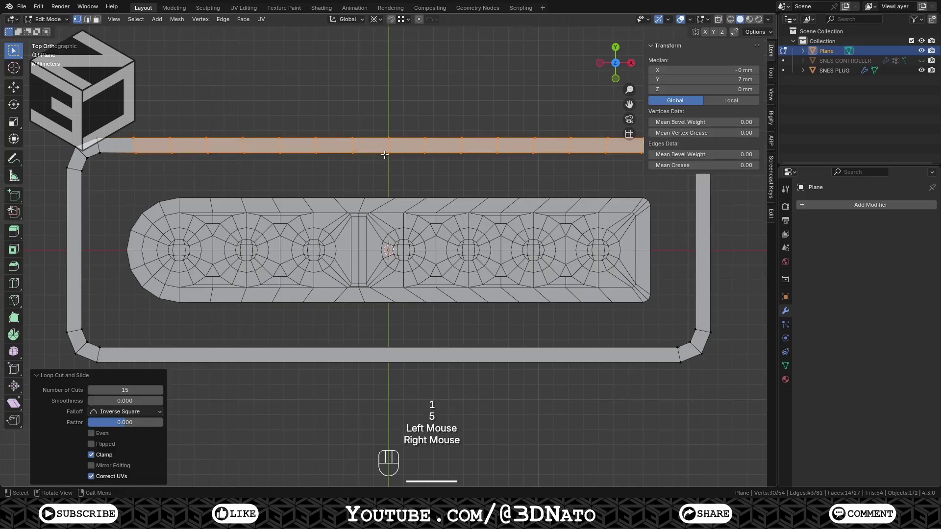
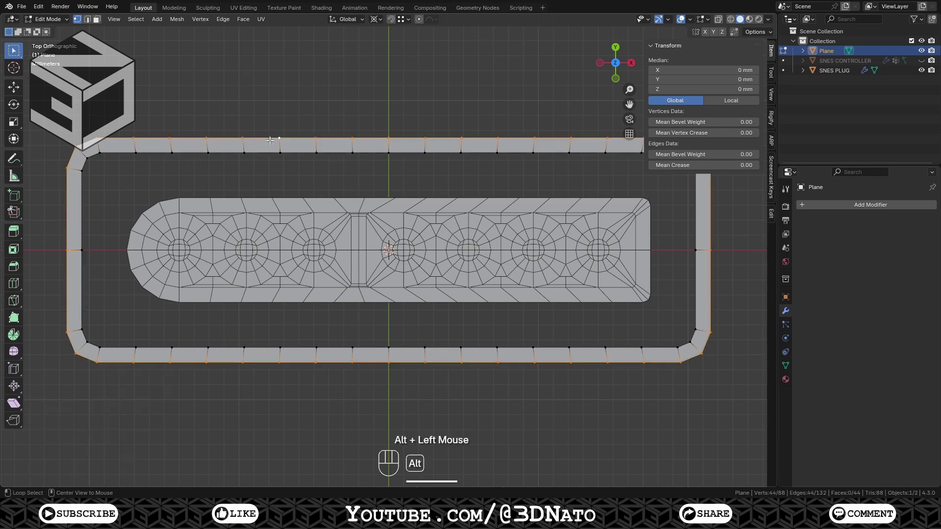
- Crease the rim's outer and inner border loops to 1.0 and return to Object Mode
key(shift+e)
key(KP_1)
key(KP_Enter)
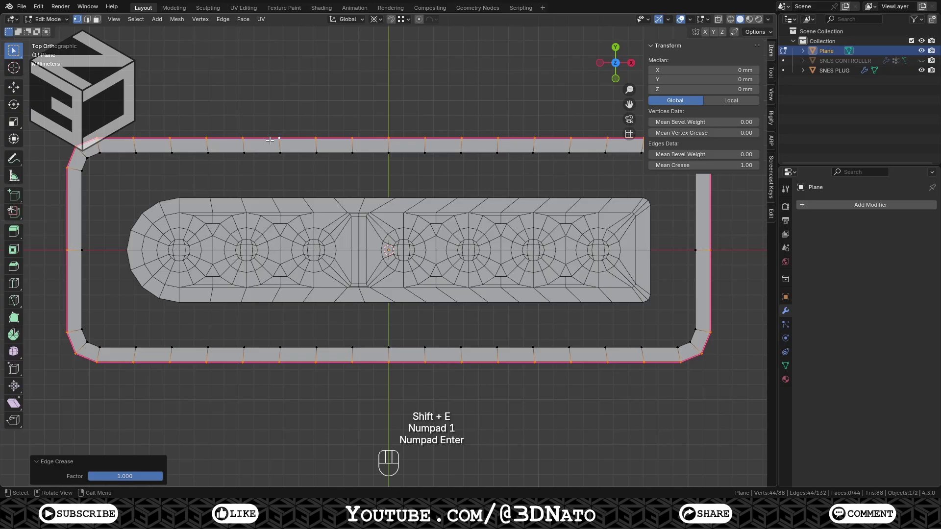
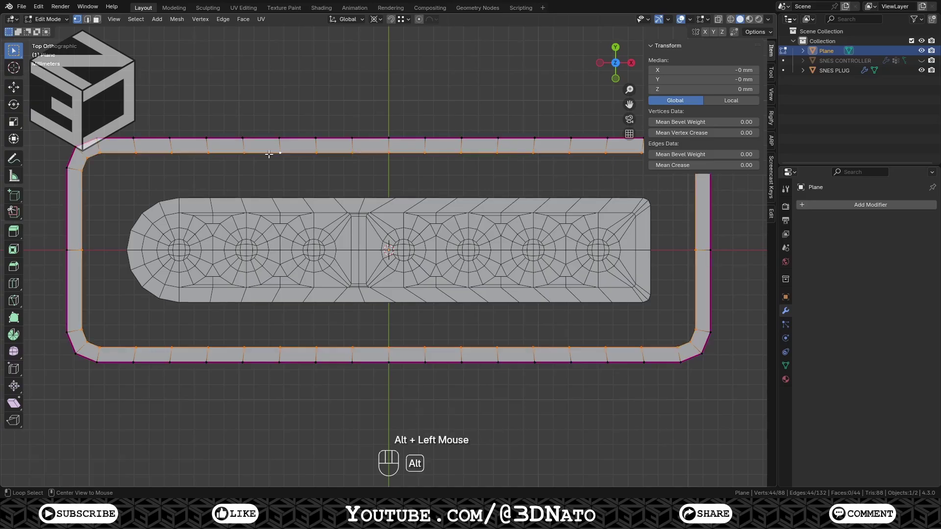
key(shift+e)
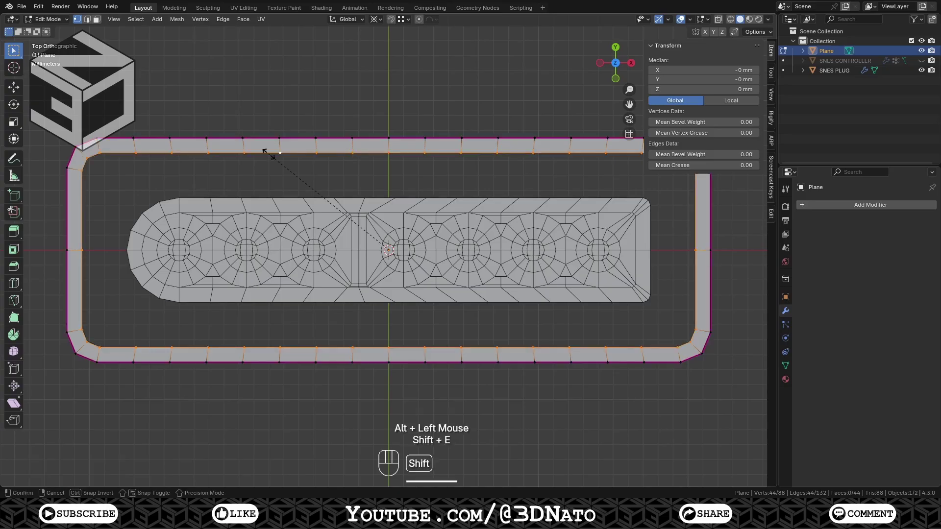
key(KP_1)
key(KP_Enter)
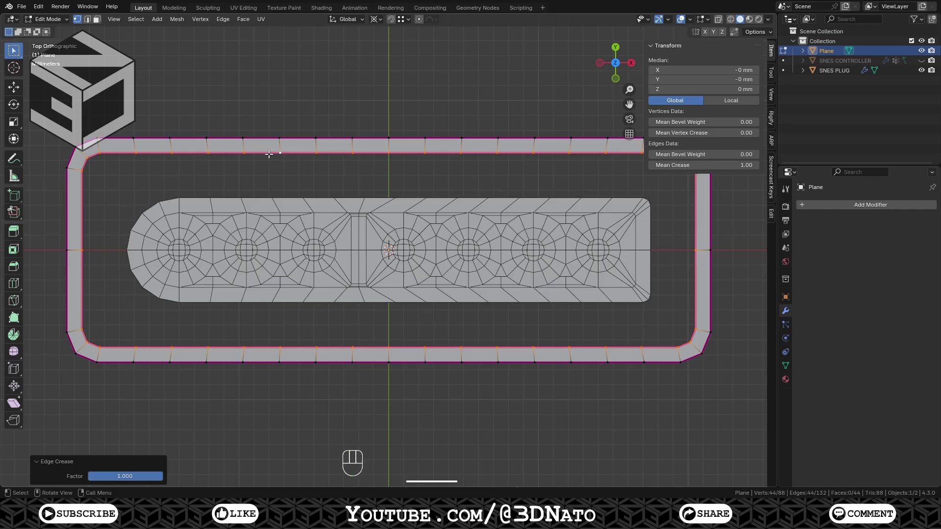
key(Tab)
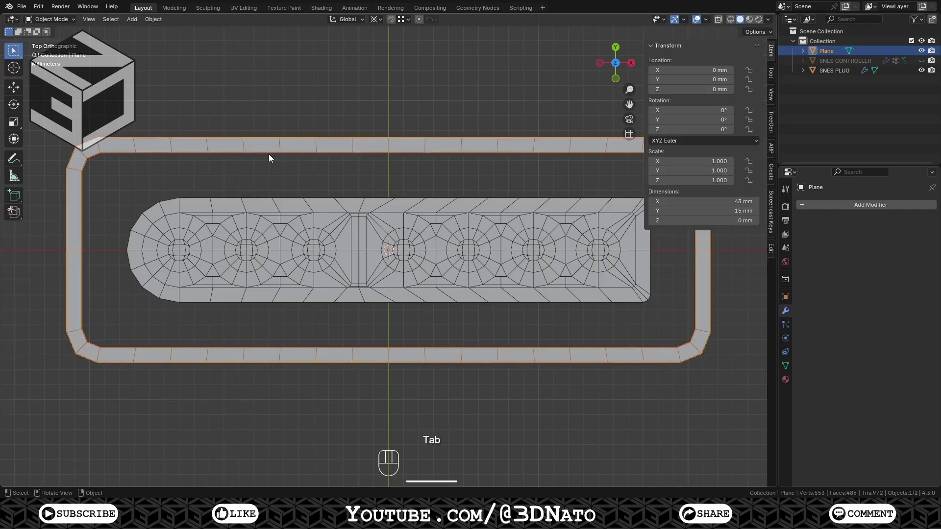
- In front view add a 16-vertex 2.5 mm circle and move it 8.5 mm along −X
key(KP_1)
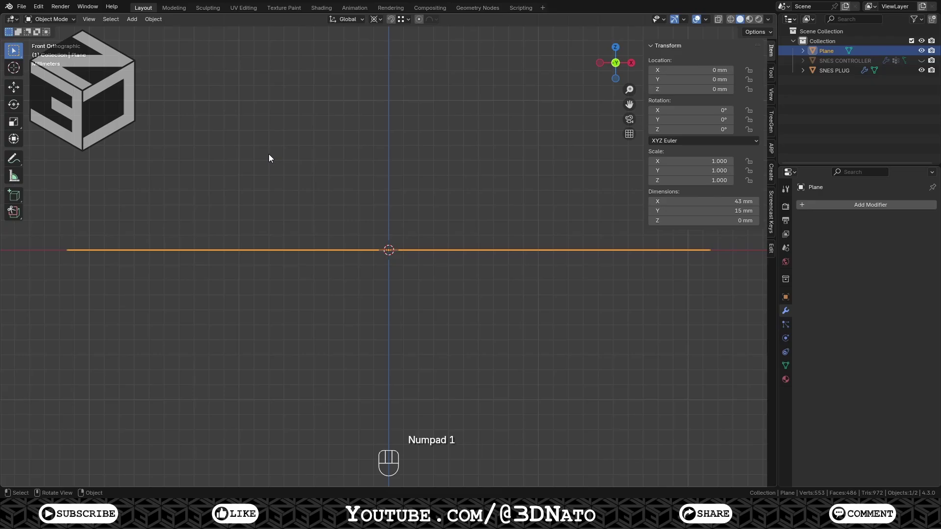
key(shift+a)
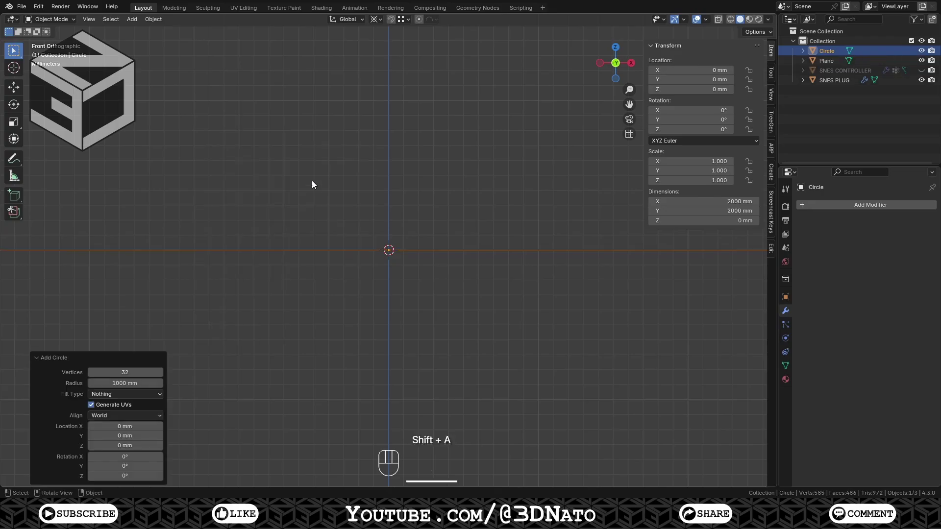
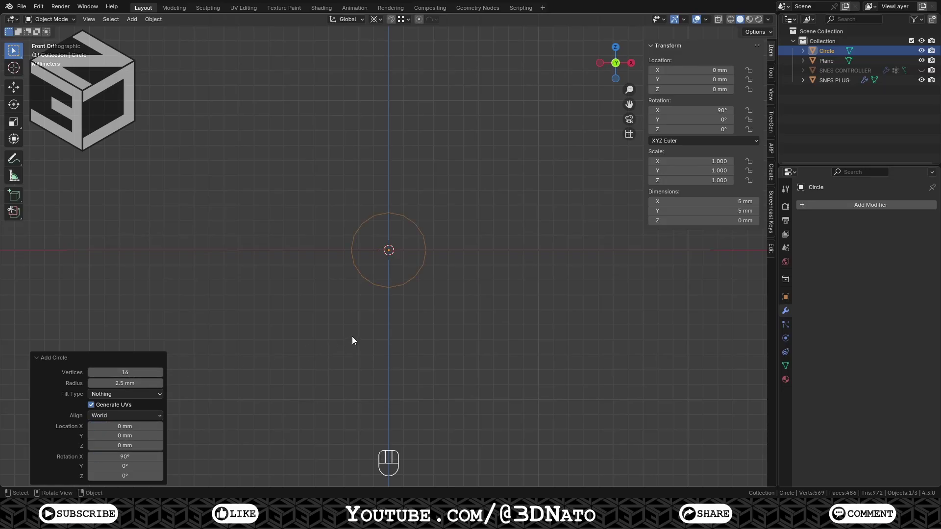
key(Tab)
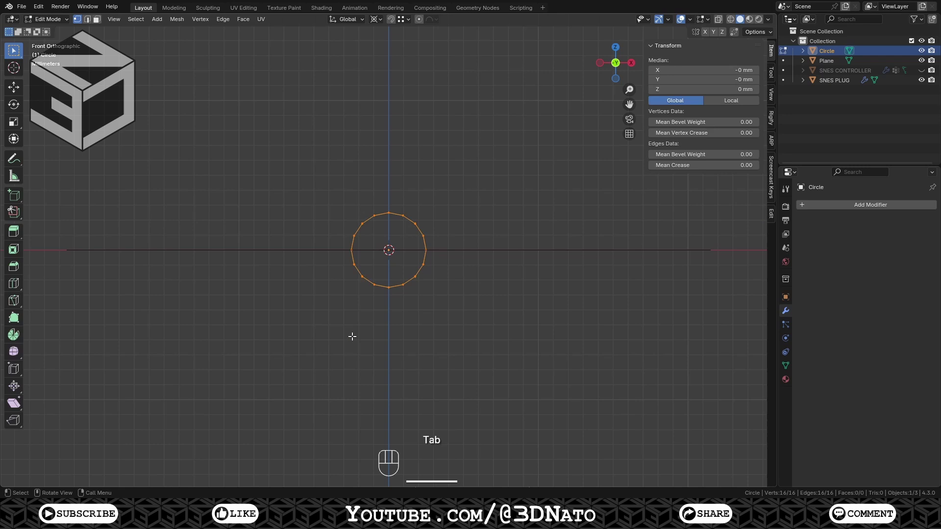
key(g)
key(x)
key(KP_Subtract)
key(KP_8)
key(KP_Decimal)
key(KP_5)
key(KP_Enter)
- Delete the right half of the circle, leaving an open half-outline
click(299, 246)
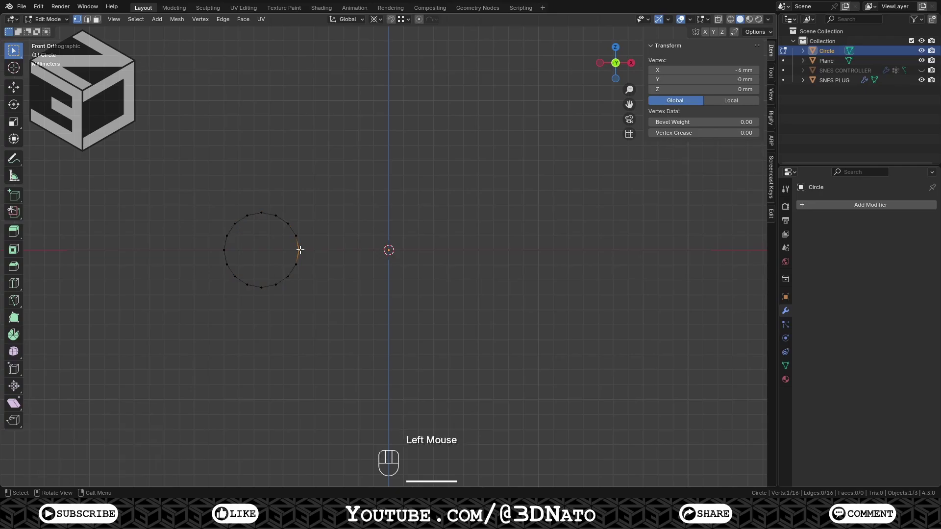
key(ctrl+KP_Add)
key(ctrl+KP_Add)
key(ctrl+KP_Add)
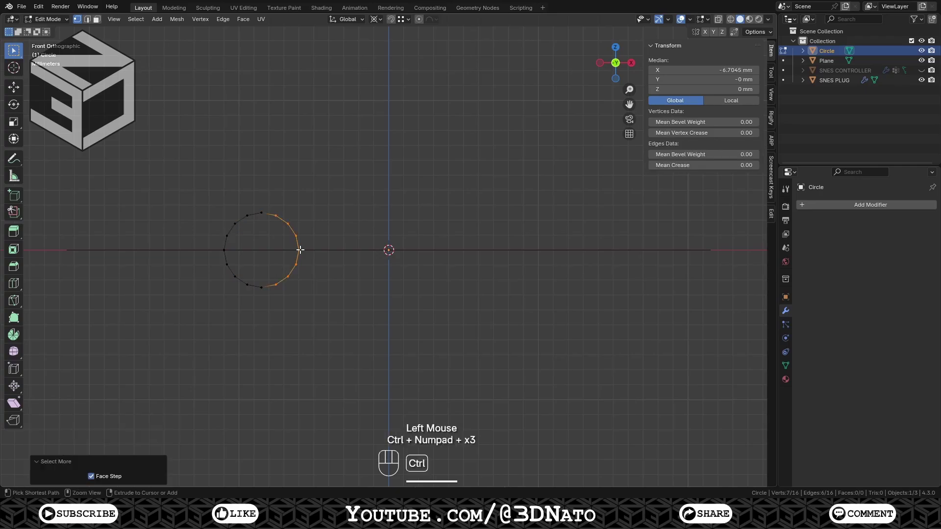
key(x)
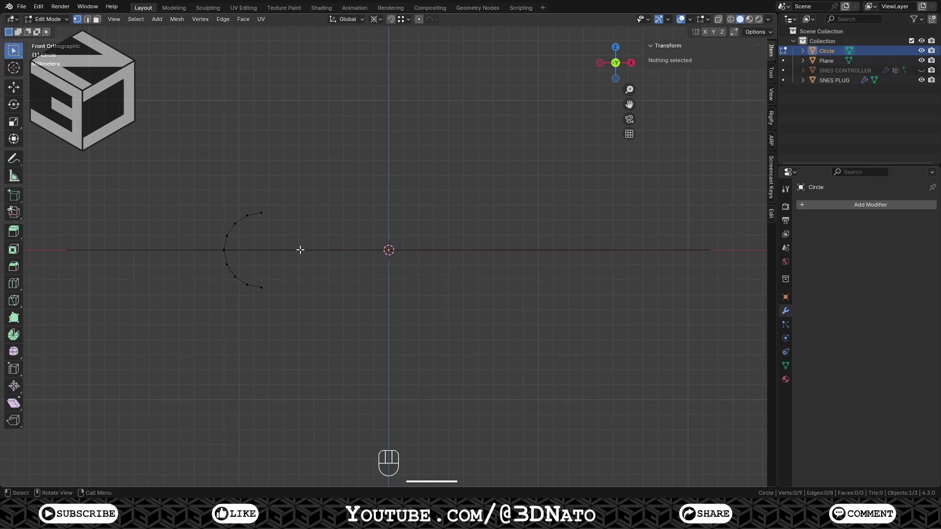
- Extrude the two open end vertices 8.5 mm along X to the centre
drag(293, 191, 281, 235)
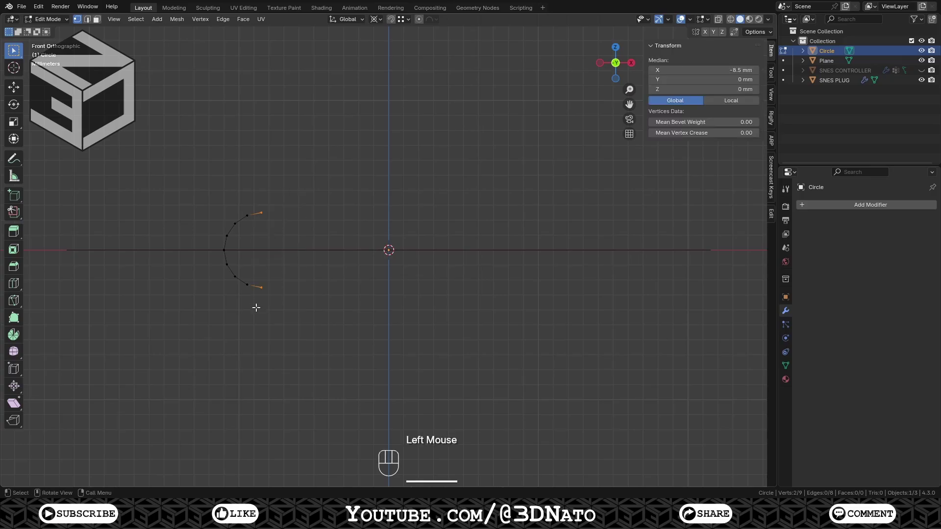
key(e)
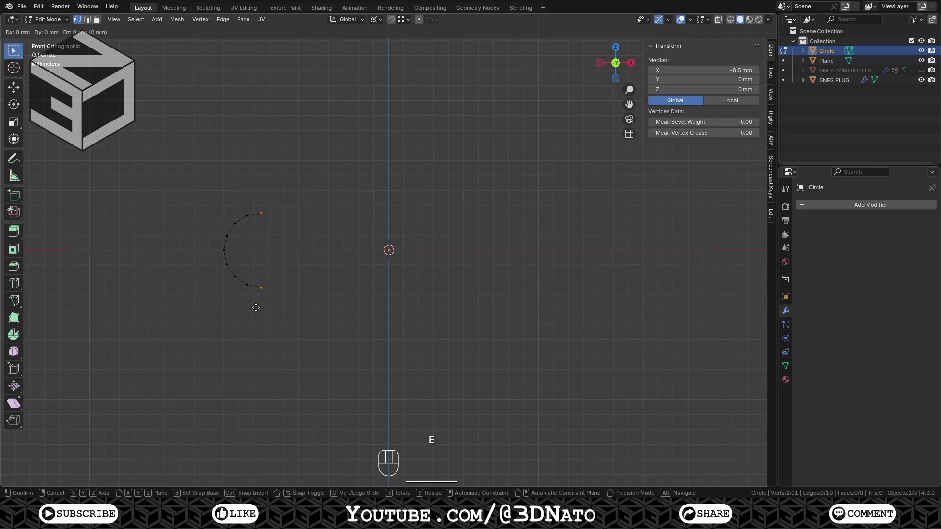
key(x)
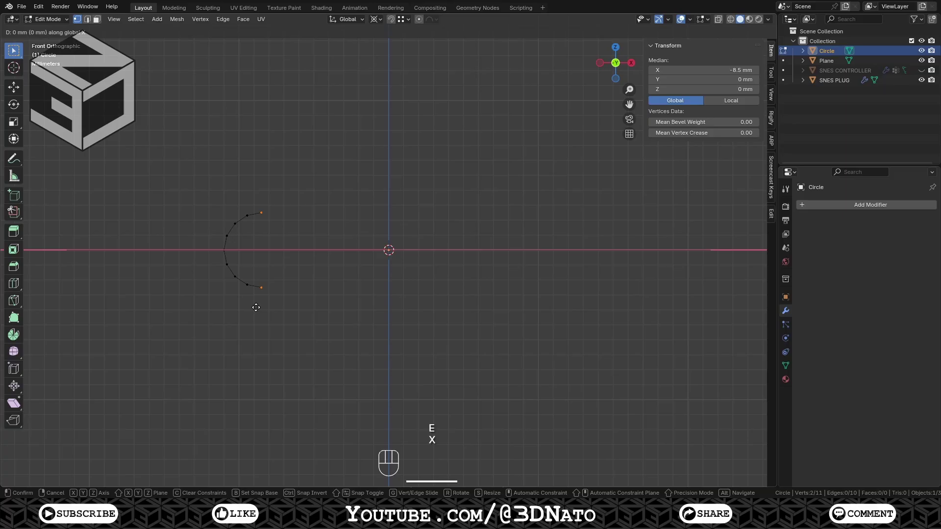
key(KP_8)
key(KP_Decimal)
key(KP_5)
key(KP_Enter)
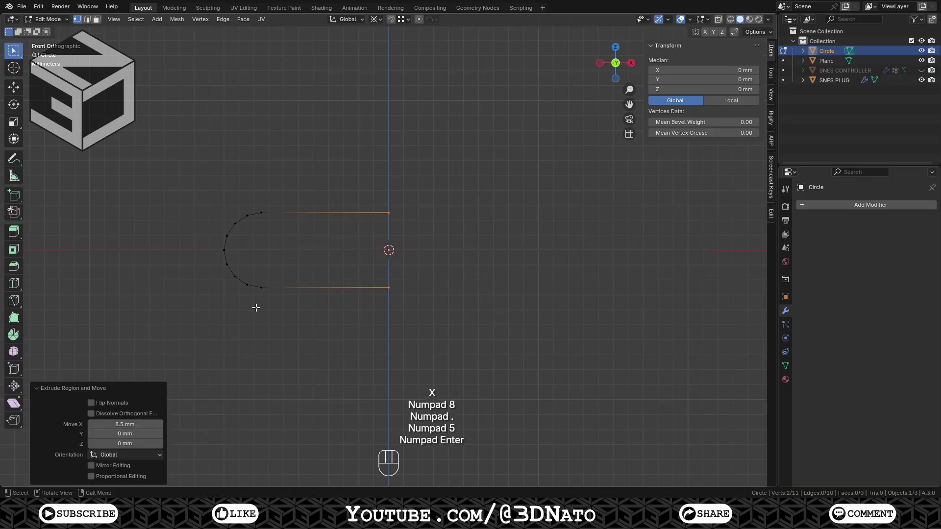
- Add two loop cuts on each straight edge and mirror the half into a 22 × 5 mm slot
key(ctrl+r)
key(2)
click(322, 291)
key(ctrl+r)
key(2)
click(321, 216)
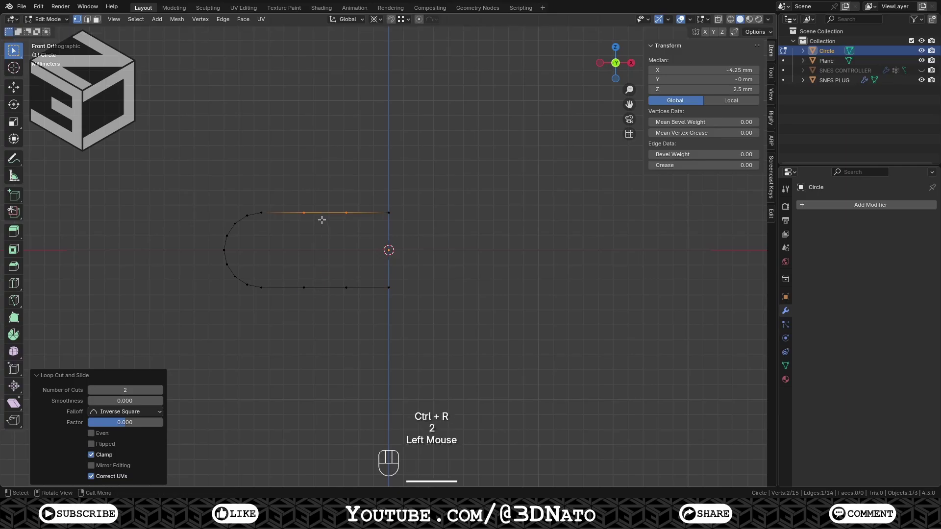
key(Tab)
drag(822, 208, 869, 276)
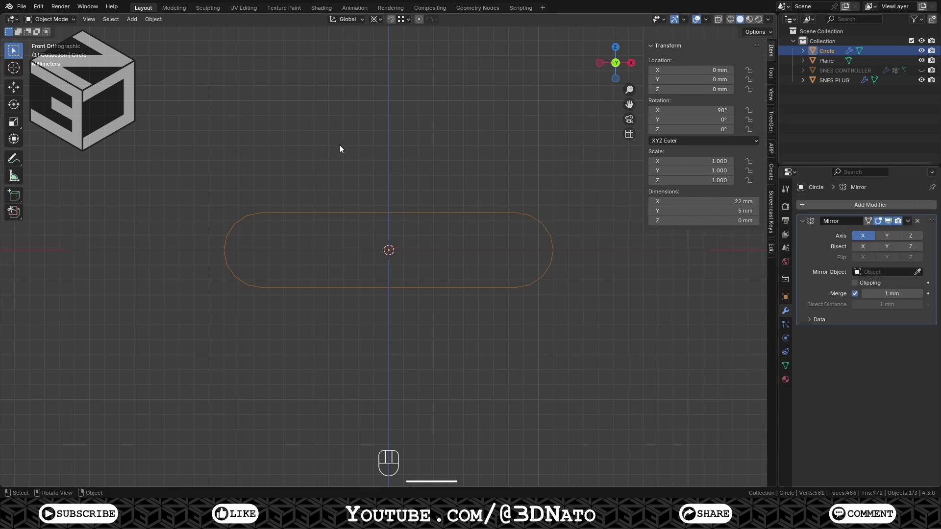
- Add a sphere and move it 8 mm along −X in Edit Mode
key(shift+a)
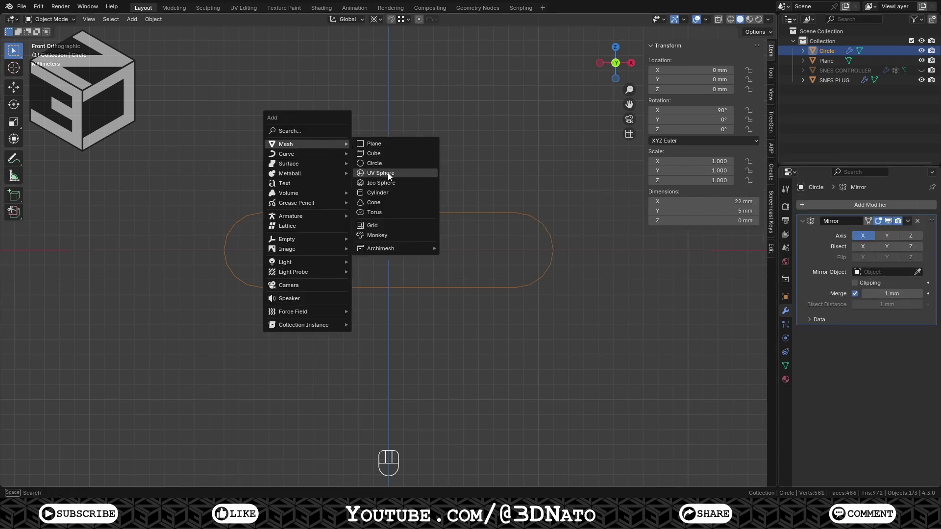
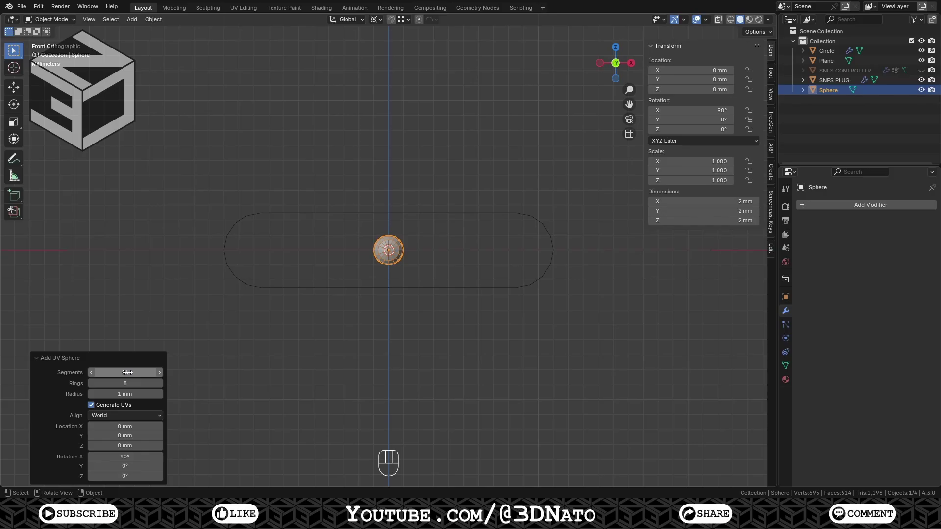
key(Tab)
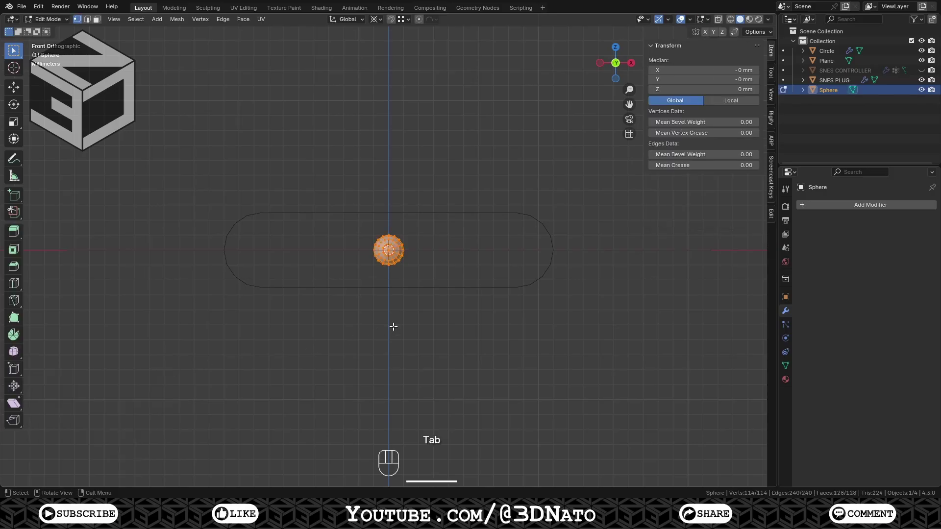
key(g)
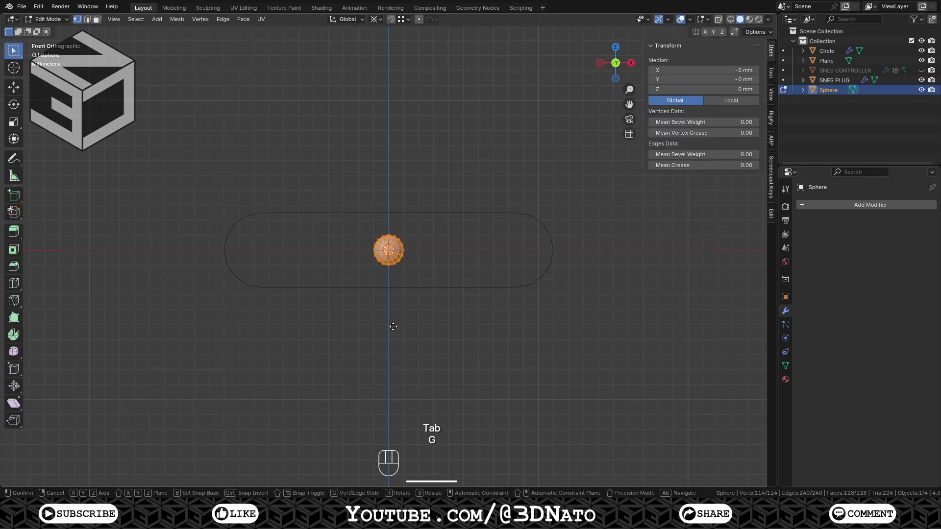
key(x)
key(KP_Subtract)
key(KP_8)
key(KP_Enter)
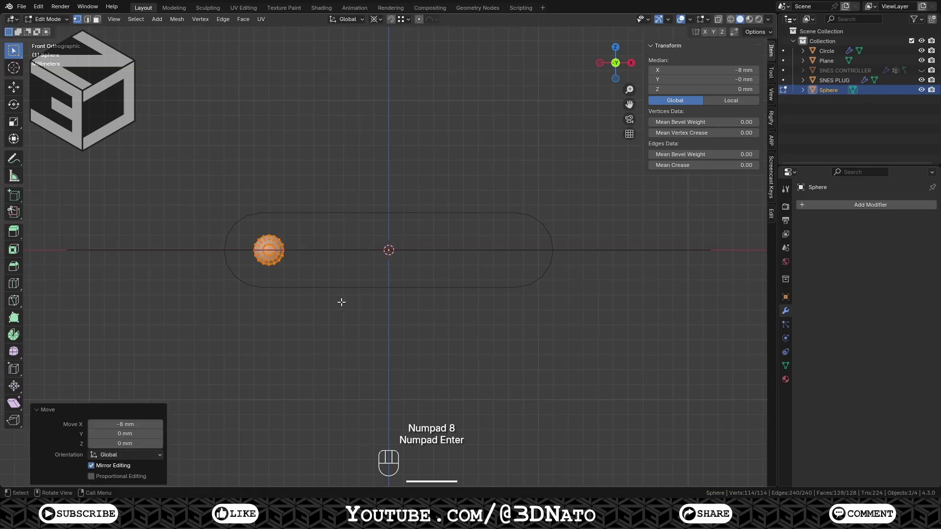
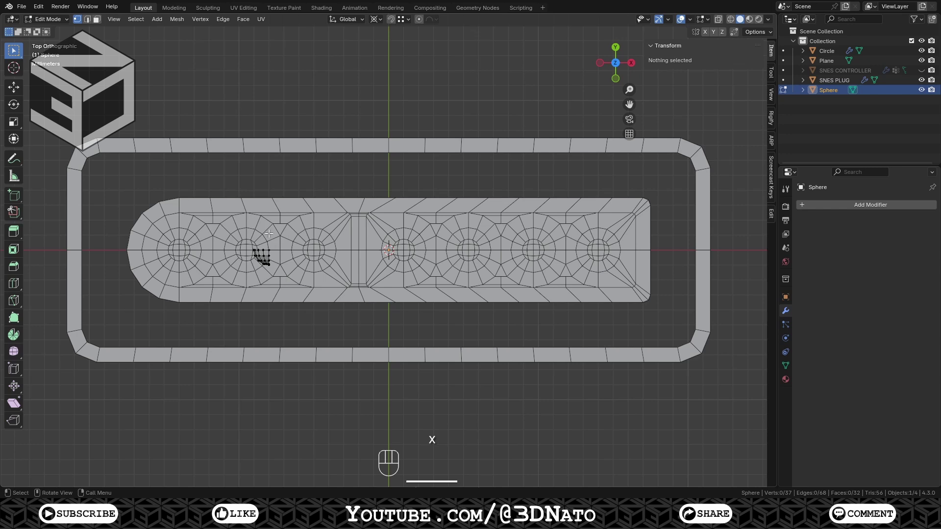
- Extrude the half sphere's open edge 8 mm along X and start a loop cut across it
key(KP_1)
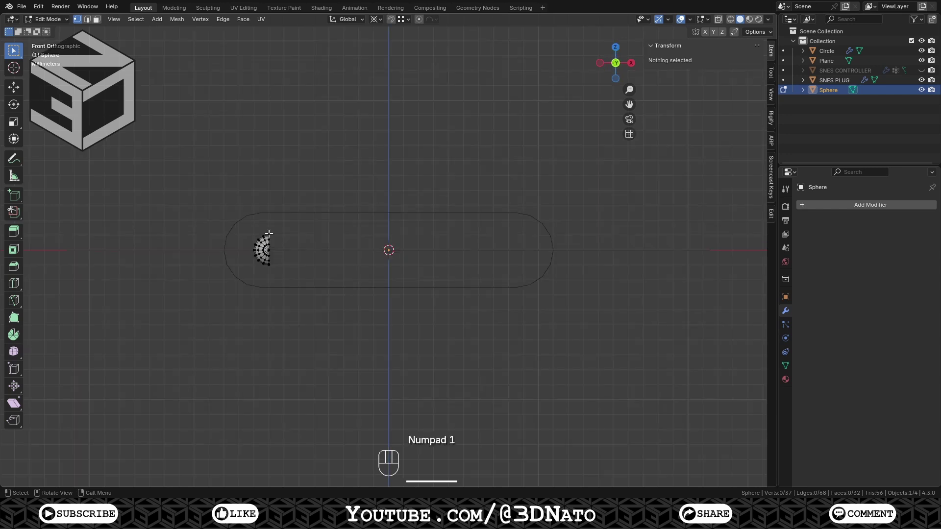
click(268, 253)
key(e)
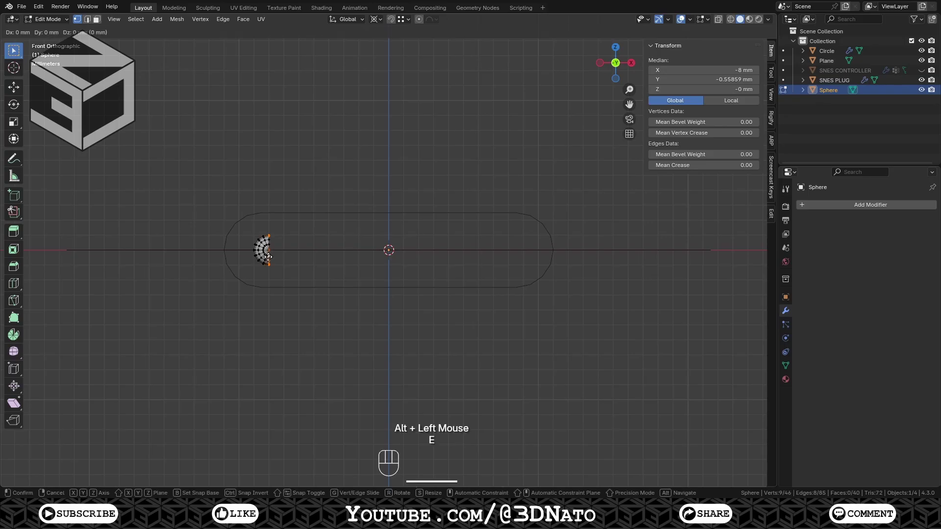
key(x)
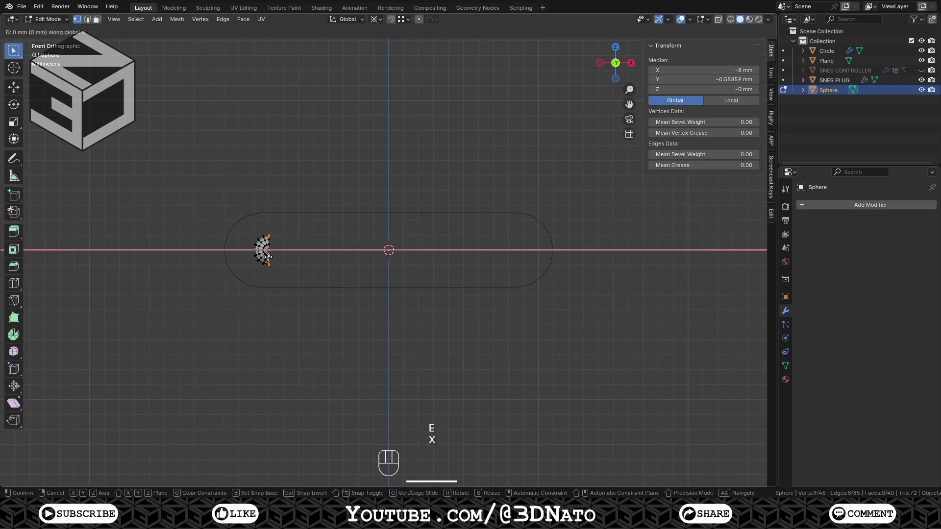
key(KP_8)
key(KP_Enter)
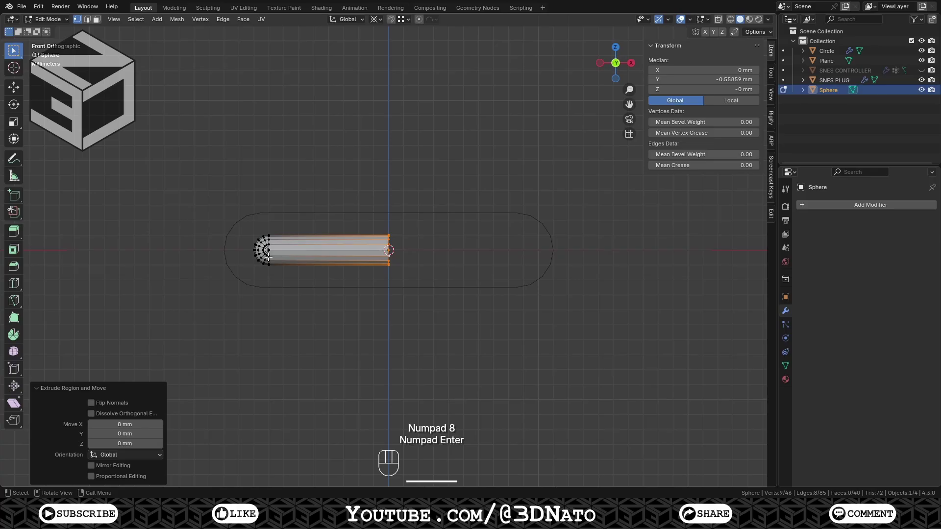
key(ctrl+r)
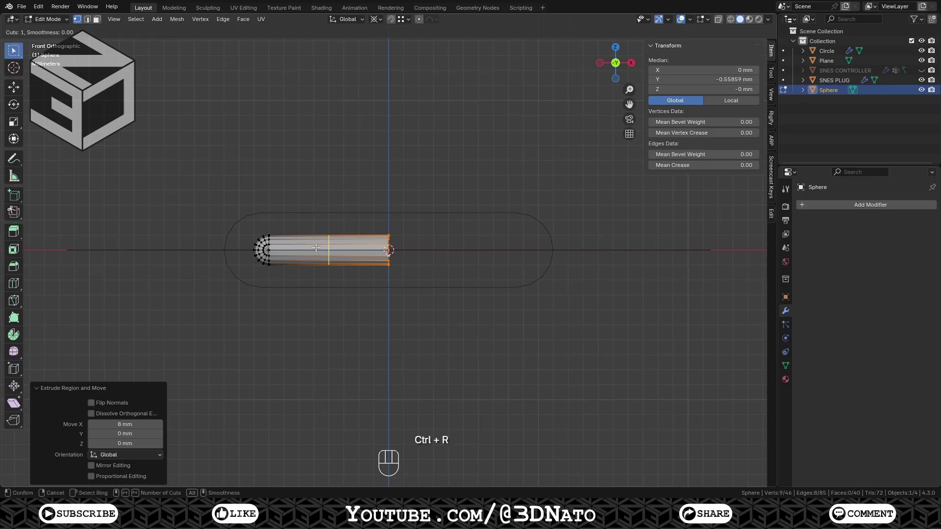
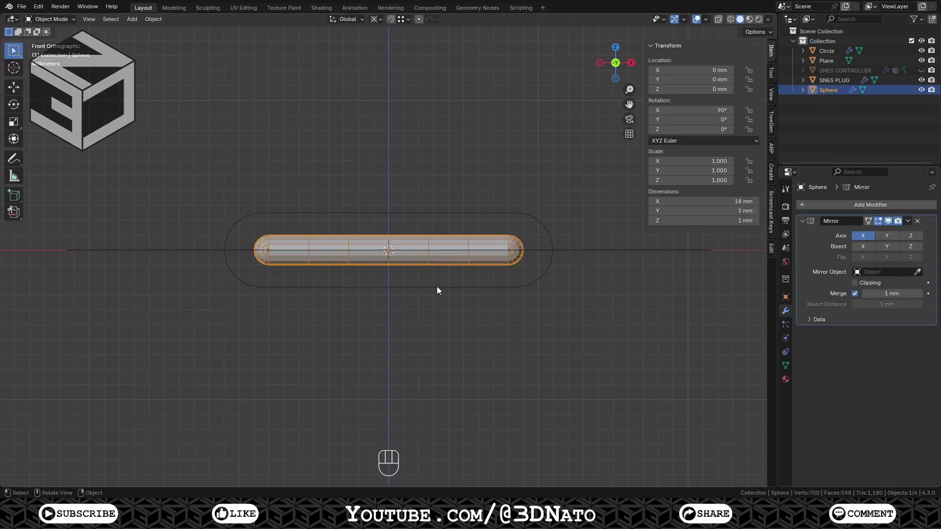
- Lower the Circle slot outline 5.5 mm along Z
click(441, 289)
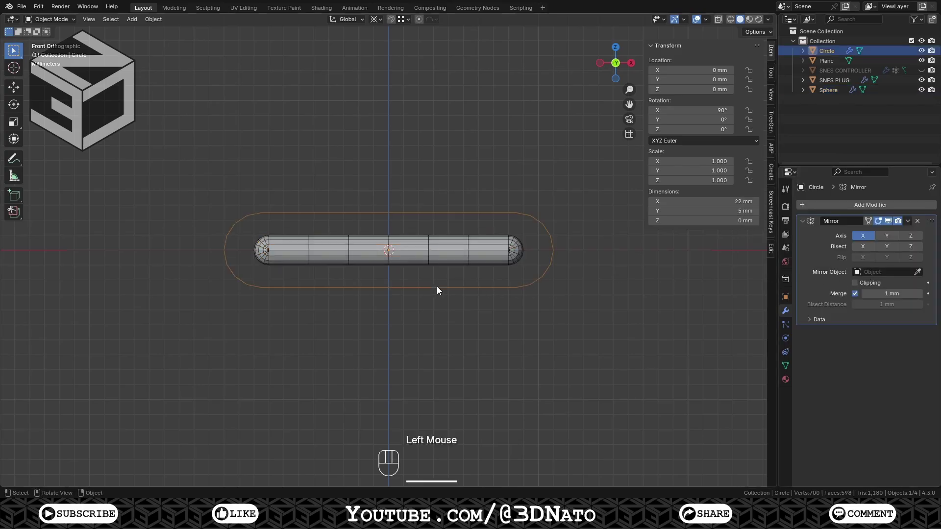
key(g)
key(z)
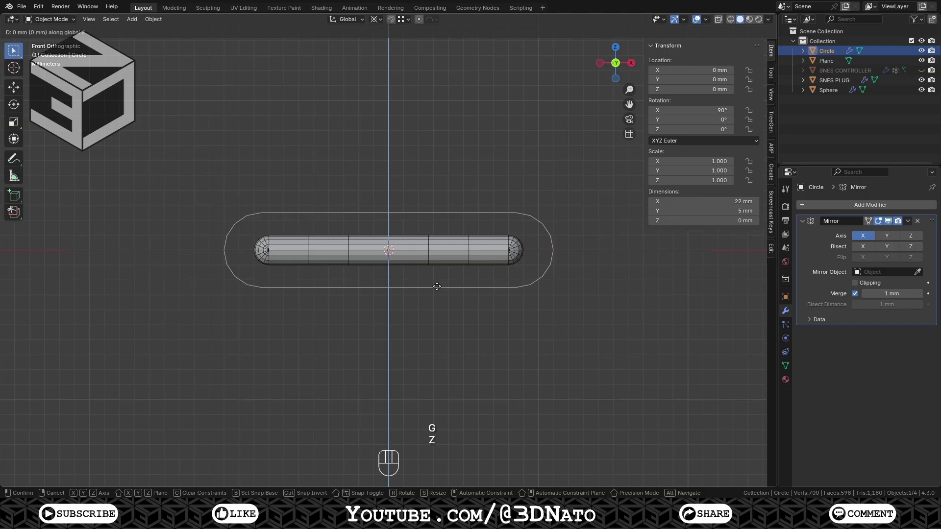
key(KP_Subtract)
key(KP_5)
key(KP_Decimal)
key(KP_5)
key(KP_Enter)
- Lower the Sphere pin 19.5 mm along Z
click(435, 251)
click(432, 248)
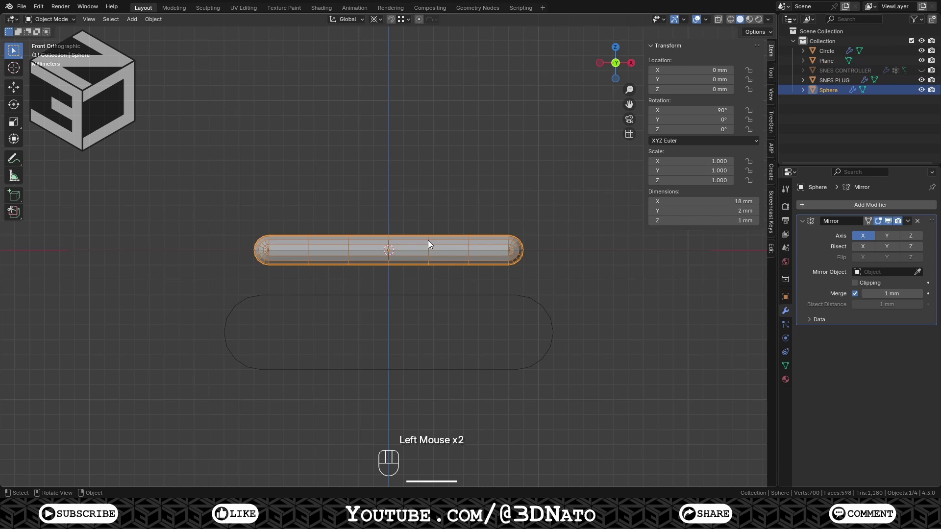
key(g)
key(z)
key(KP_Subtract)
key(KP_1)
key(KP_9)
key(KP_Decimal)
key(KP_5)
key(KP_Enter)
- From the side view shift the pin 7.5 mm along −Y
middle_click(432, 246)
key(KP_3)
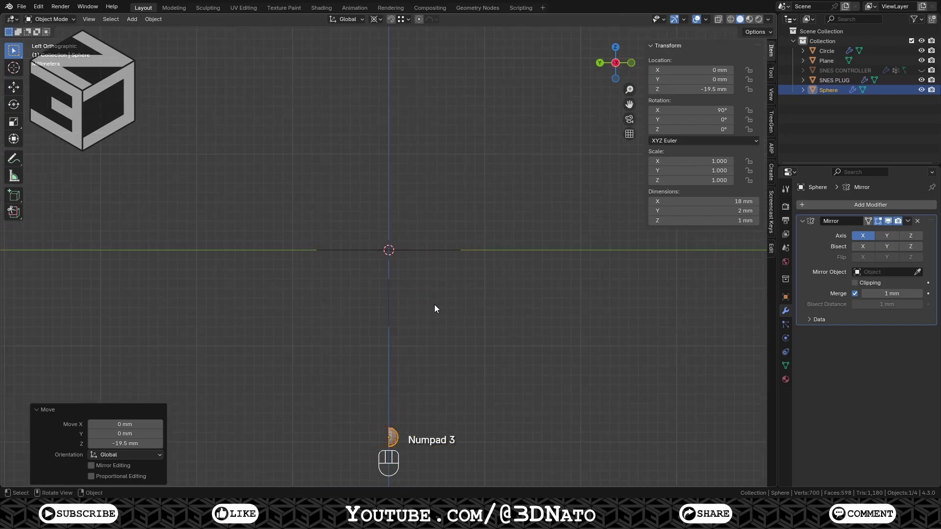
key(g)
key(y)
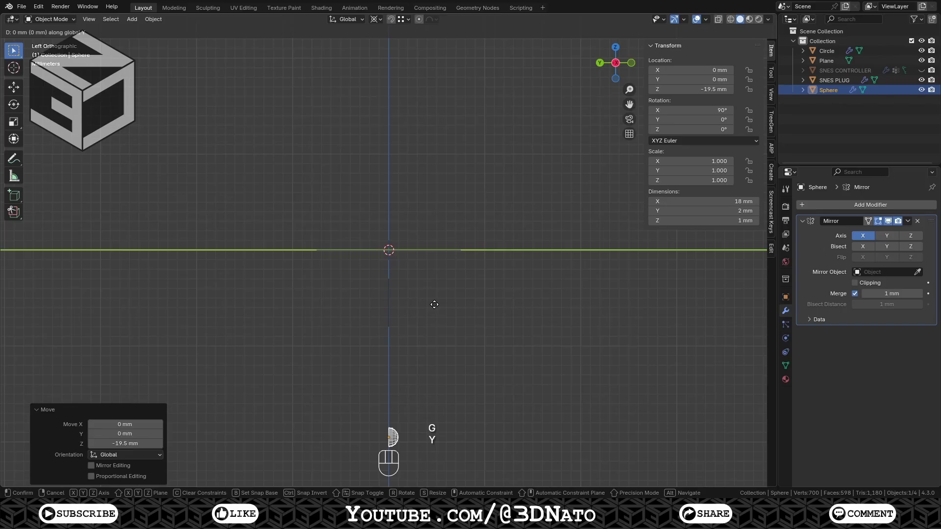
key(KP_Subtract)
key(KP_7)
key(KP_Decimal)
key(KP_5)
key(KP_Enter)
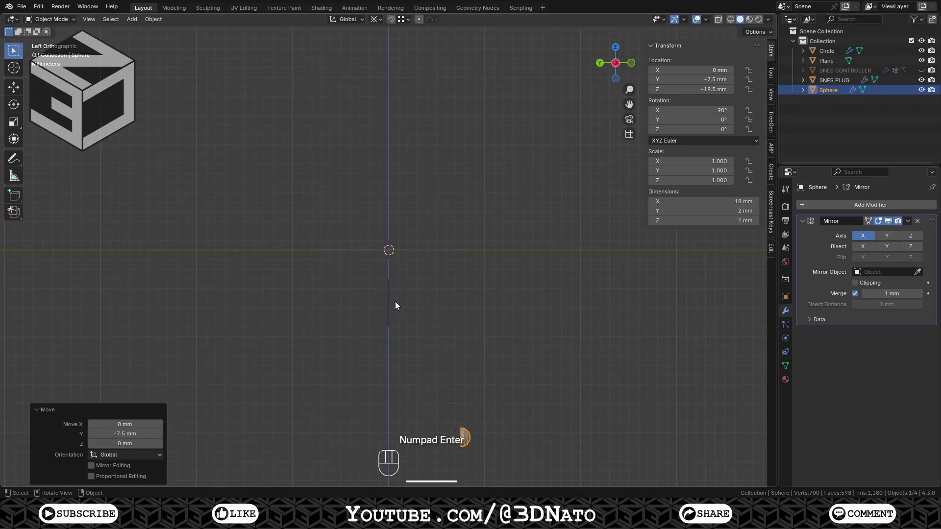
- Shift the slot outline 7.5 mm along −Y and return to front view
click(390, 304)
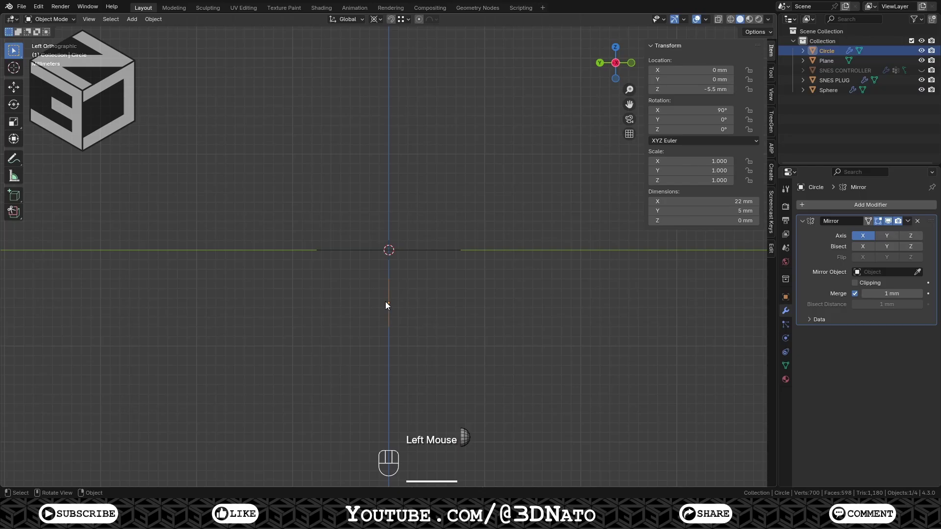
key(g)
key(y)
key(KP_Subtract)
key(KP_7)
key(KP_Decimal)
key(KP_5)
key(KP_Enter)
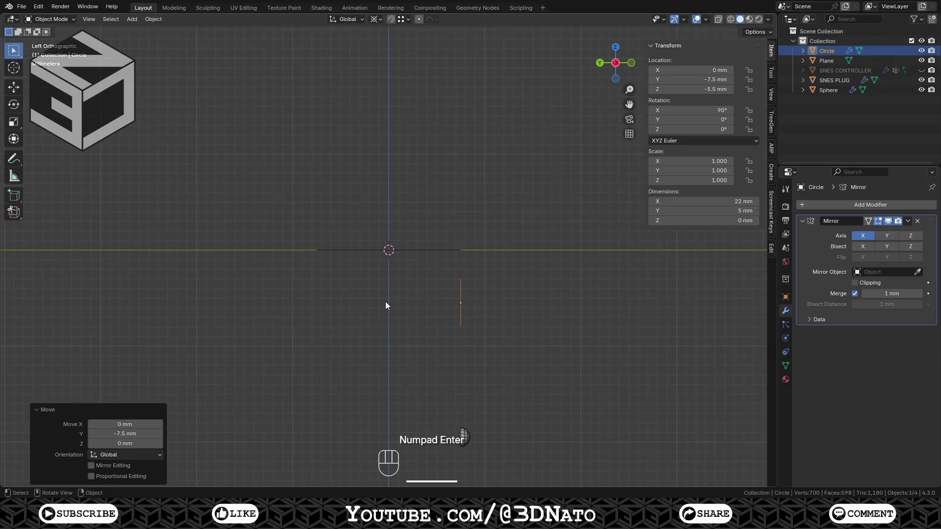
key(KP_1)
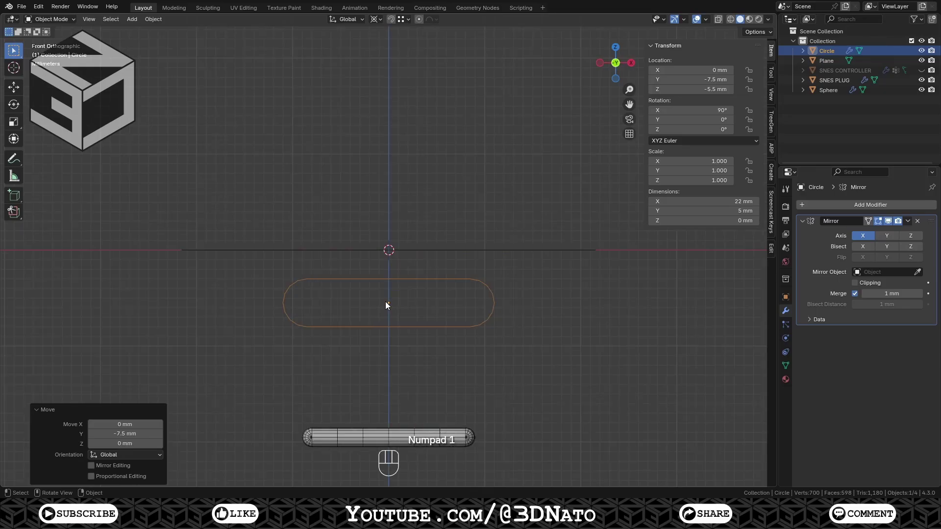
- Extrude the Plane's outline loop 23 mm down into shell walls
click(359, 250)
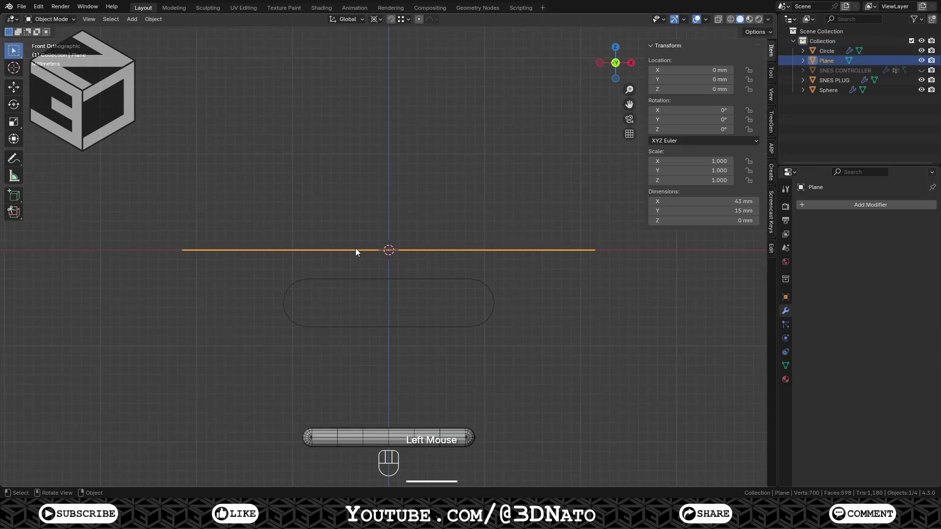
key(Tab)
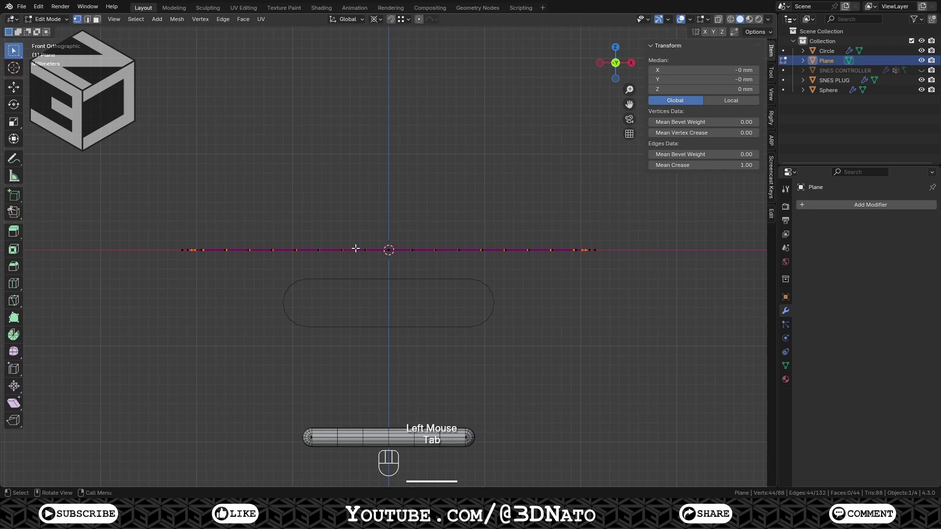
click(355, 245)
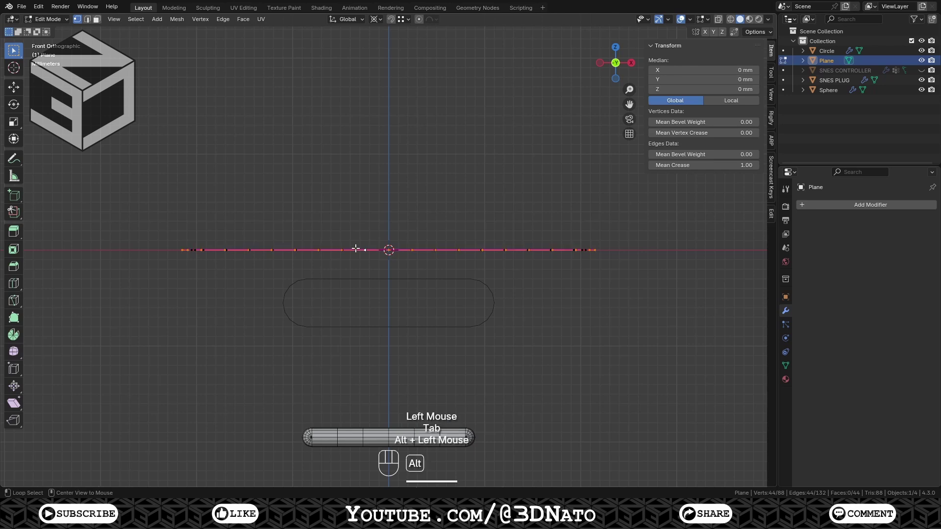
key(e)
key(z)
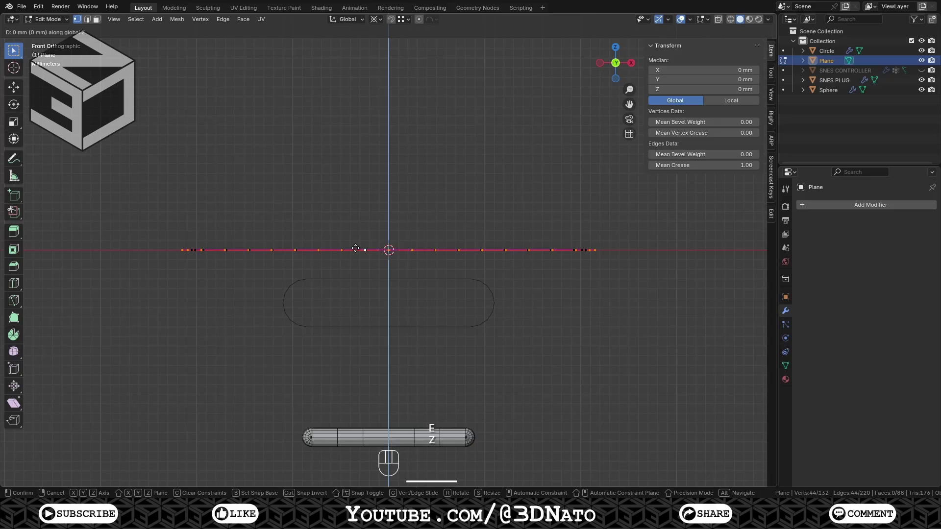
key(KP_Subtract)
key(KP_2)
key(KP_3)
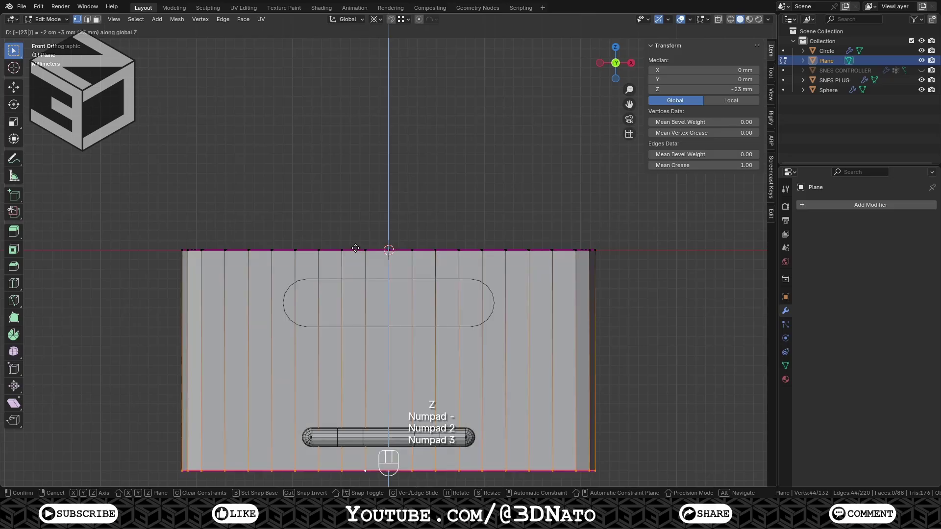
key(KP_Enter)
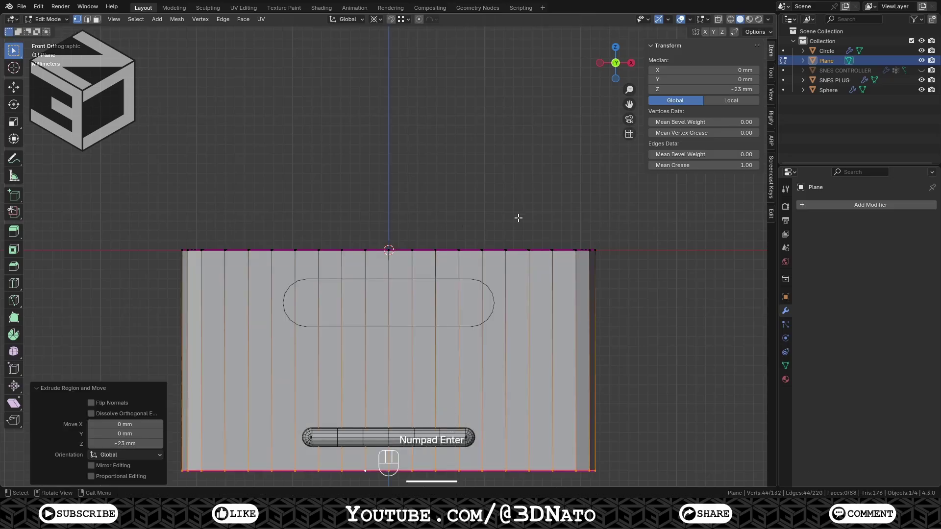
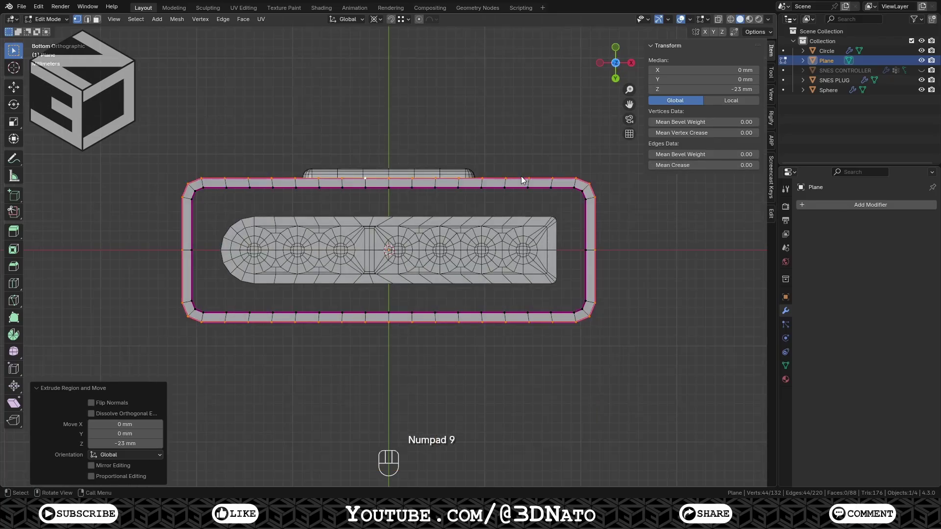
- Fill the bottom opening, inset it 1 mm, and delete the inner face to leave a lip
key(f)
key(i)
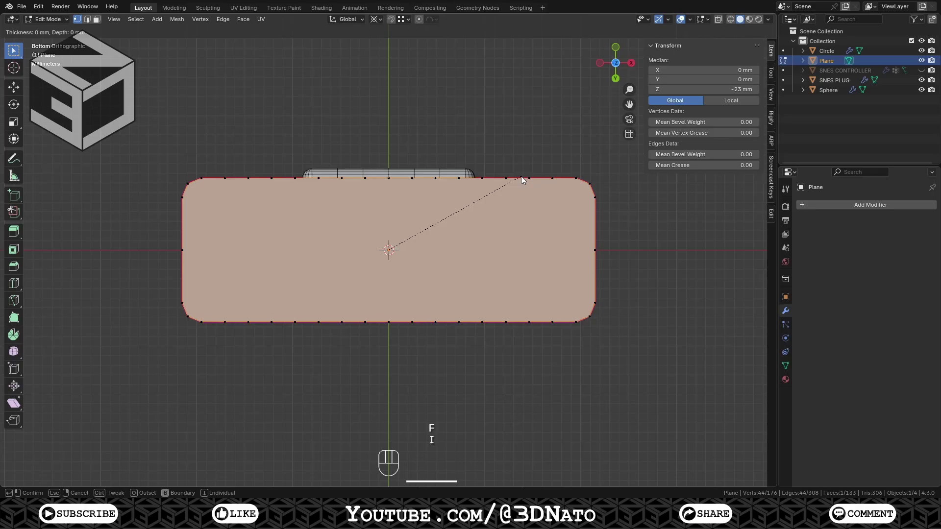
key(KP_1)
key(KP_Enter)
key(x)
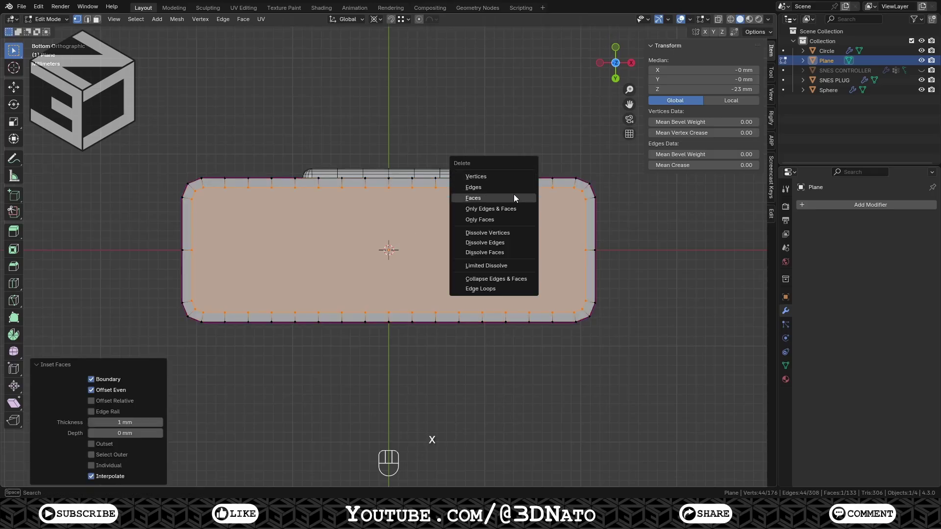
click(517, 173)
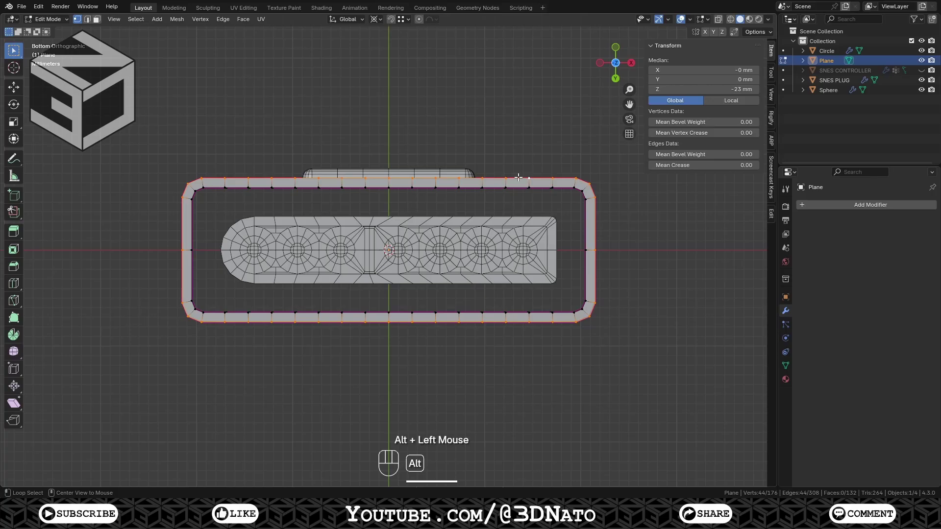
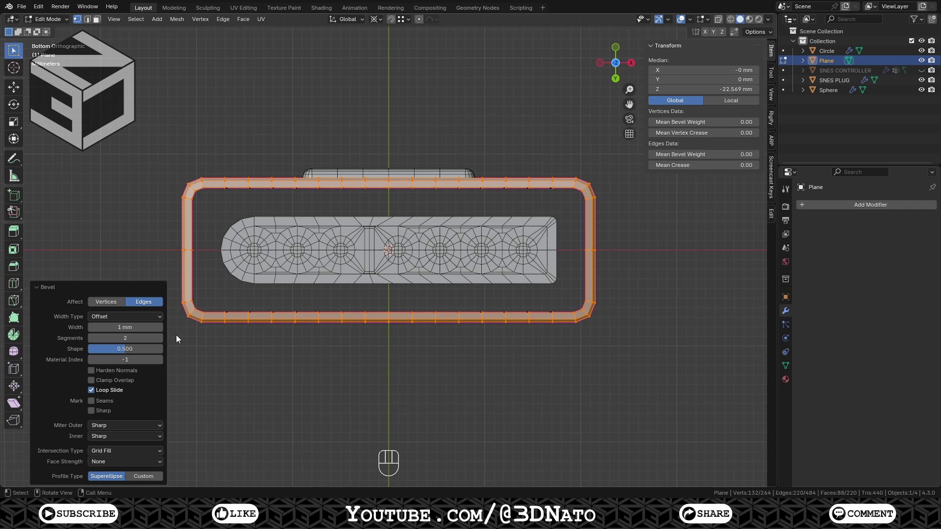
- Merge the rim's duplicate vertices and Grid Fill the bottom opening with span 6, offset 6
key(ctrl+KP_Add)
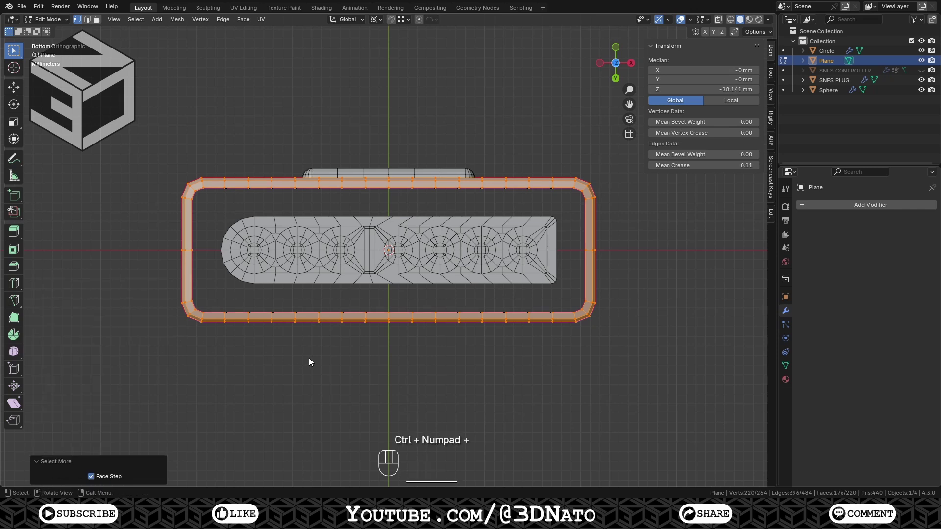
key(m)
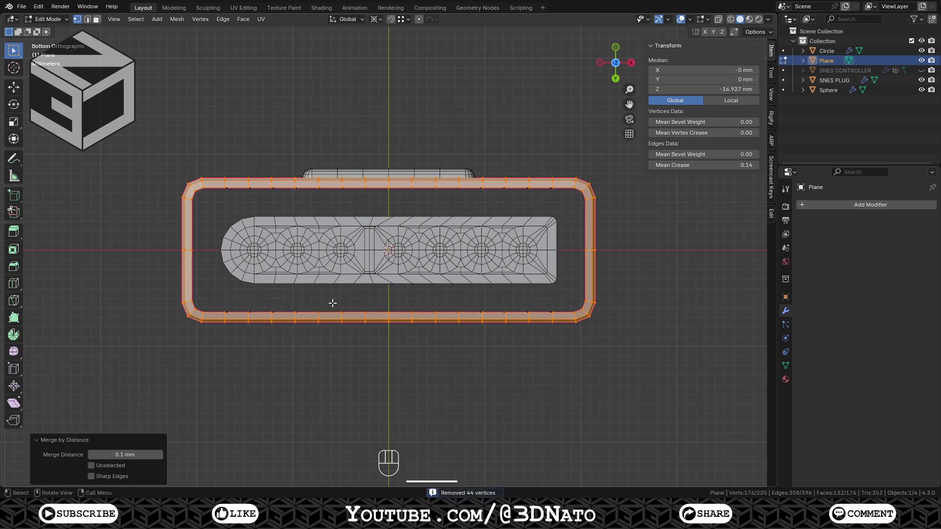
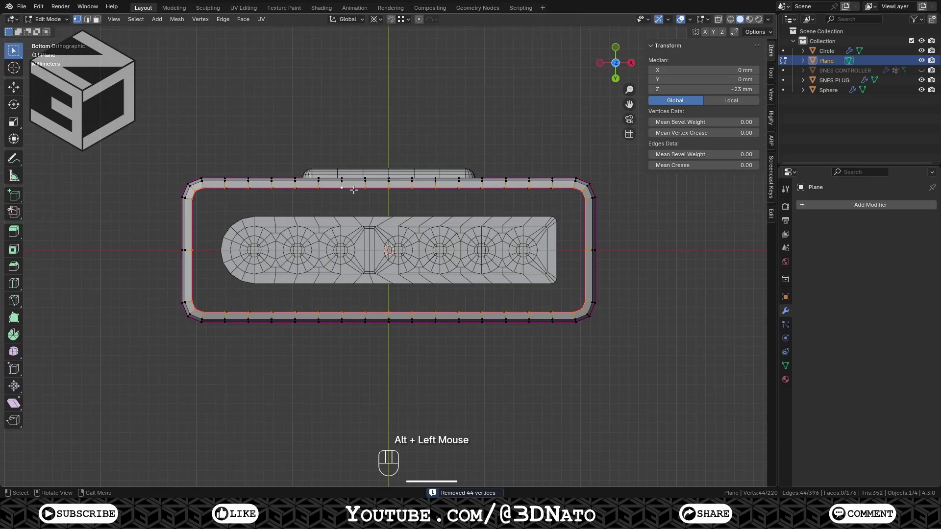
key(F3)
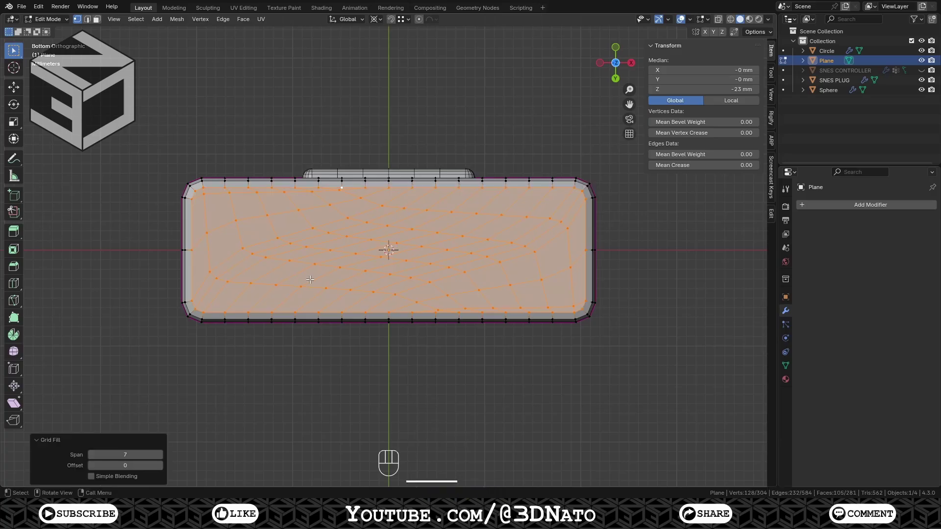
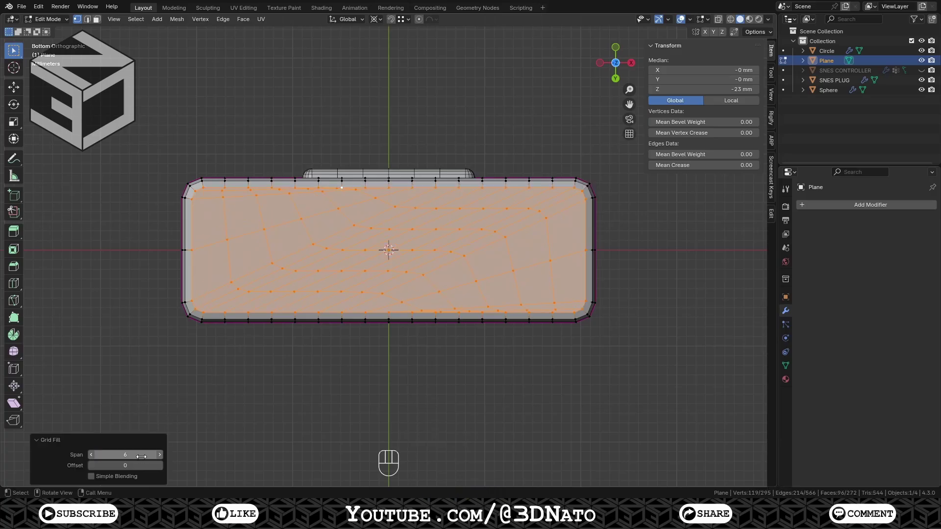
click(164, 469)
click(165, 469)
click(165, 469)
click(164, 469)
double_click(165, 469)
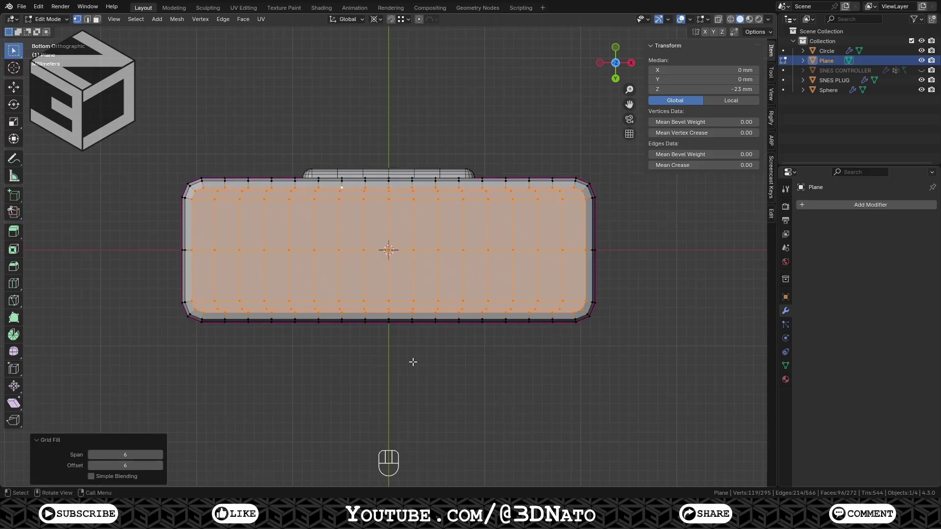
- From the front in X-ray, box-select and delete the right half of the shell
key(KP_1)
key(Tab)
key(KP_Decimal)
key(Tab)
key(alt+z)
drag(590, 124, 565, 191)
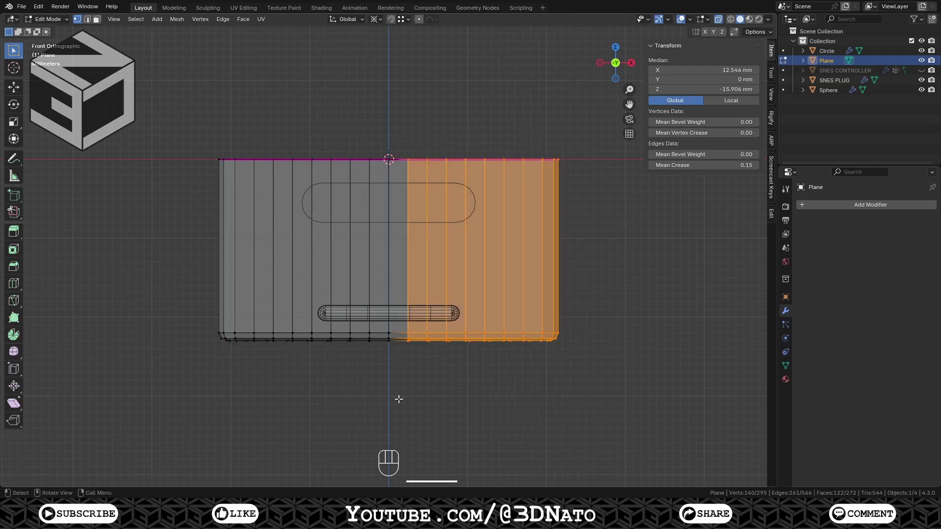
key(x)
- Delete the faces around the upper and lower slot outlines to open both slots through the shell wall
key(KP_7)
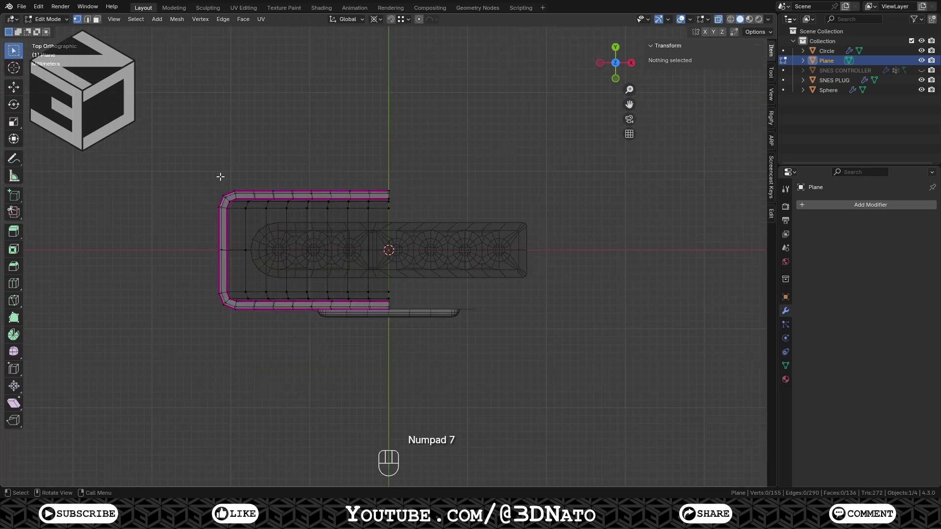
drag(184, 145, 279, 180)
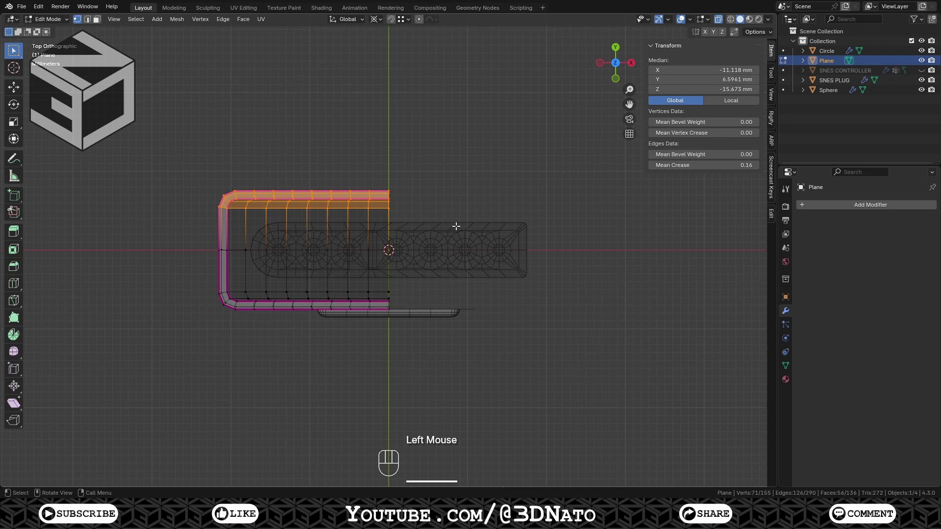
key(x)
key(KP_1)
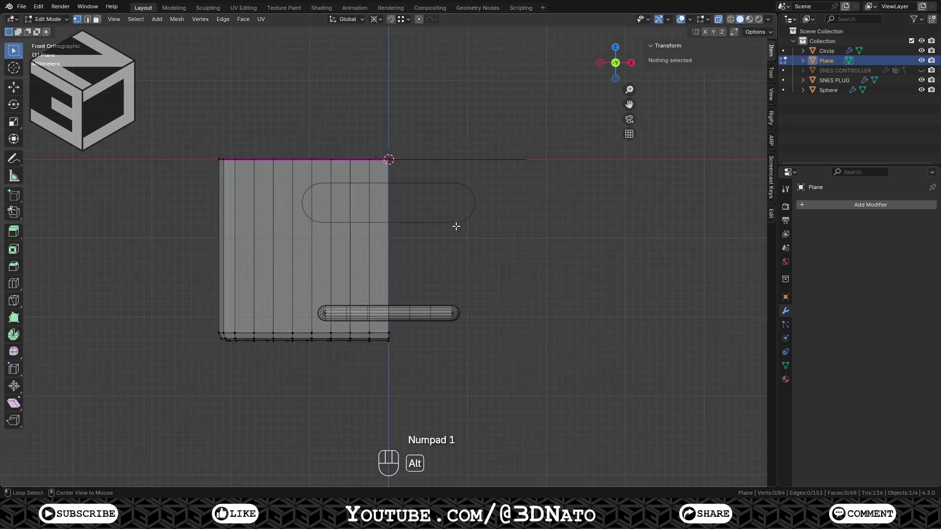
key(alt+z)
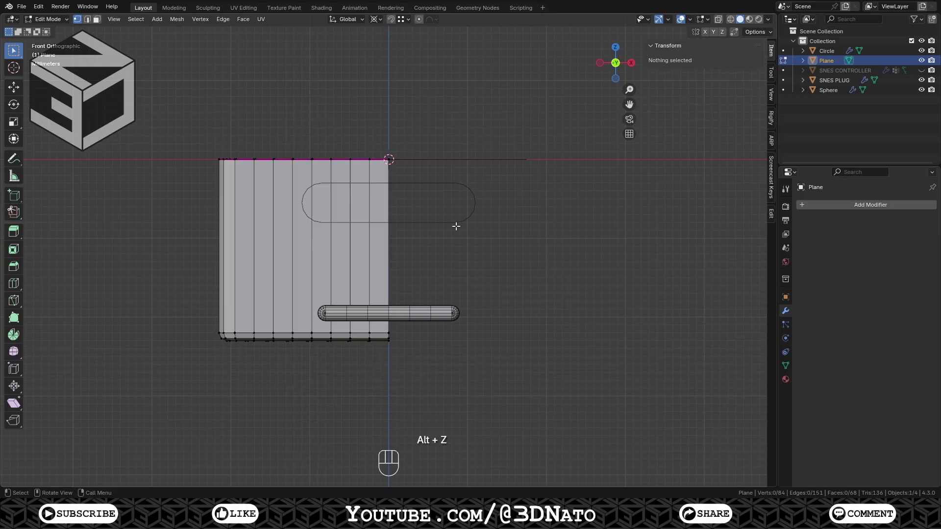
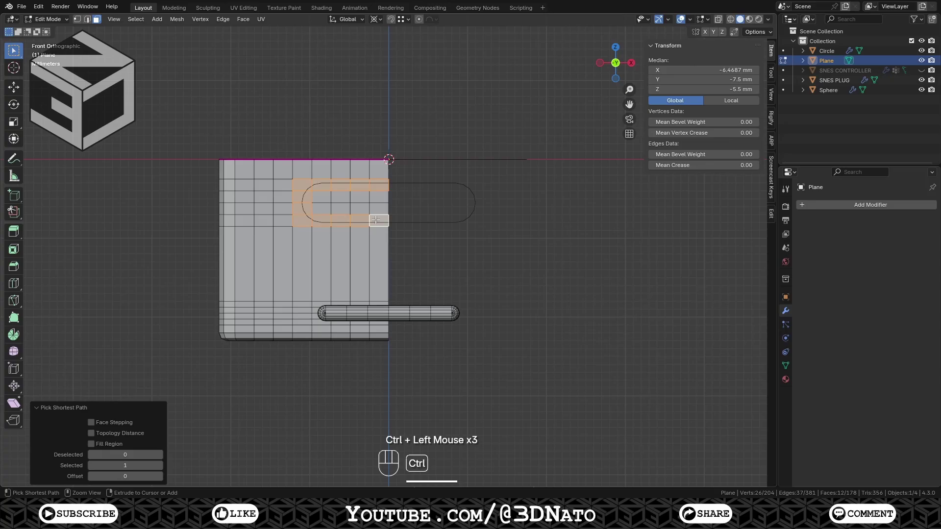
key(x)
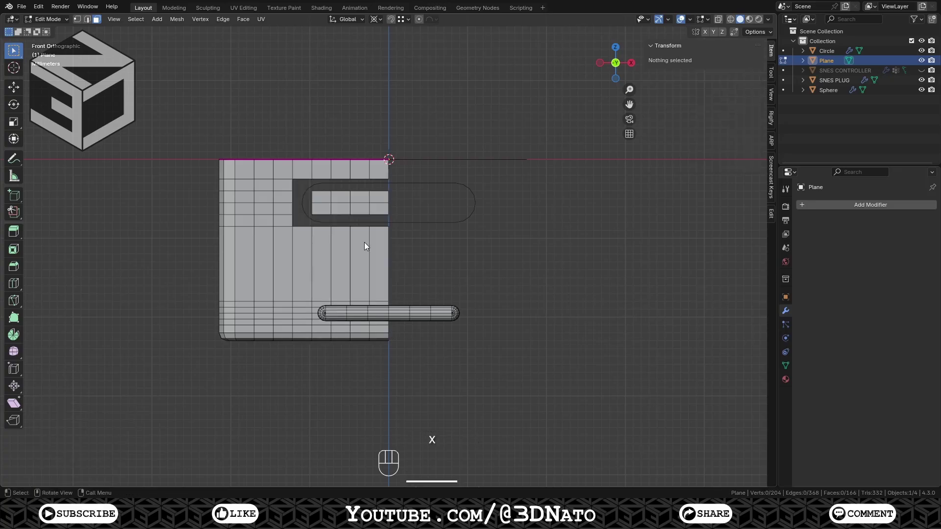
key(l)
key(x)
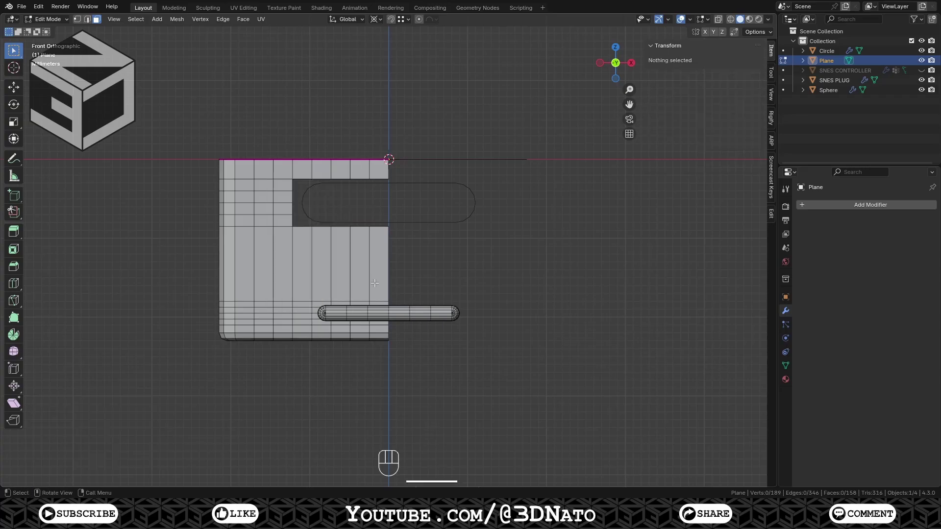
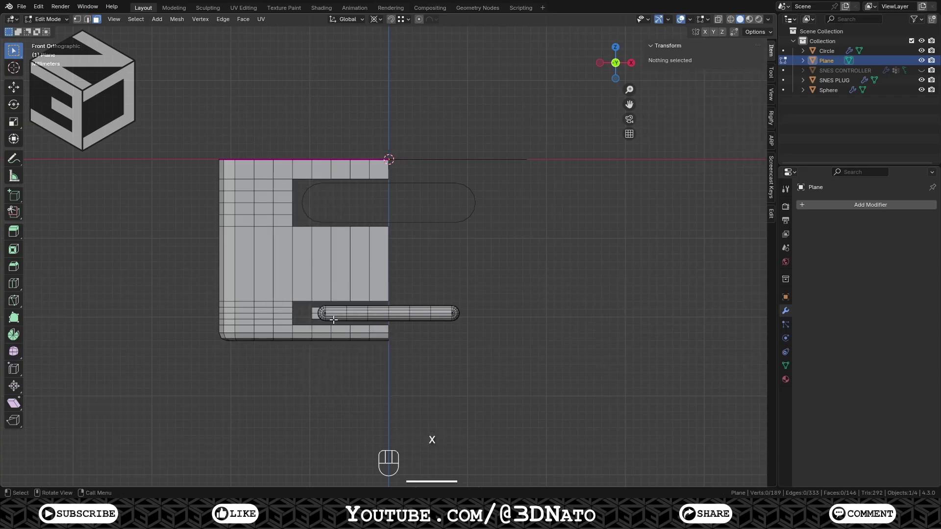
key(l)
key(x)
key(Tab)
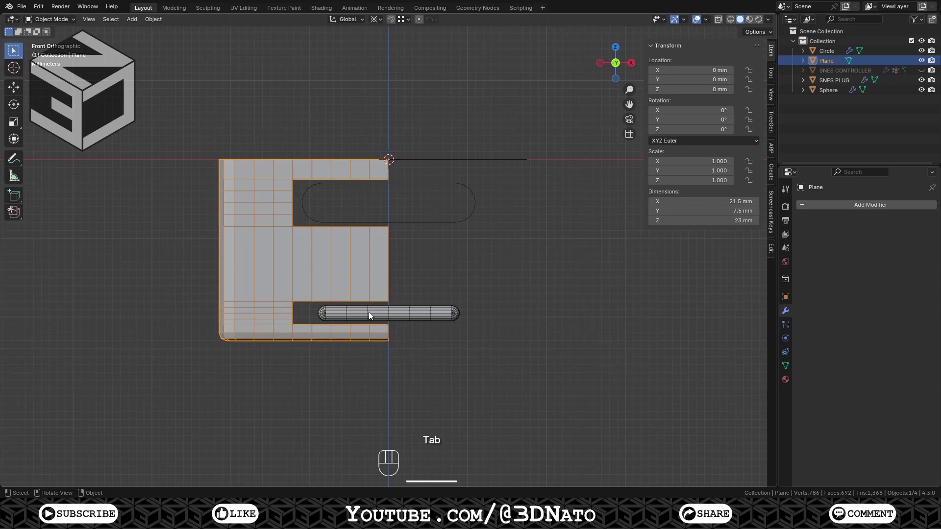
- Delete the two slot reference shapes and the sphere
click(370, 314)
click(414, 231)
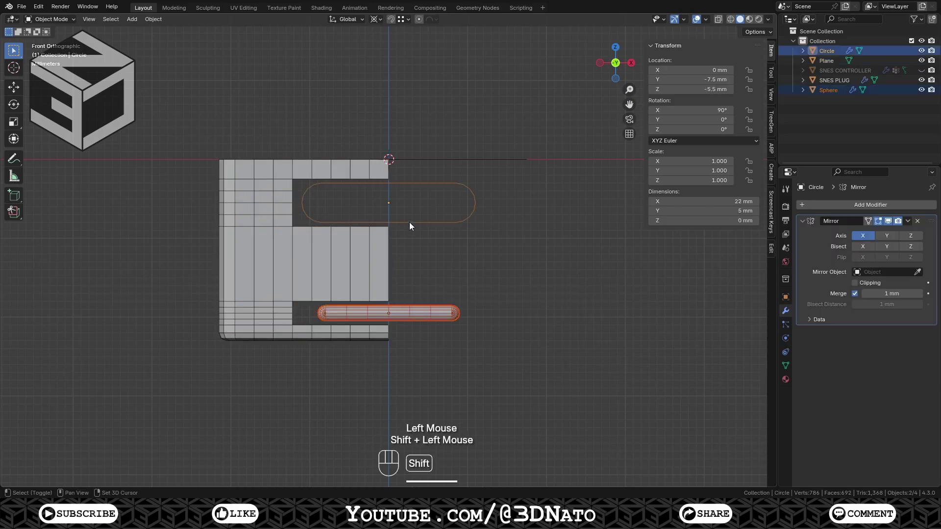
click(364, 269)
key(ctrl+j)
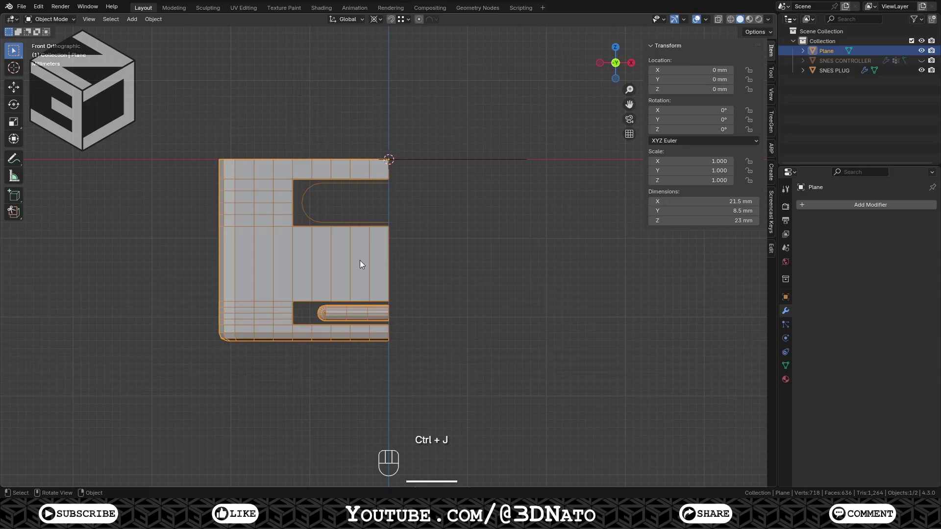
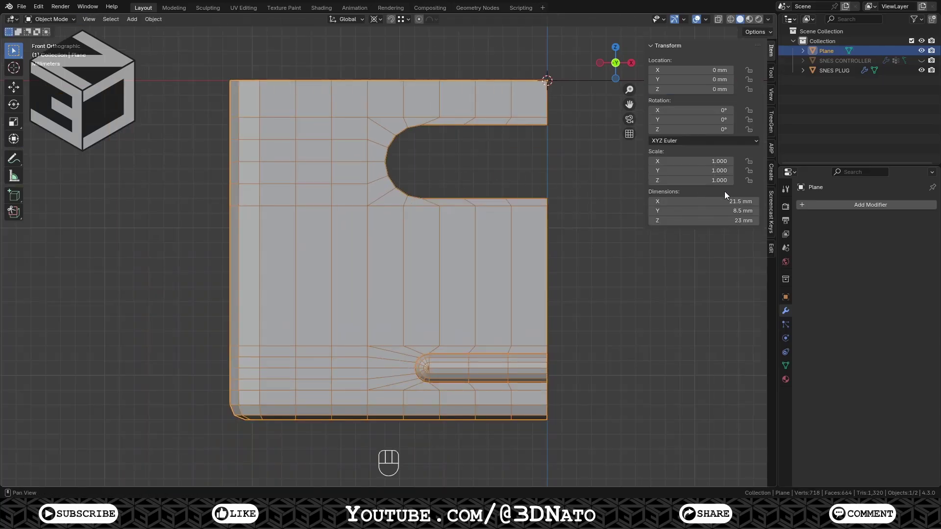
- Mirror the half shell across X to 43 mm width and select the slot border loop
drag(837, 208, 715, 277)
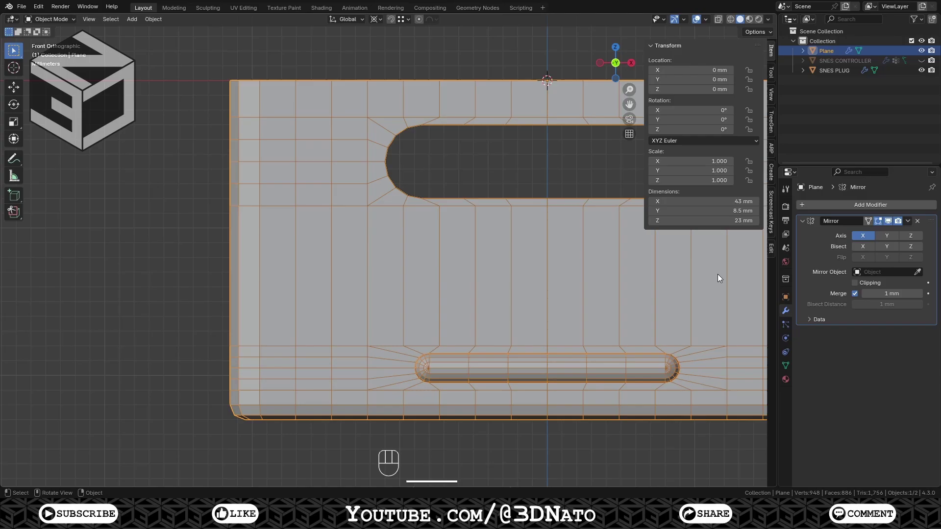
drag(911, 220, 878, 235)
key(Tab)
key(KP_Decimal)
key(F3)
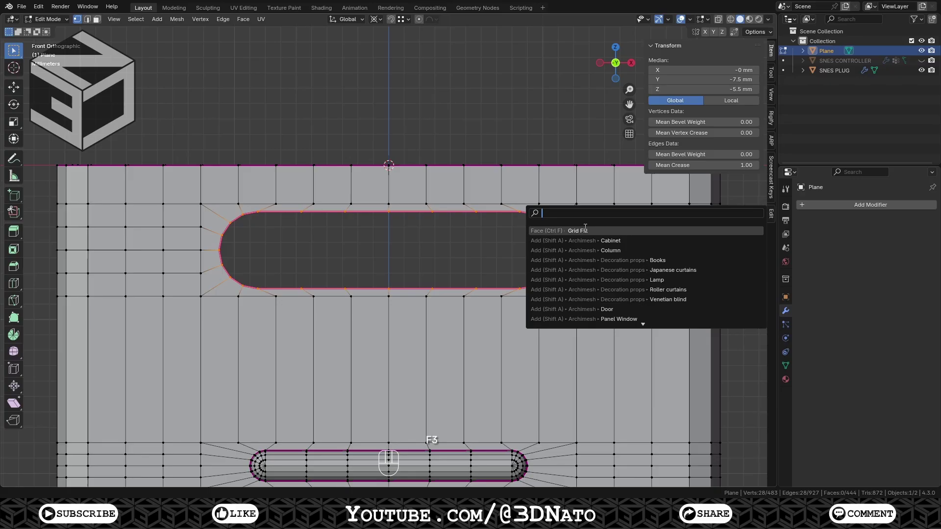
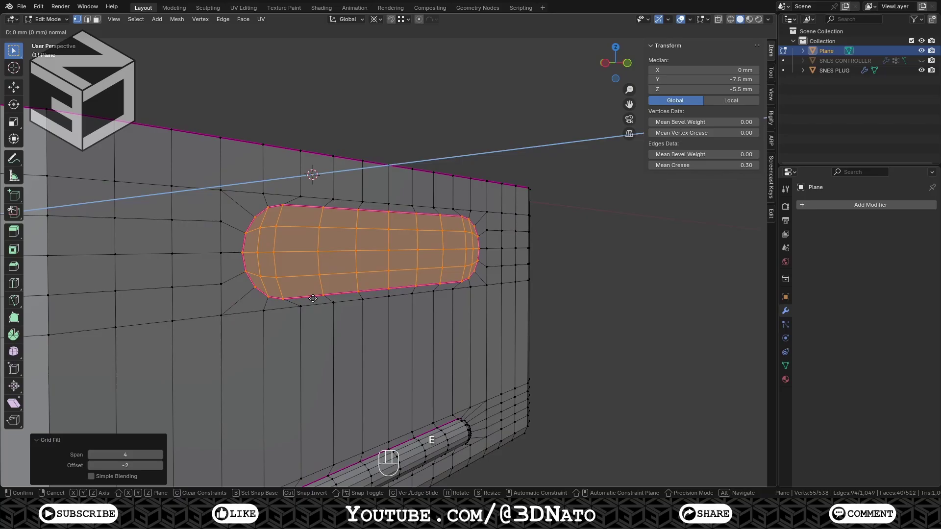
- Grid-fill the slot loop and extrude the filled faces 0.5 mm along Y
key(y)
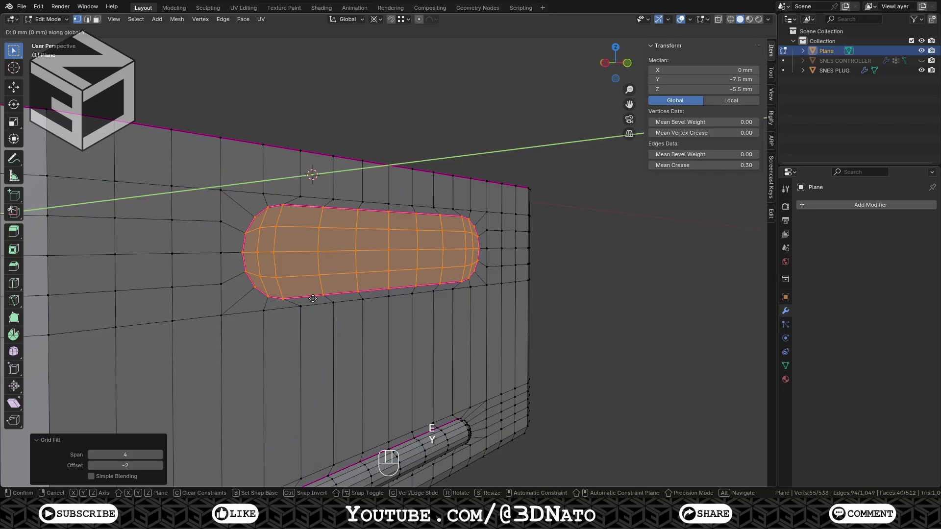
key(KP_Decimal)
key(KP_5)
key(KP_Enter)
key(KP_7)
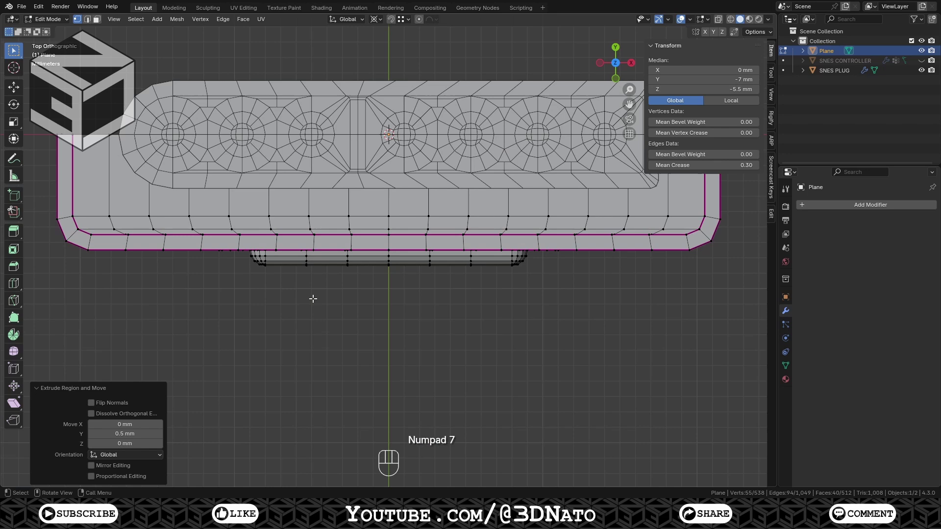
key(Tab)
- Enable the Y axis on the Mirror modifier so the shell mirrors across Y too
drag(835, 204, 881, 272)
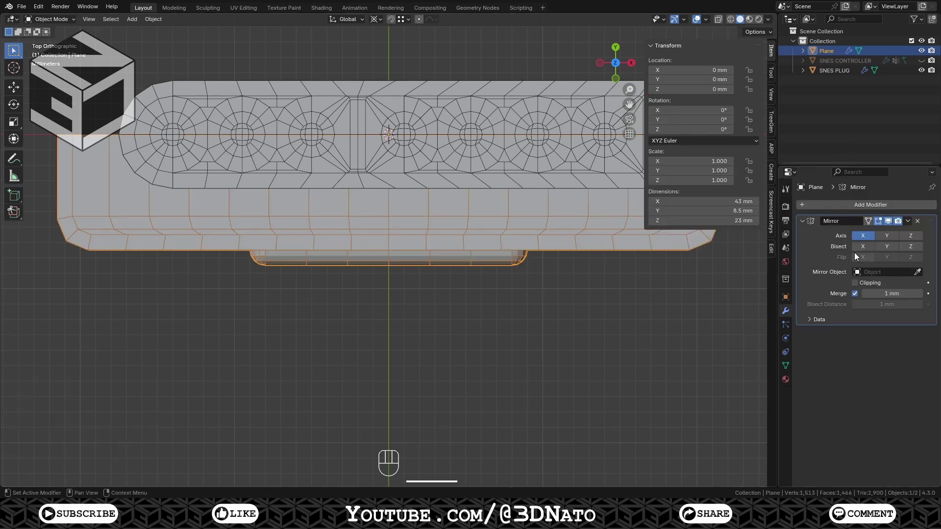
click(865, 237)
click(890, 237)
drag(911, 224, 875, 233)
- From below, round the central patch of the plug's base into a circle
key(KP_9)
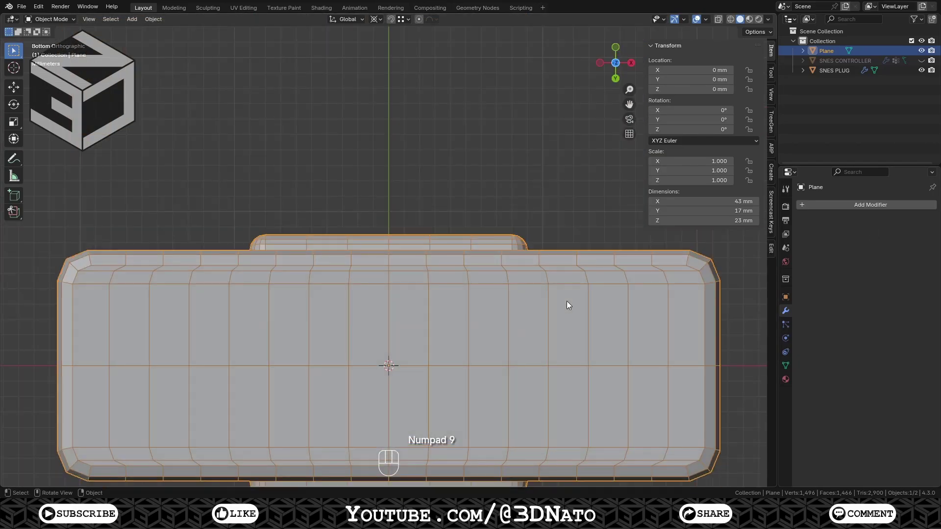
key(KP_Decimal)
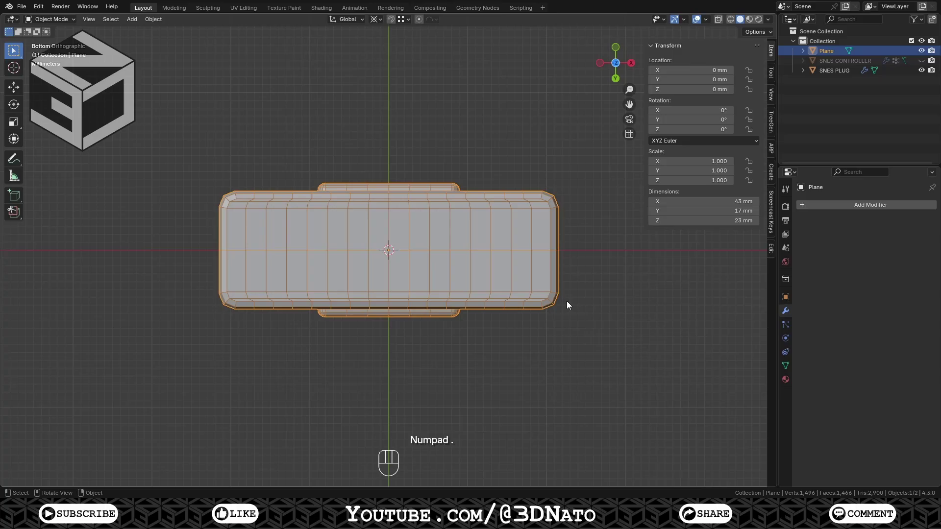
key(Tab)
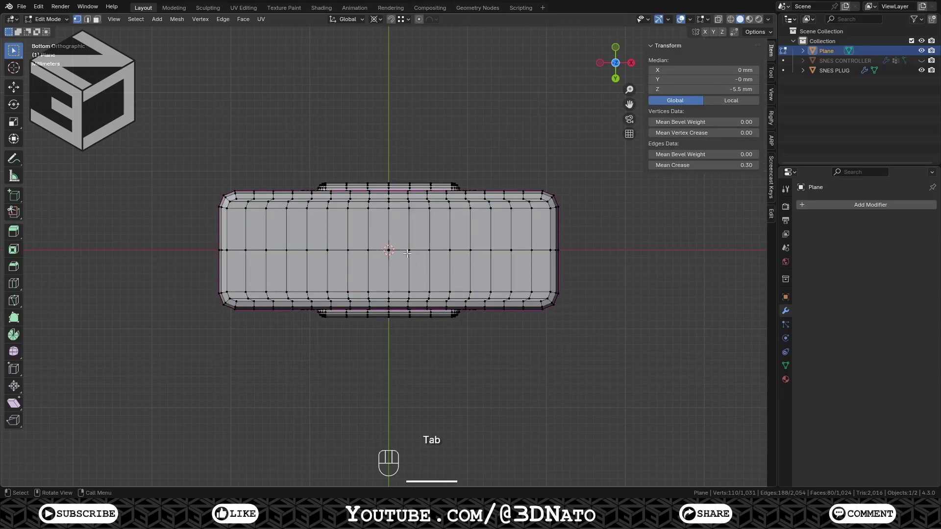
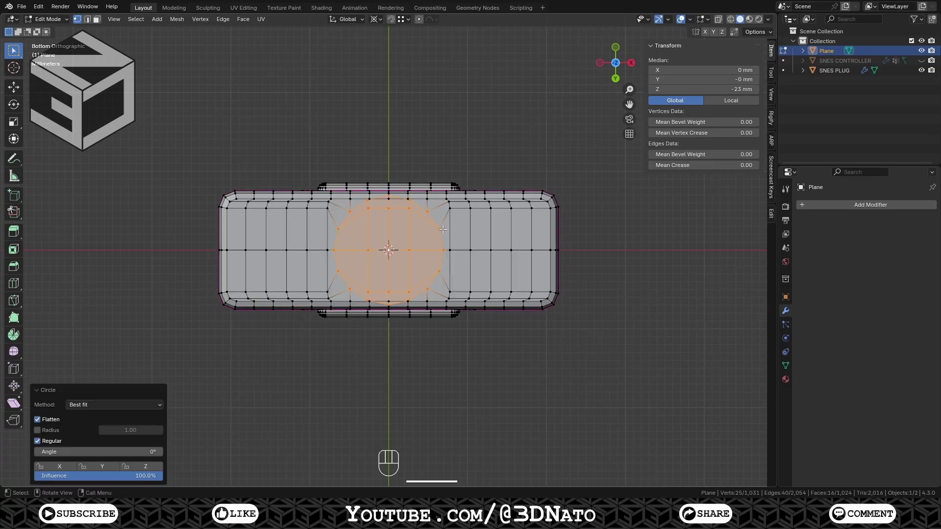
drag(377, 19, 390, 72)
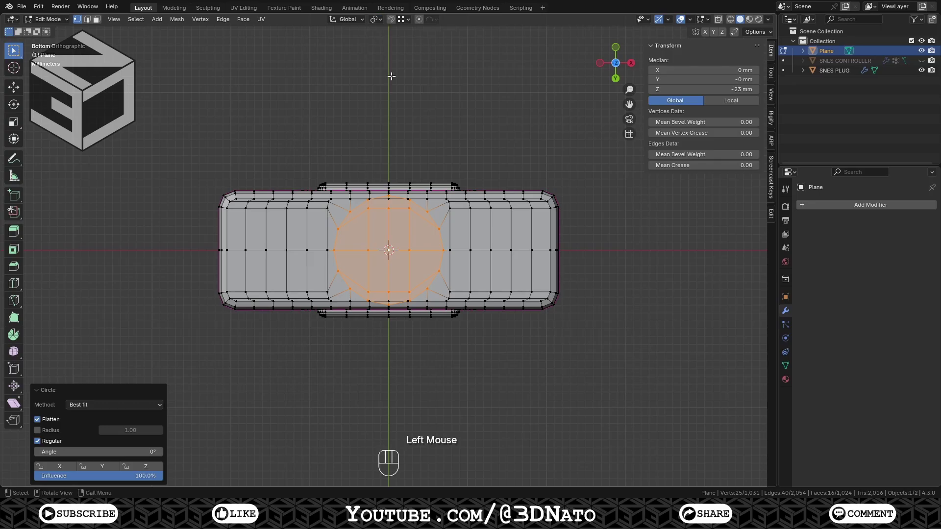
- Scale the round opening to 0.9 and crease its ring edges fully
key(s)
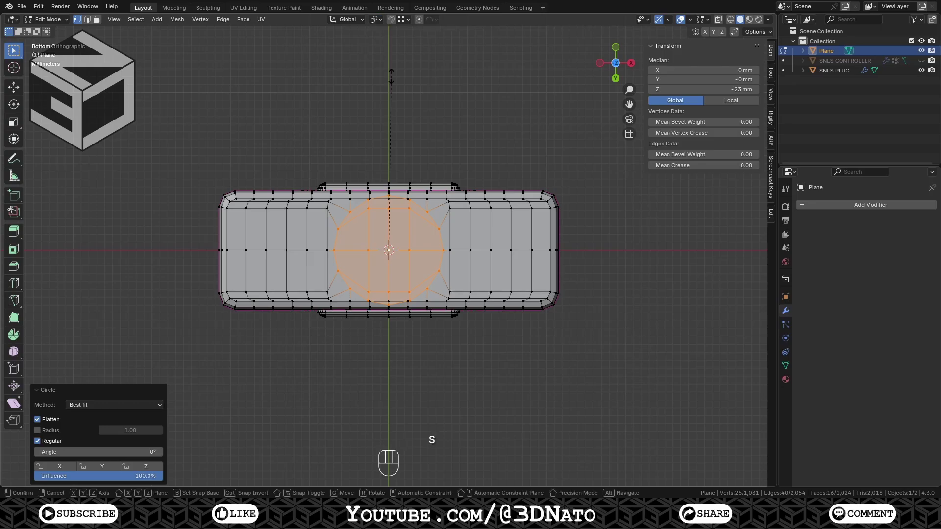
key(KP_Decimal)
key(KP_9)
key(KP_Enter)
key(x)
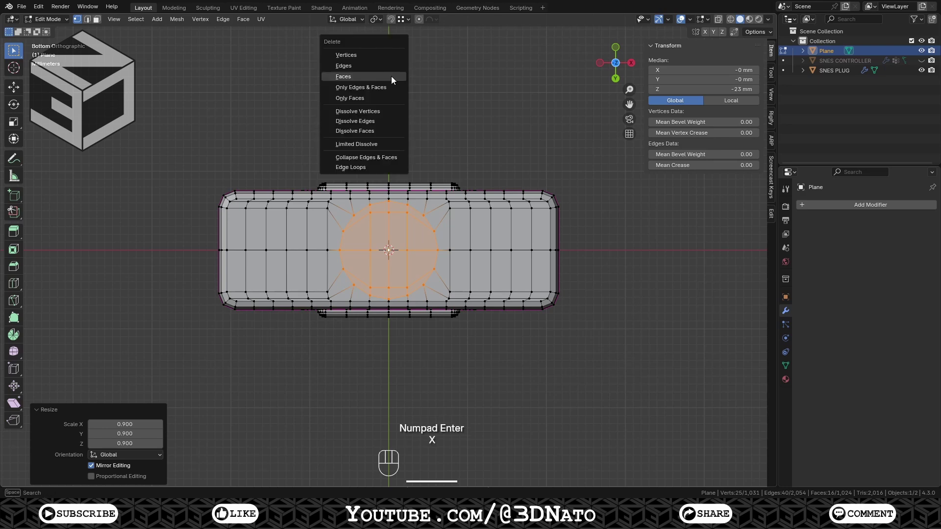
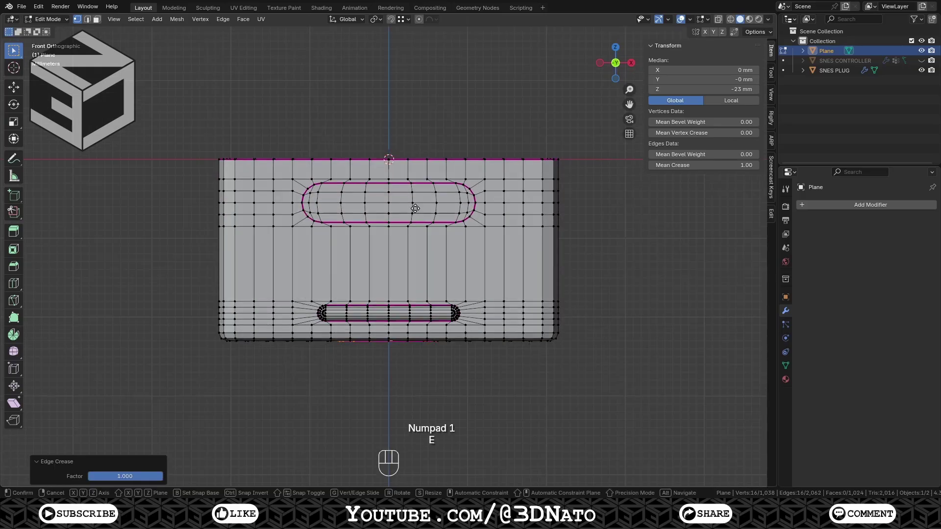
- Extrude the round opening 9 mm down along Z into a cable stub
key(z)
key(KP_Subtract)
key(KP_9)
key(KP_Enter)
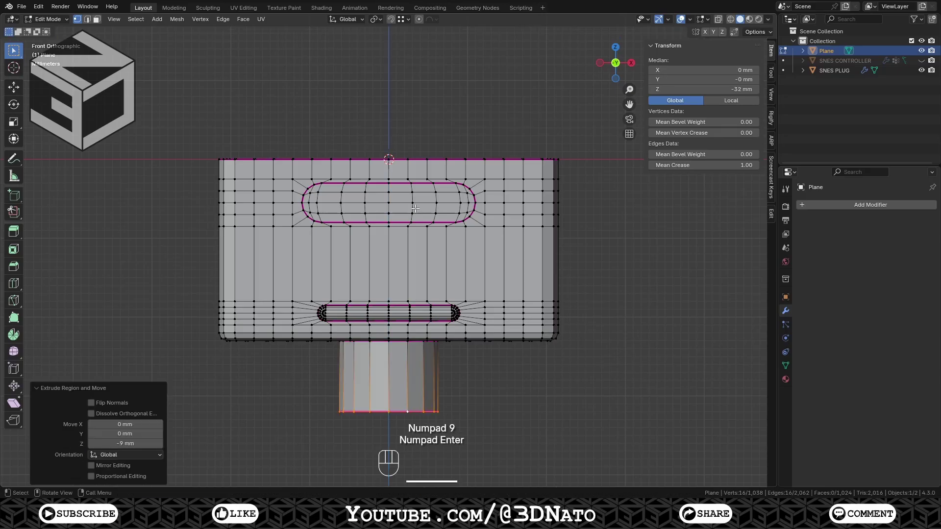
- Fill the stub end, inset it 1 mm then 2.5 mm with a 4.5 mm deep recess
key(KP_7)
key(KP_9)
key(f)
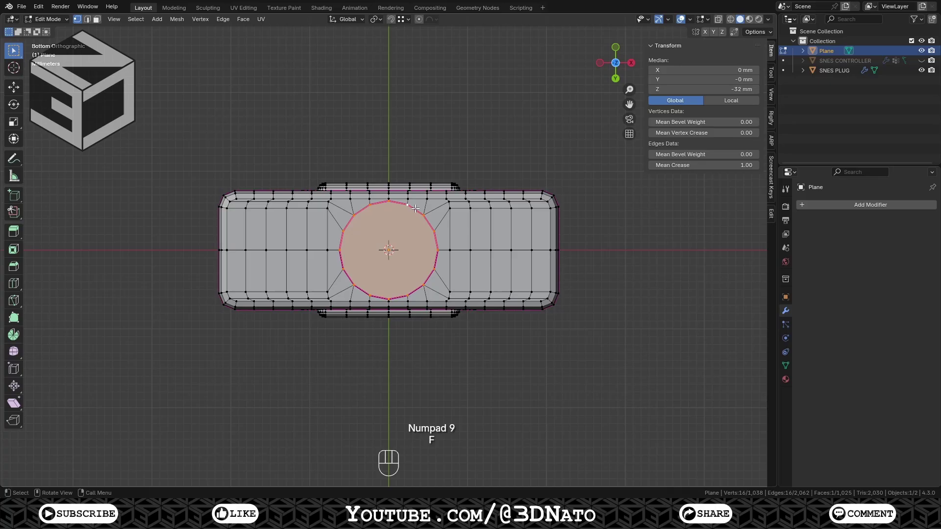
key(i)
key(KP_1)
key(KP_Enter)
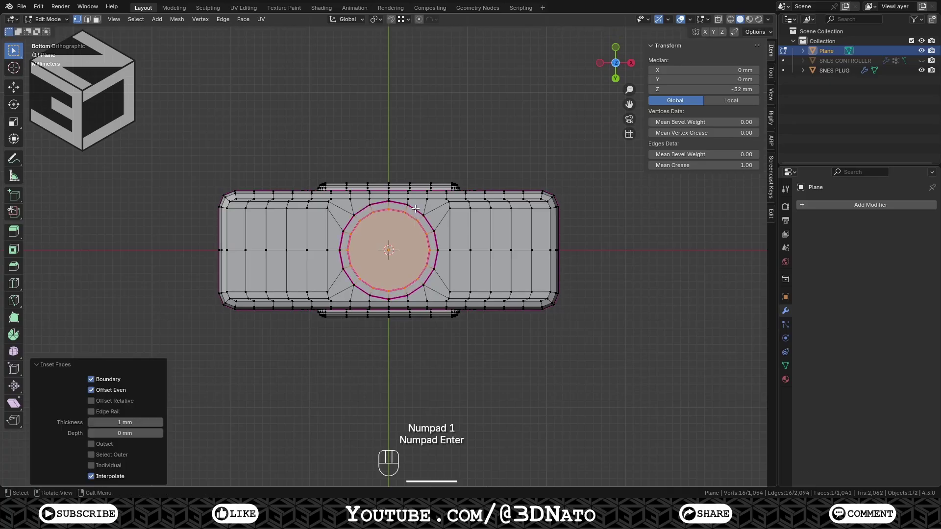
key(i)
key(KP_2)
key(KP_Decimal)
key(KP_5)
key(KP_Enter)
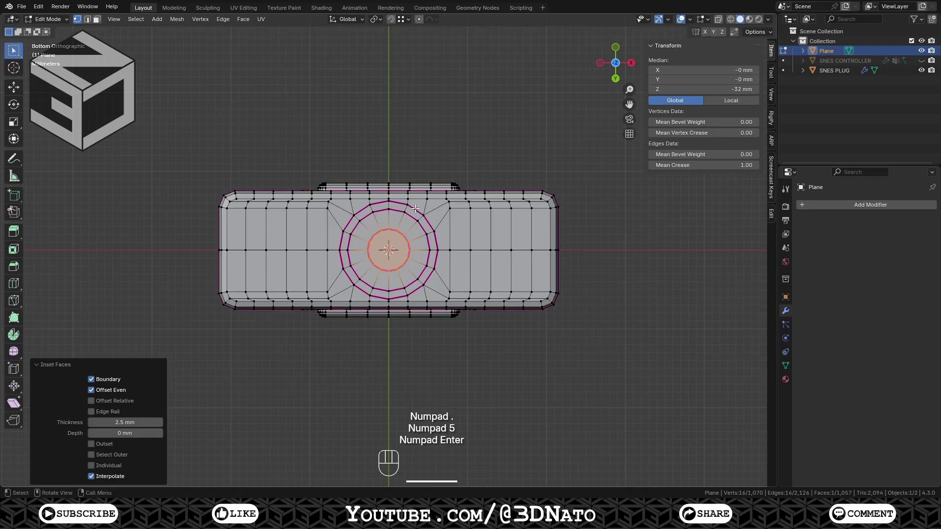
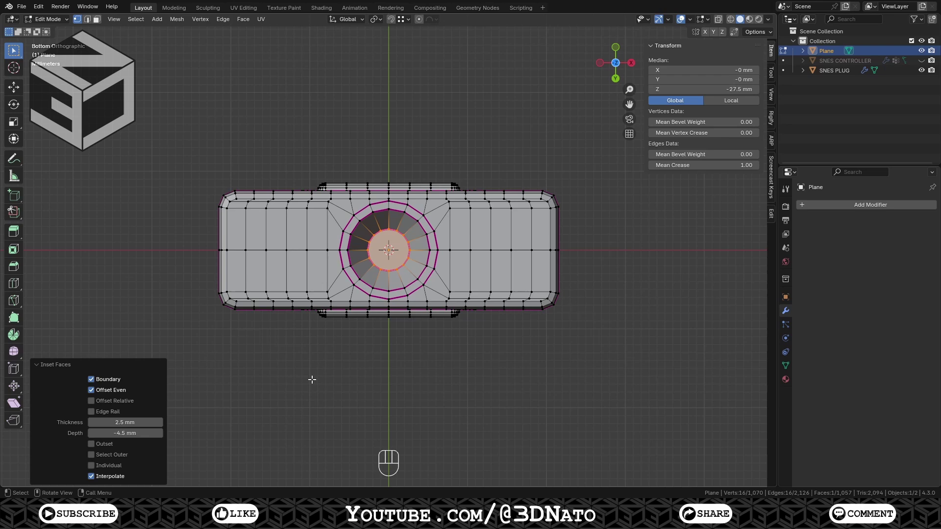
key(x)
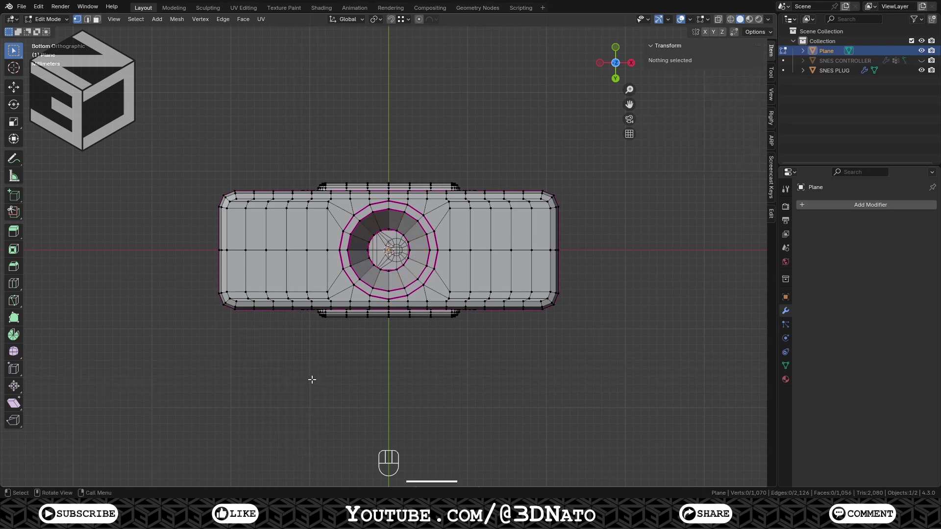
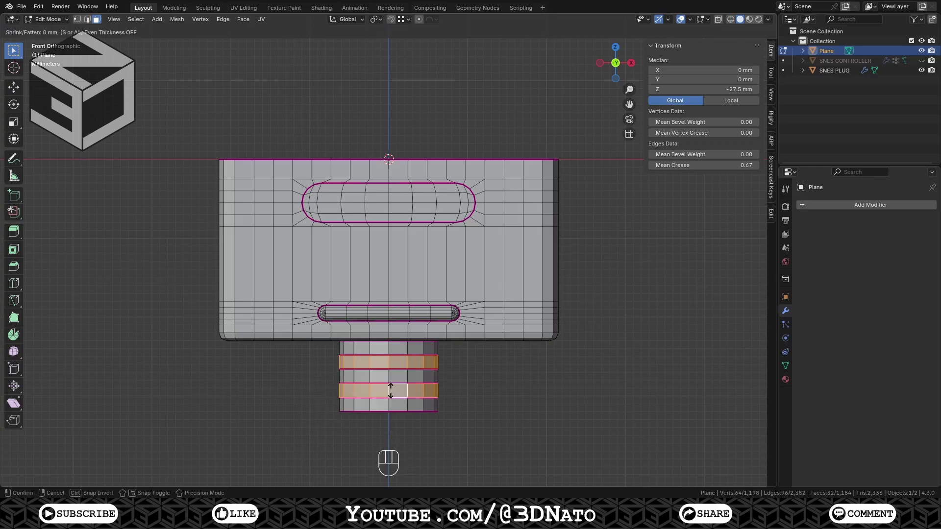
- Extrude and shrink the stub rings by -1 mm to form raised ribs around the cable stub
key(KP_Subtract)
key(KP_1)
key(KP_Enter)
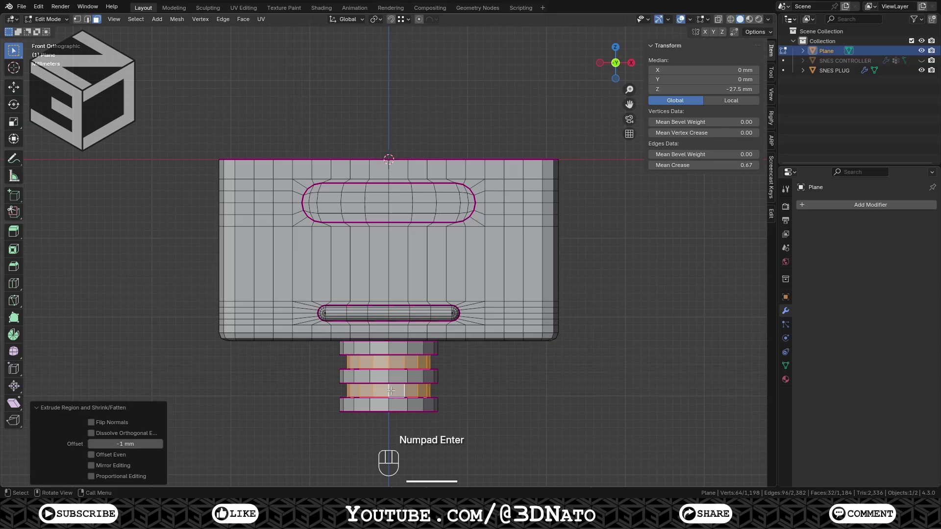
- From the top in X-ray, box-select and delete the back half of the shell, leaving 43 × 8.5 × 32 mm
key(KP_7)
key(alt+z)
key(1)
drag(179, 130, 229, 152)
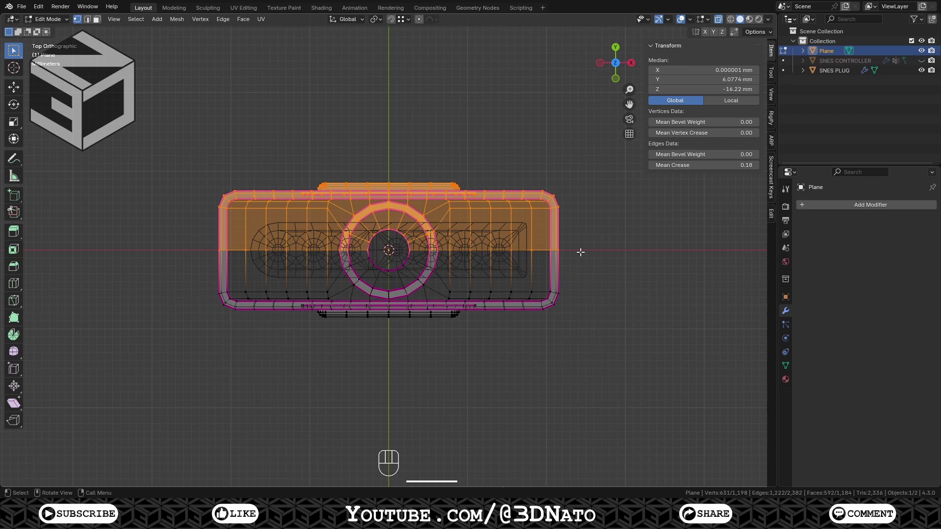
key(x)
key(alt+z)
key(Tab)
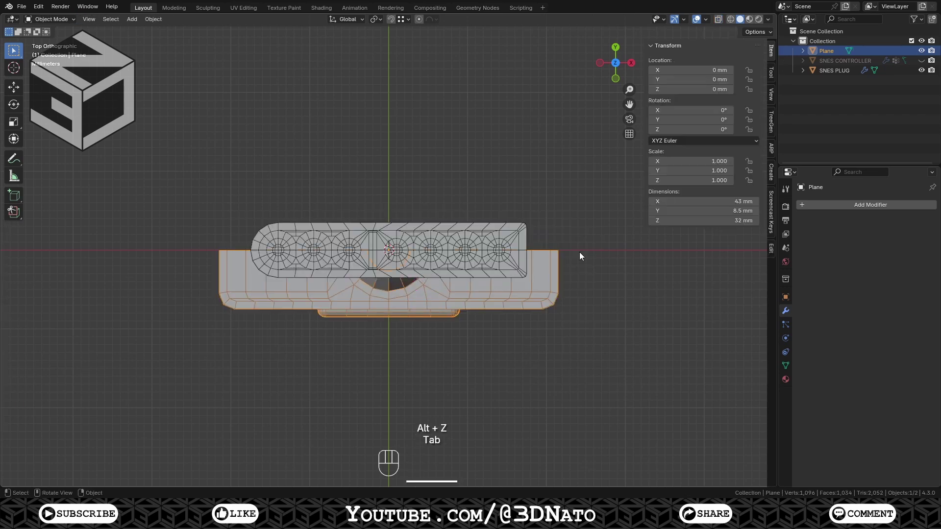
- Join the halved shell into SNES PLUG so its Y mirror completes the 43 × 17 × 32 mm body
click(524, 236)
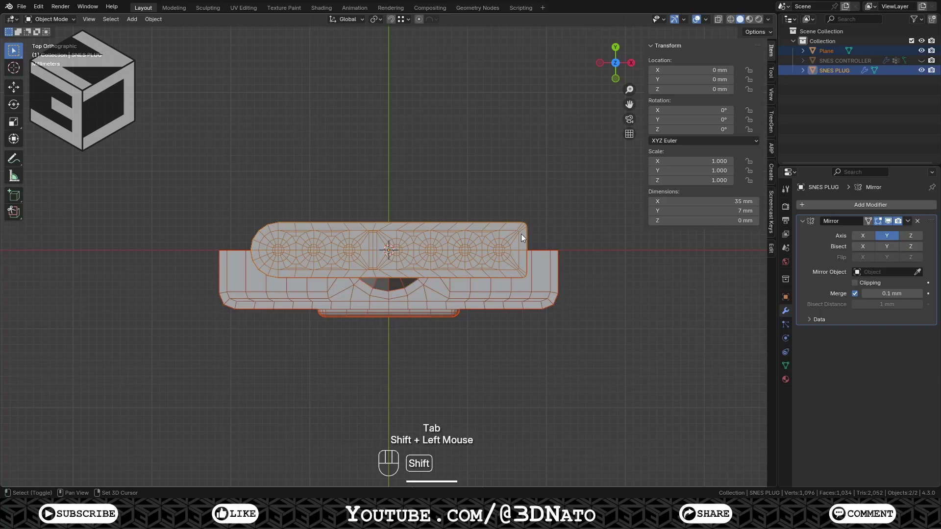
key(ctrl+j)
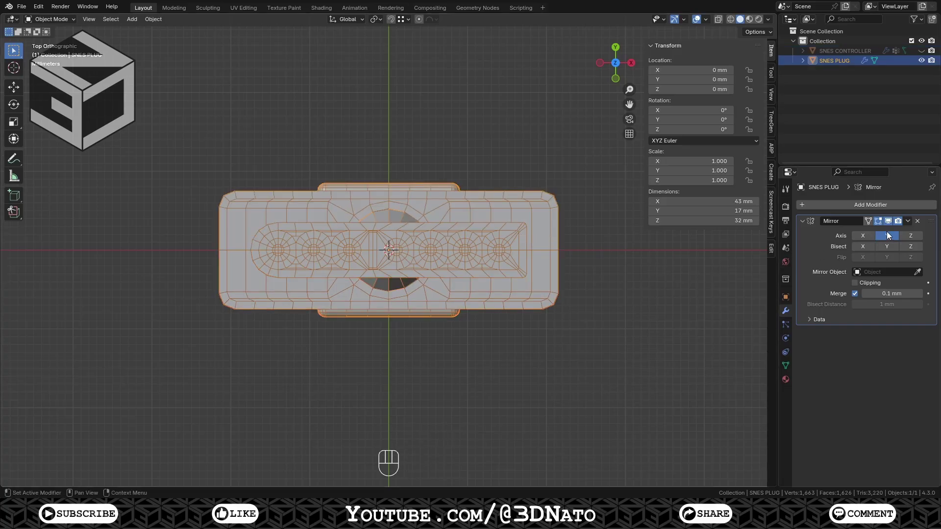
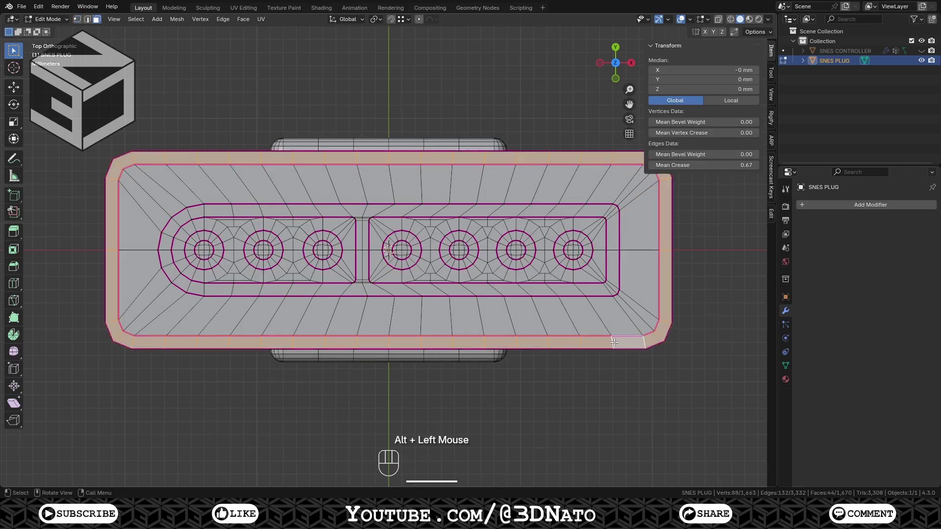
- Set a 0.5 crease on the pin face rim loop and extrude it to start the socket's front block
key(KP_1)
key(e)
key(KP_Decimal)
key(KP_5)
key(KP_Enter)
key(1)
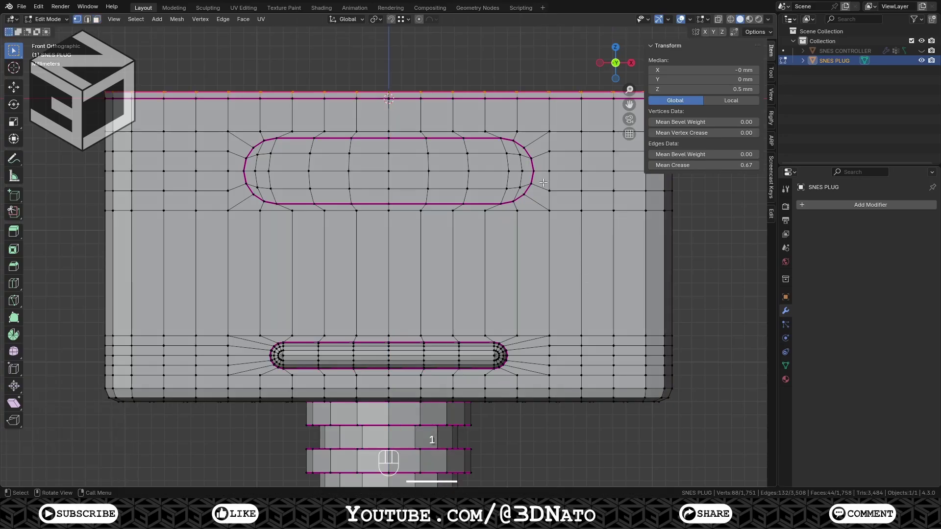
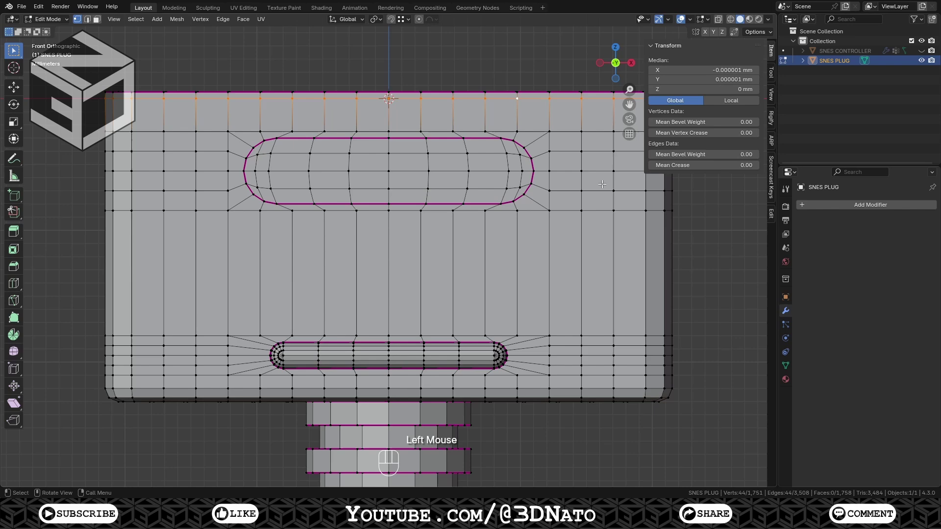
key(KP_7)
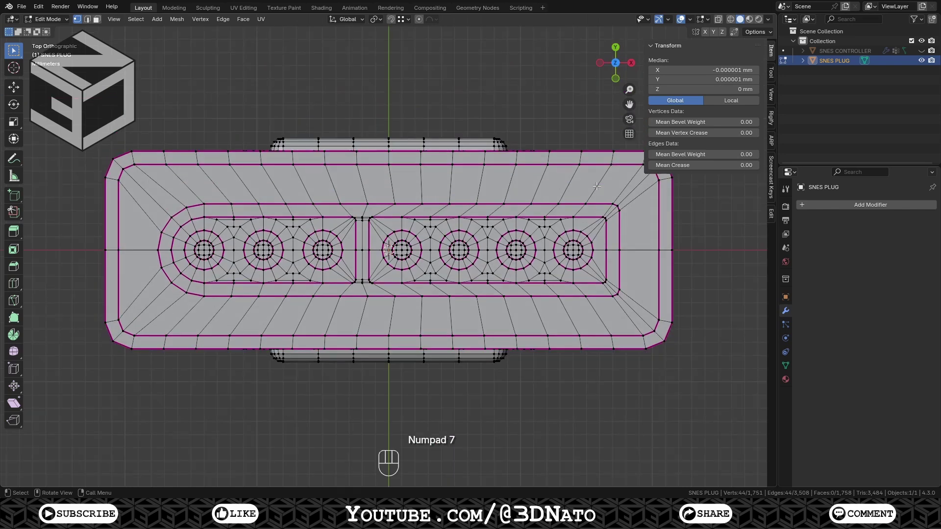
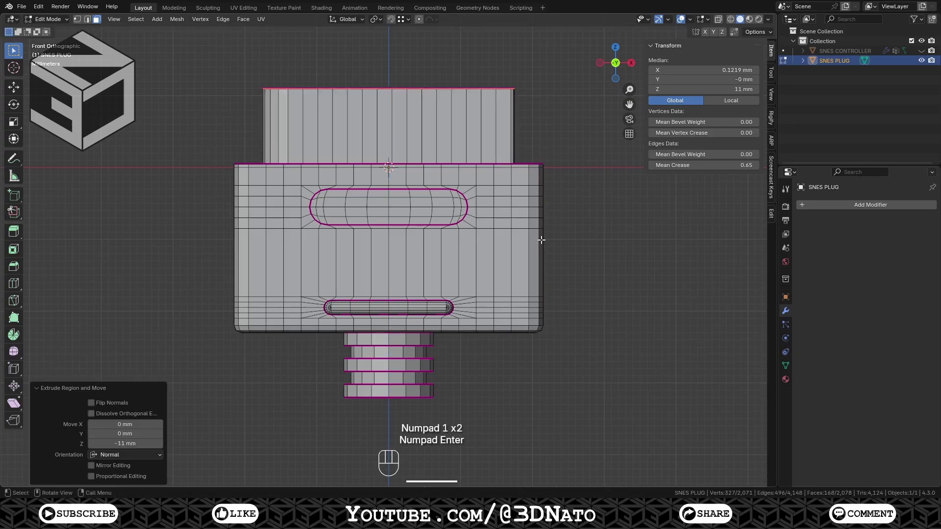
- Add level-2 Subdivision Surface to SNES PLUG and shade it auto smooth at 30°
key(Tab)
key(ctrl+2)
right_click(546, 243)
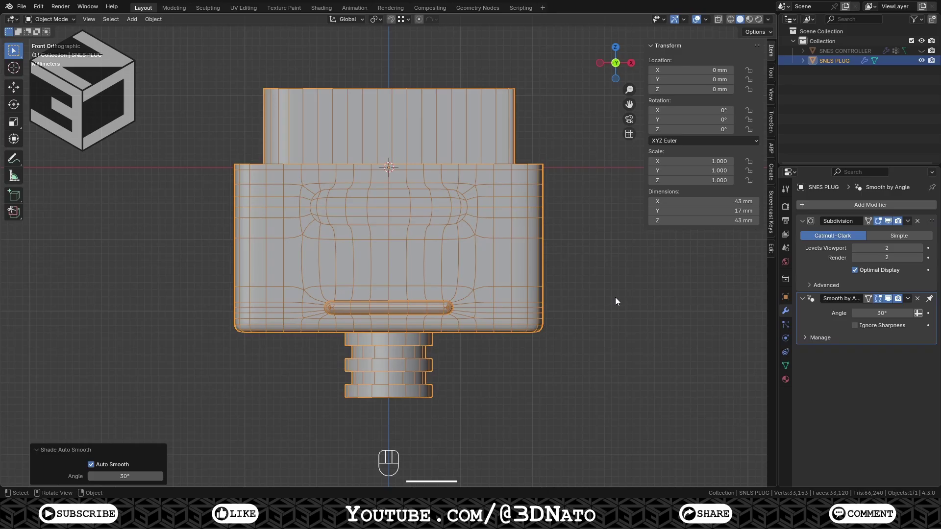
key(KP_Decimal)
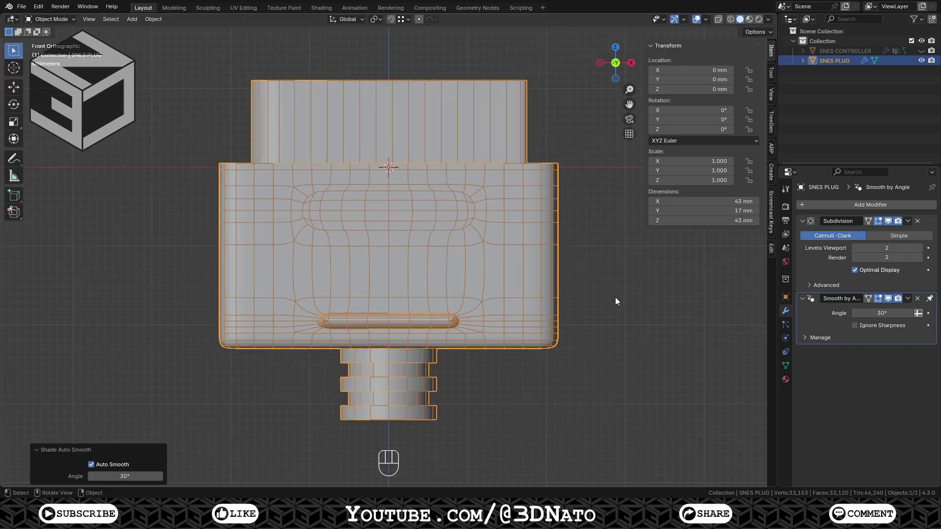